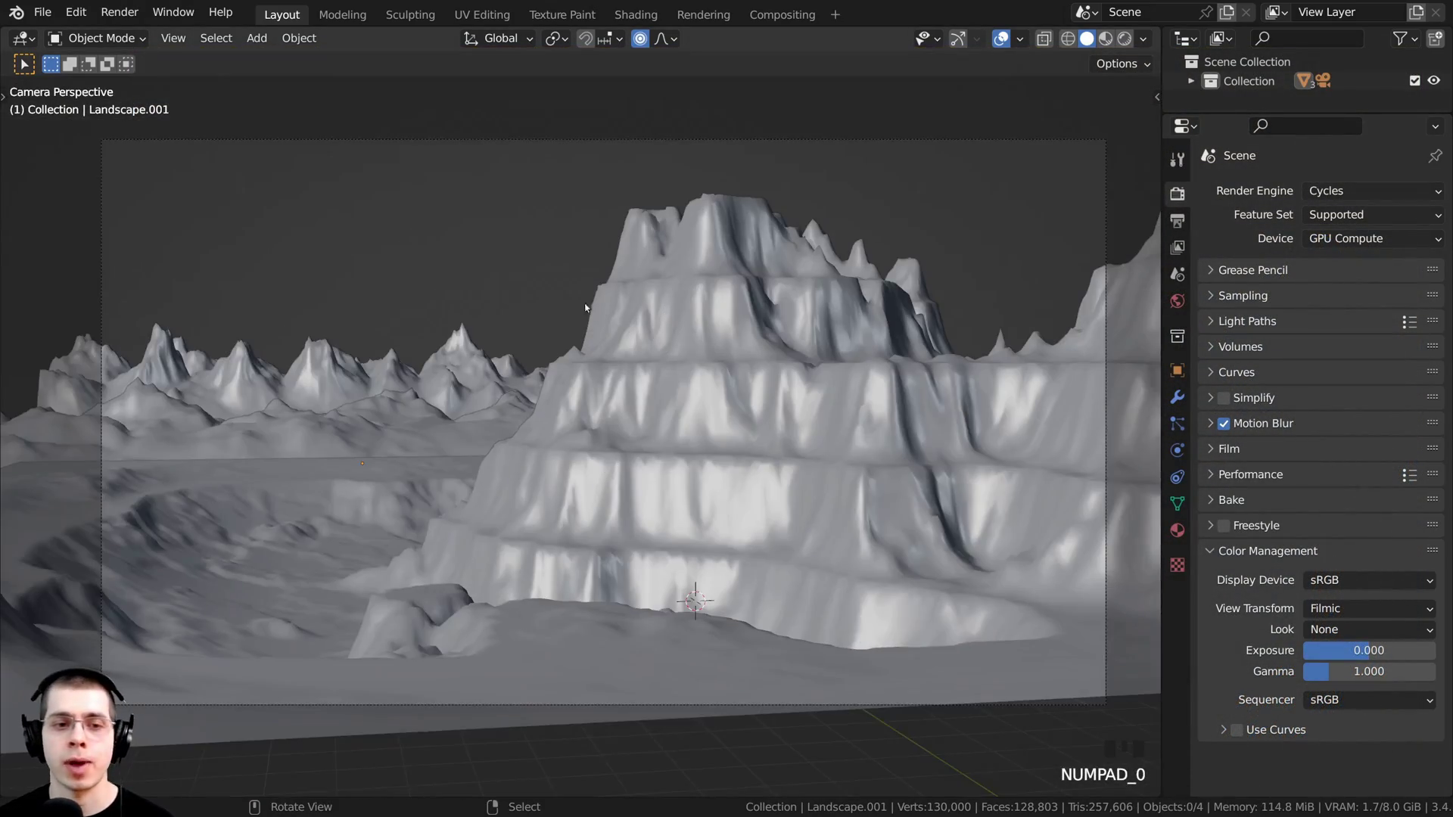
# - Select the camera in the viewport
pyautogui.moveTo(513, 339); pyautogui.dragTo(305, 502)
pyautogui.rightClick(306, 501)
pyautogui.press('a')
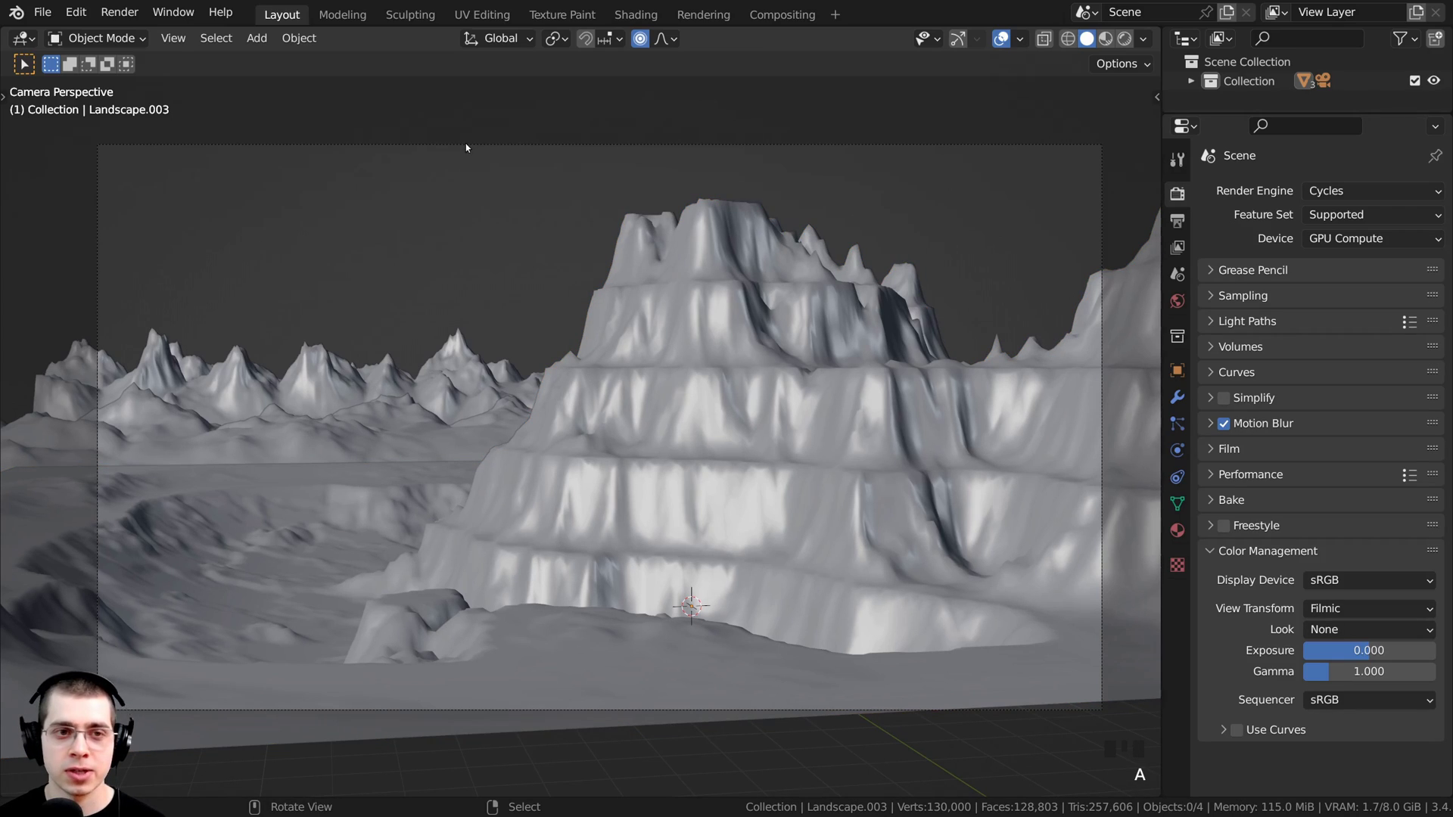
pyautogui.rightClick(469, 145)
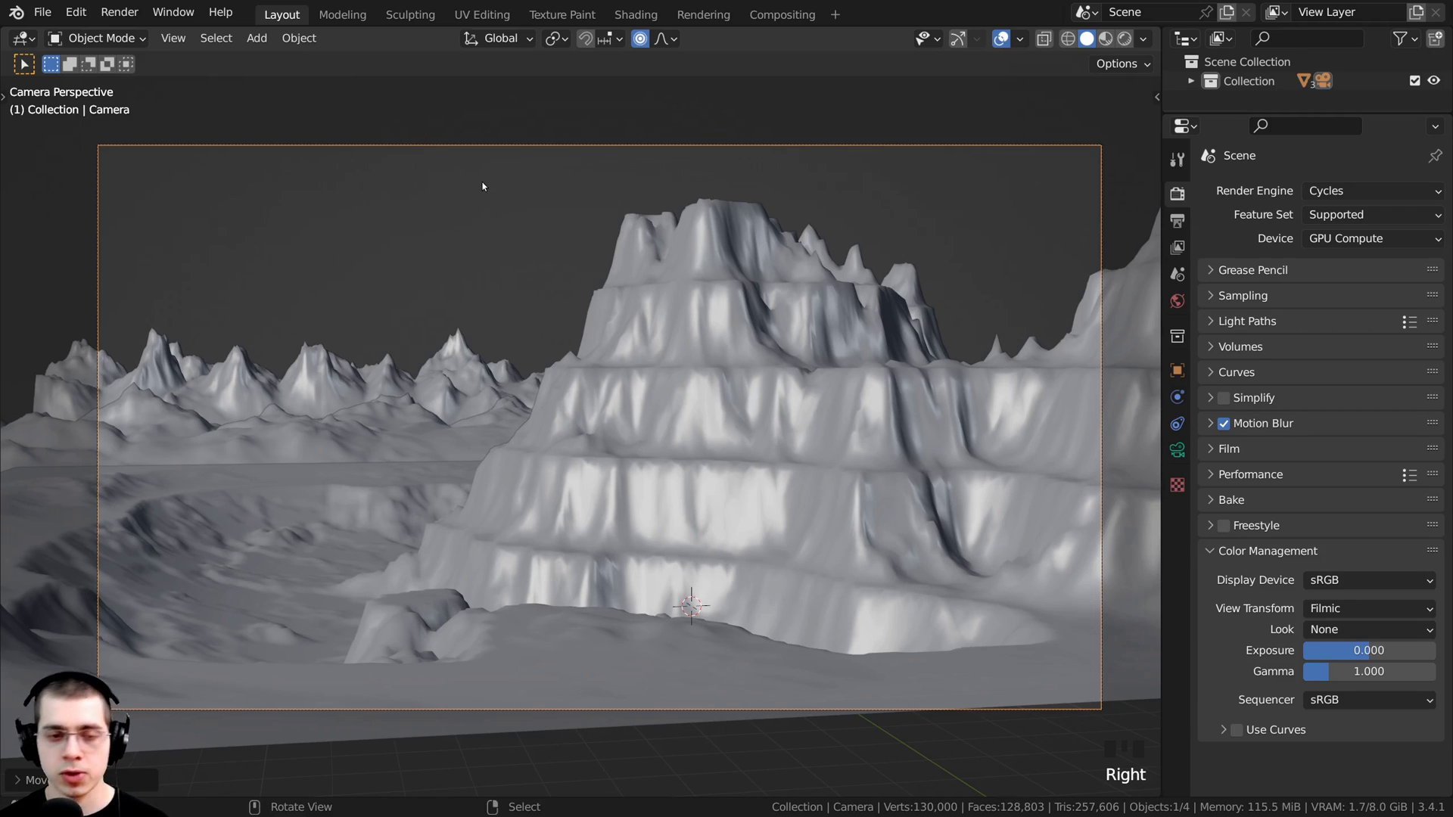
# - Lower the camera along Z and trackball-rotate it so the mountain sits lower in frame
pyautogui.press('KP_0')
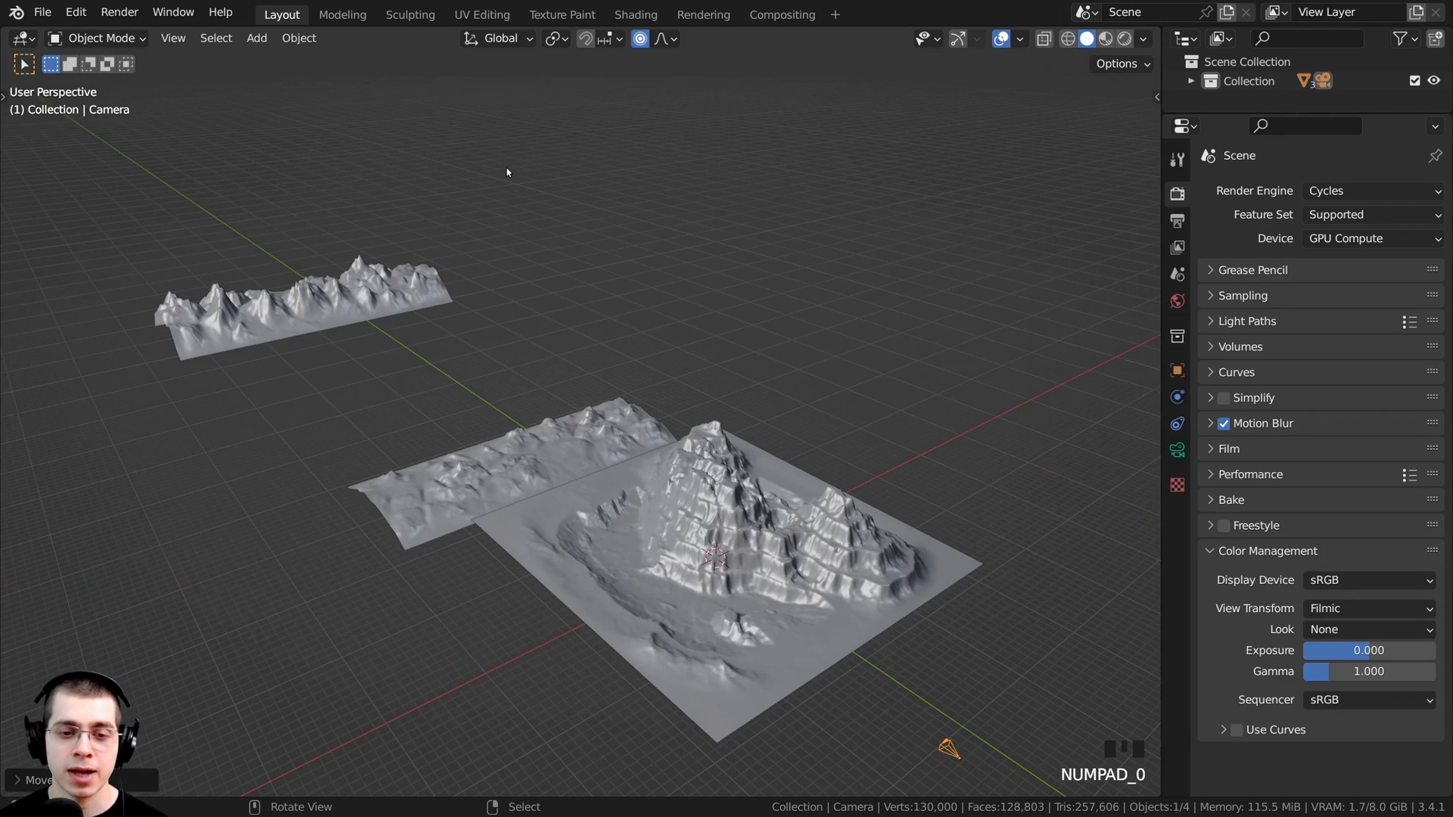
pyautogui.press('KP_0')
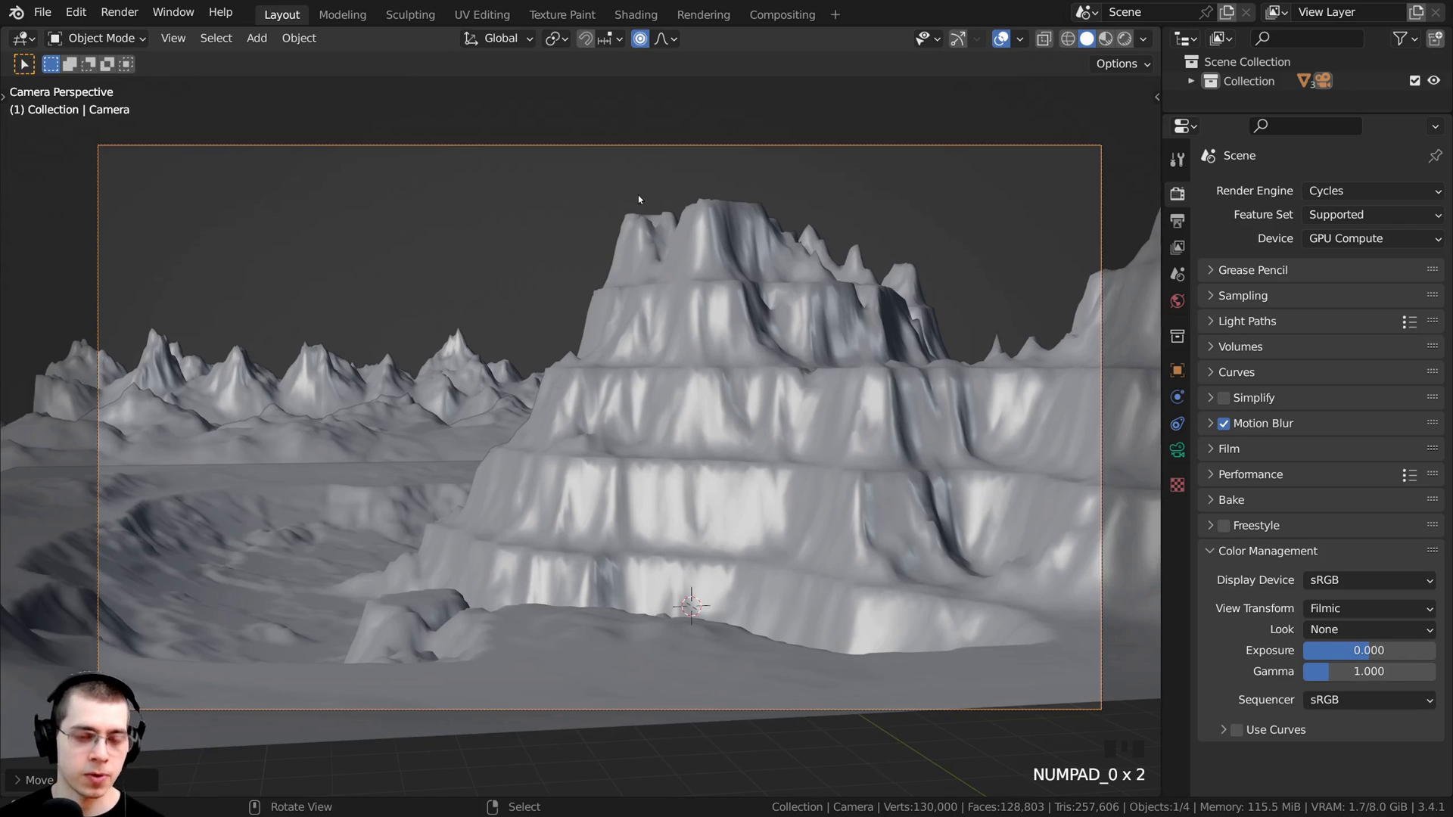
pyautogui.press('g')
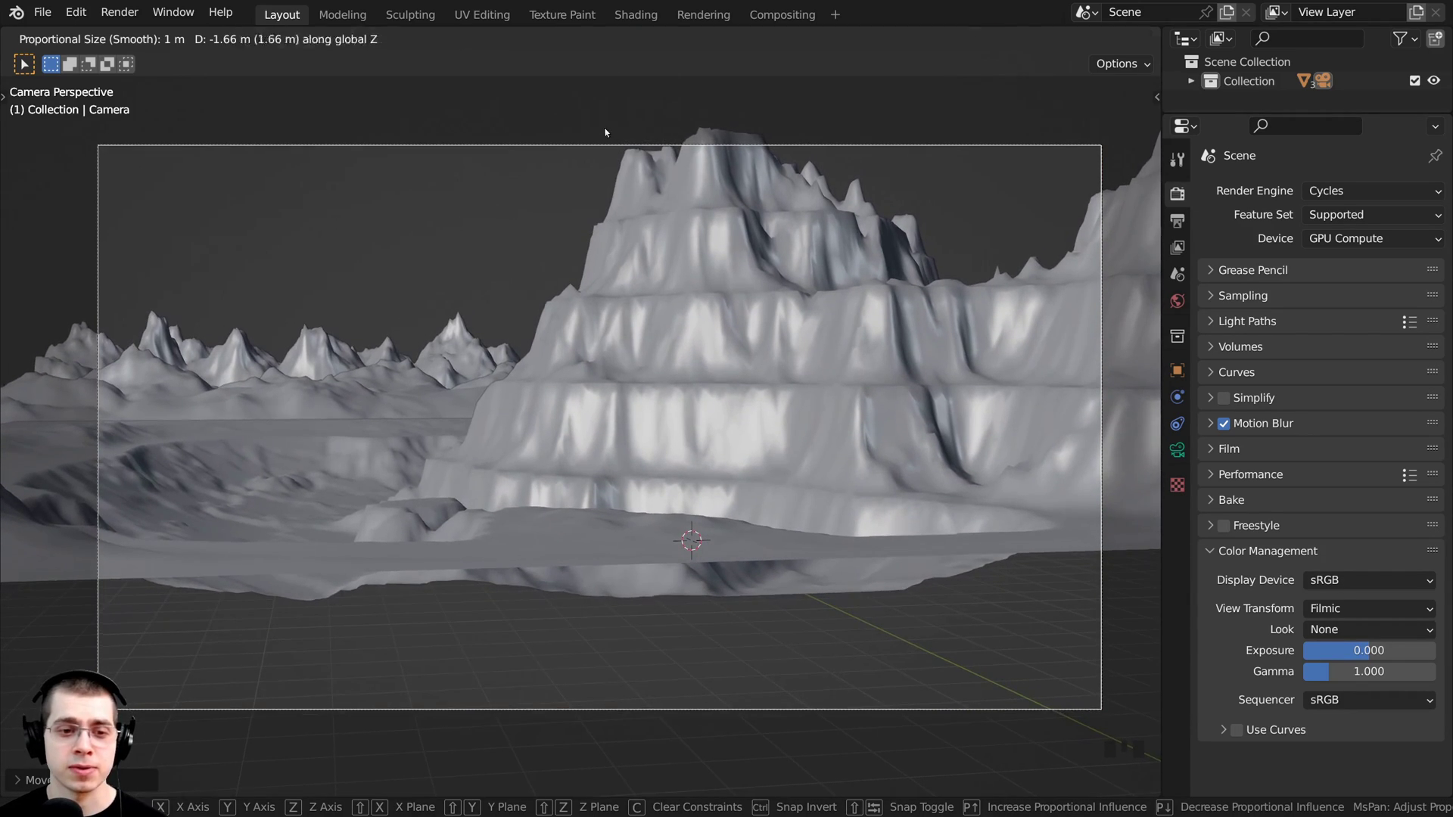
pyautogui.press('r')
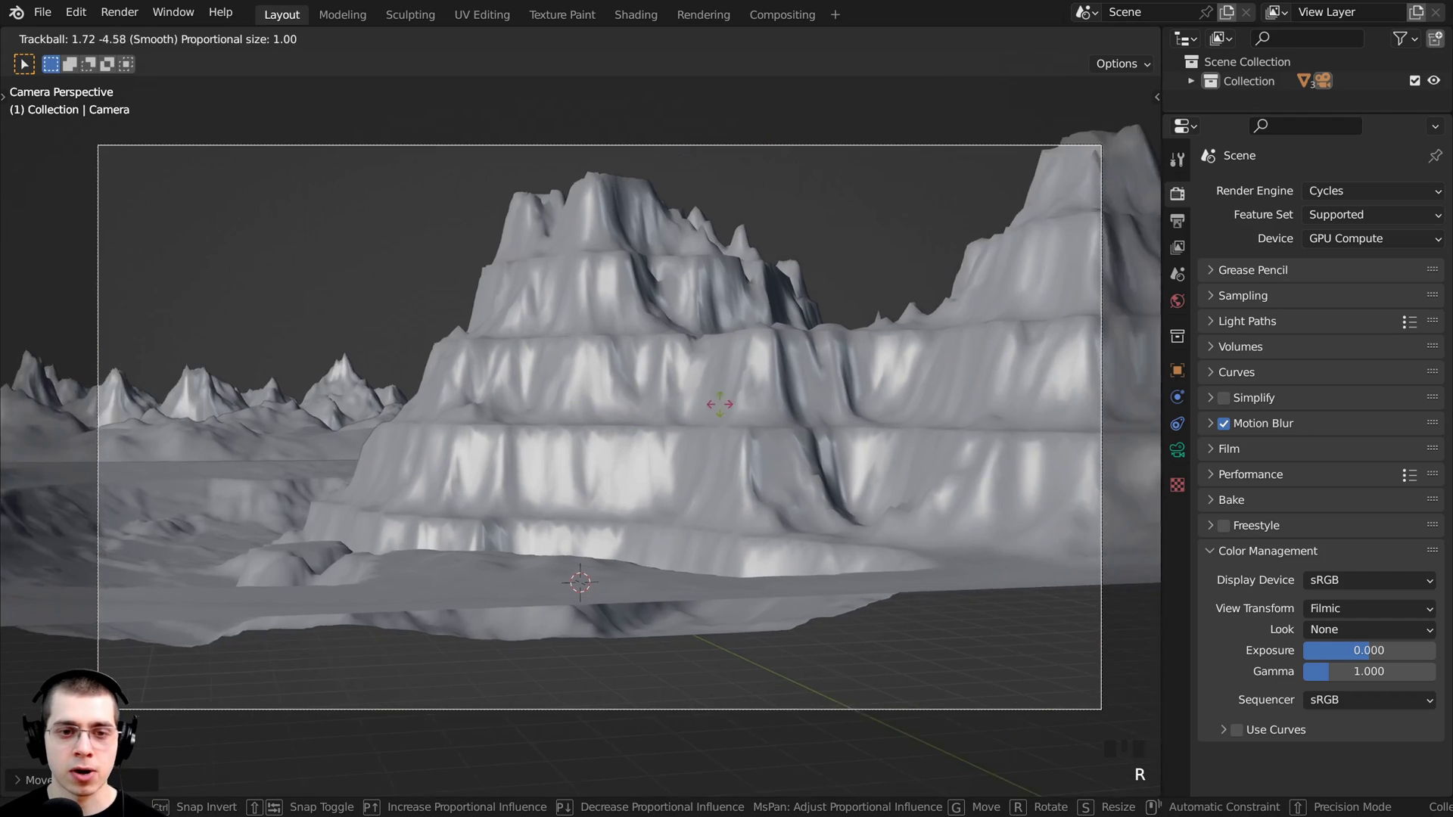
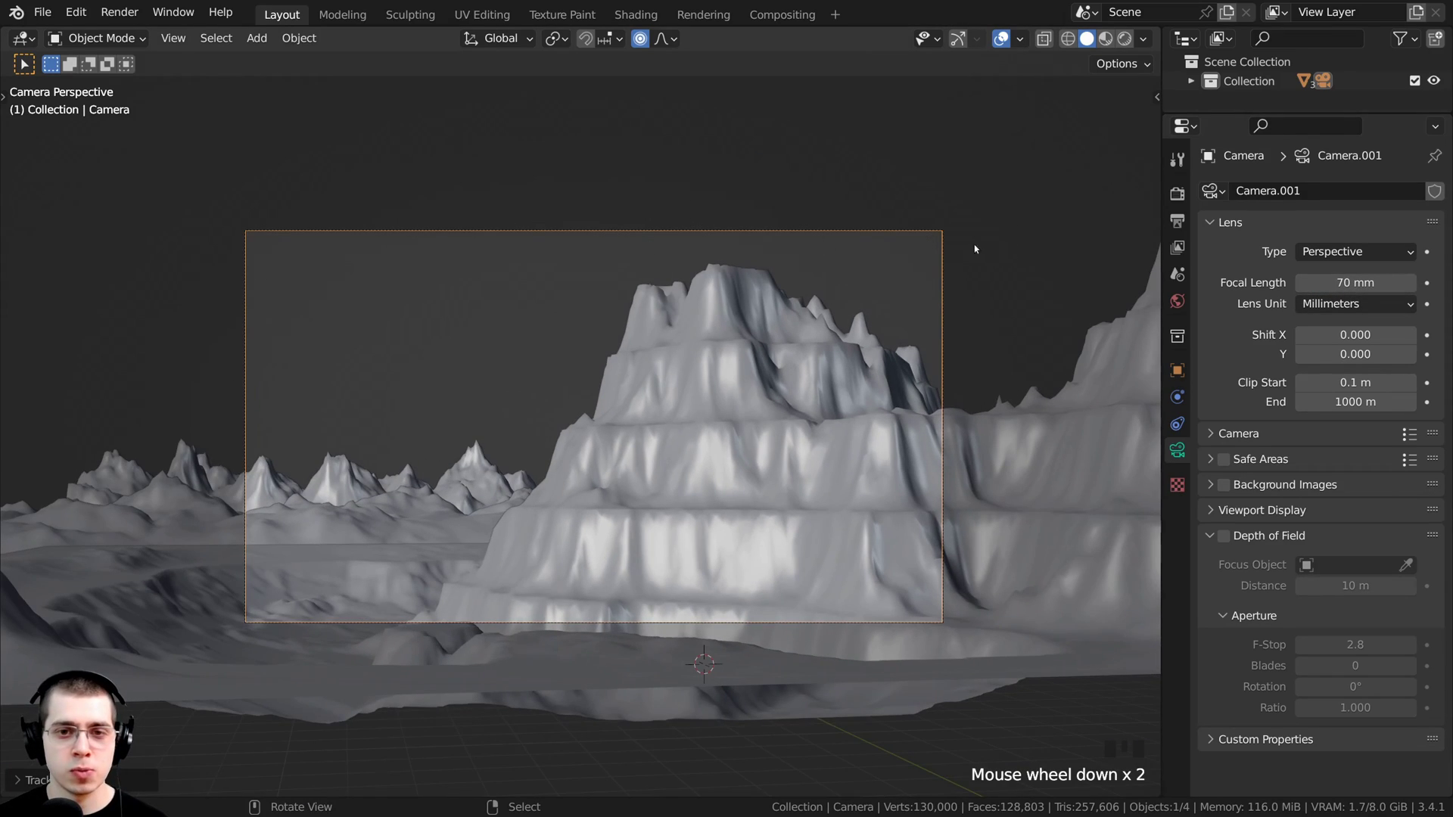
# - Dolly the camera forward along its local Z axis so the mountain fills more of the shot
pyautogui.scroll(3)
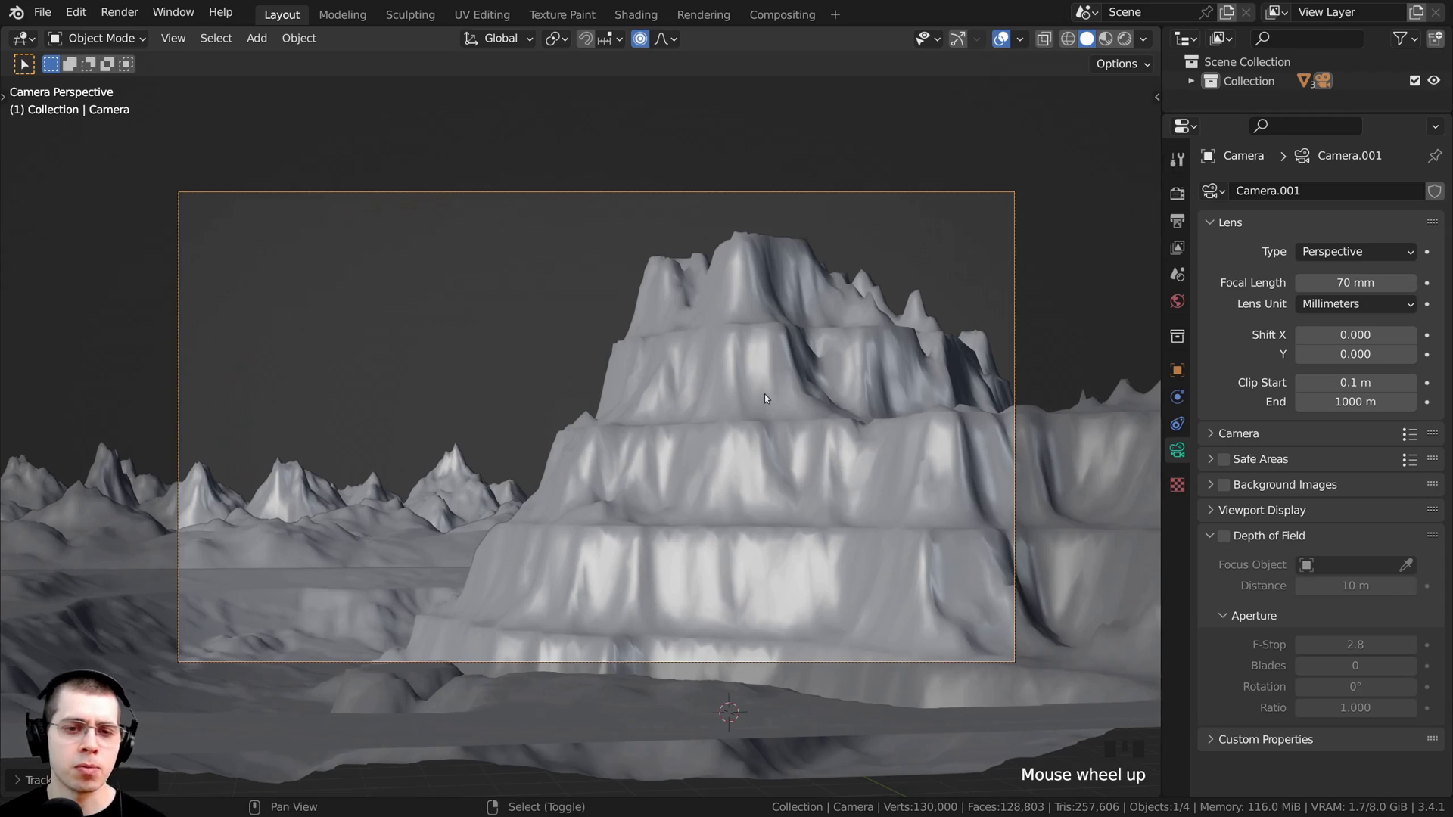
pyautogui.moveTo(753, 387); pyautogui.dragTo(821, 221)
pyautogui.press('g')
pyautogui.press('g')
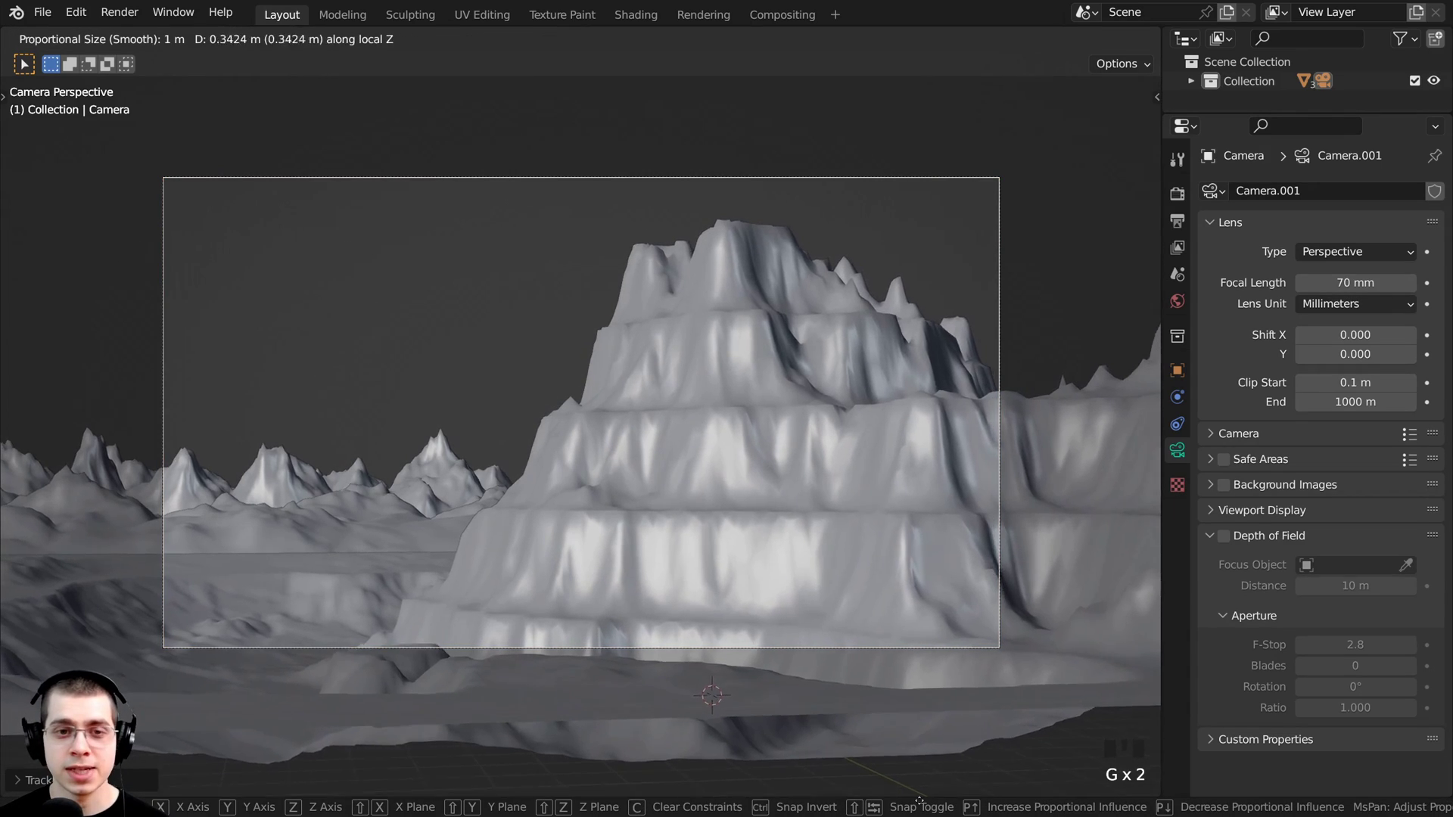
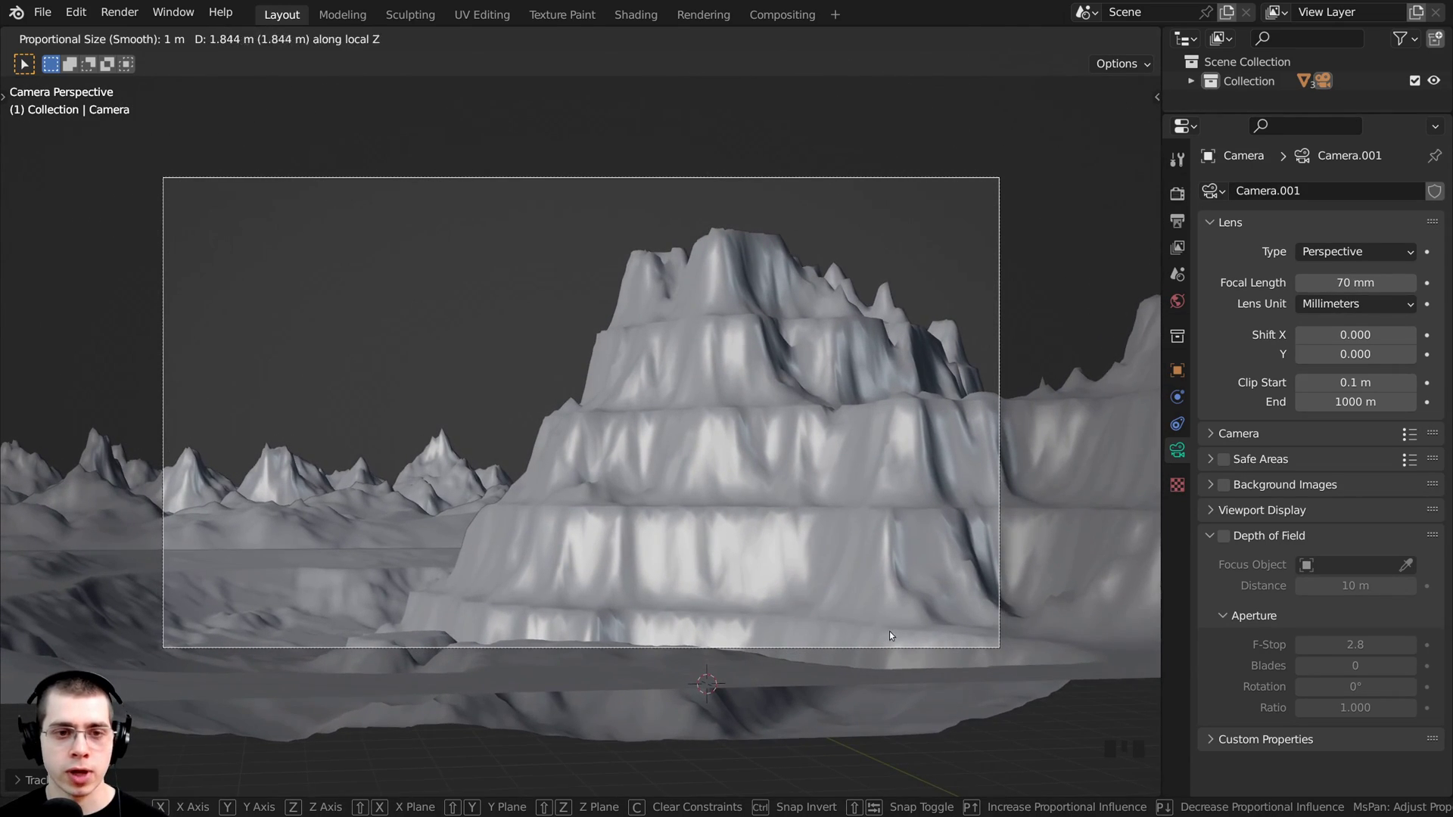
pyautogui.press('g')
# - Push the camera forward again and nudge the landscape's position within the frame
pyautogui.press('g')
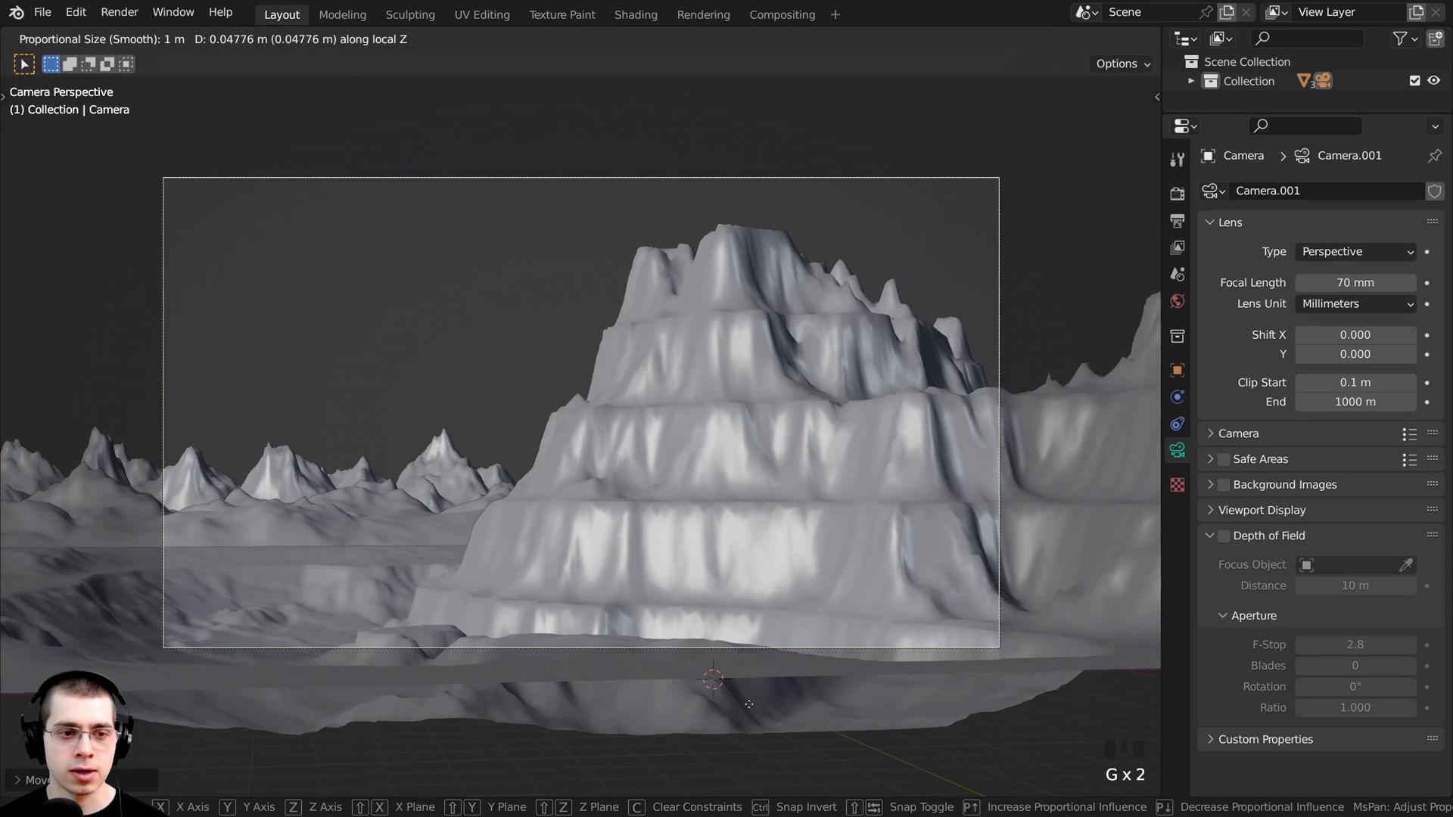
pyautogui.scroll(-3)
pyautogui.press('g')
pyautogui.middleClick(745, 388)
pyautogui.scroll(3)
pyautogui.scroll(-3)
pyautogui.scroll(3)
# - Rotate Landscape.003 slightly about its vertical axis to shift the mountain's silhouette
pyautogui.press('g')
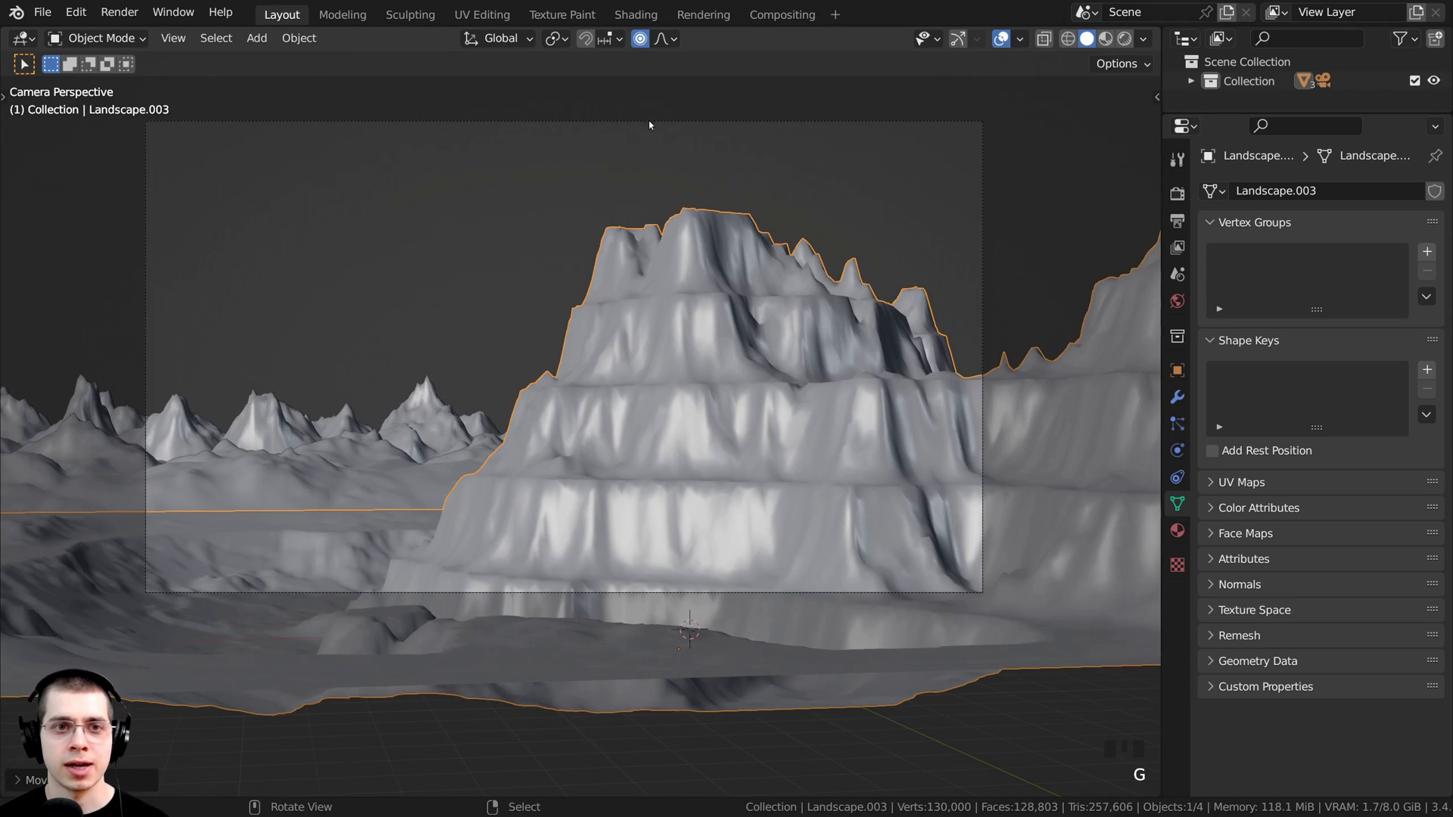
pyautogui.press('g')
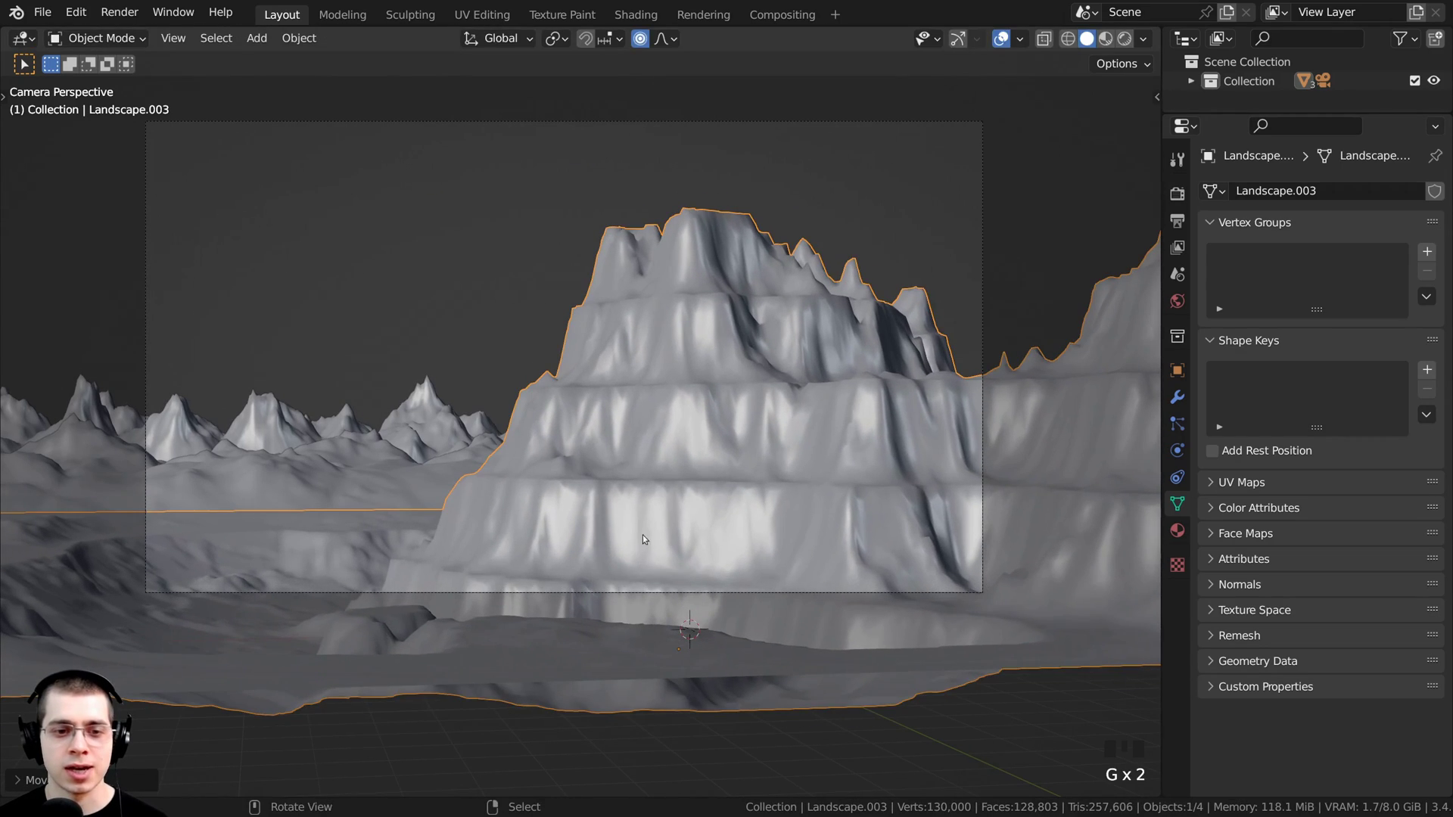
pyautogui.press('g')
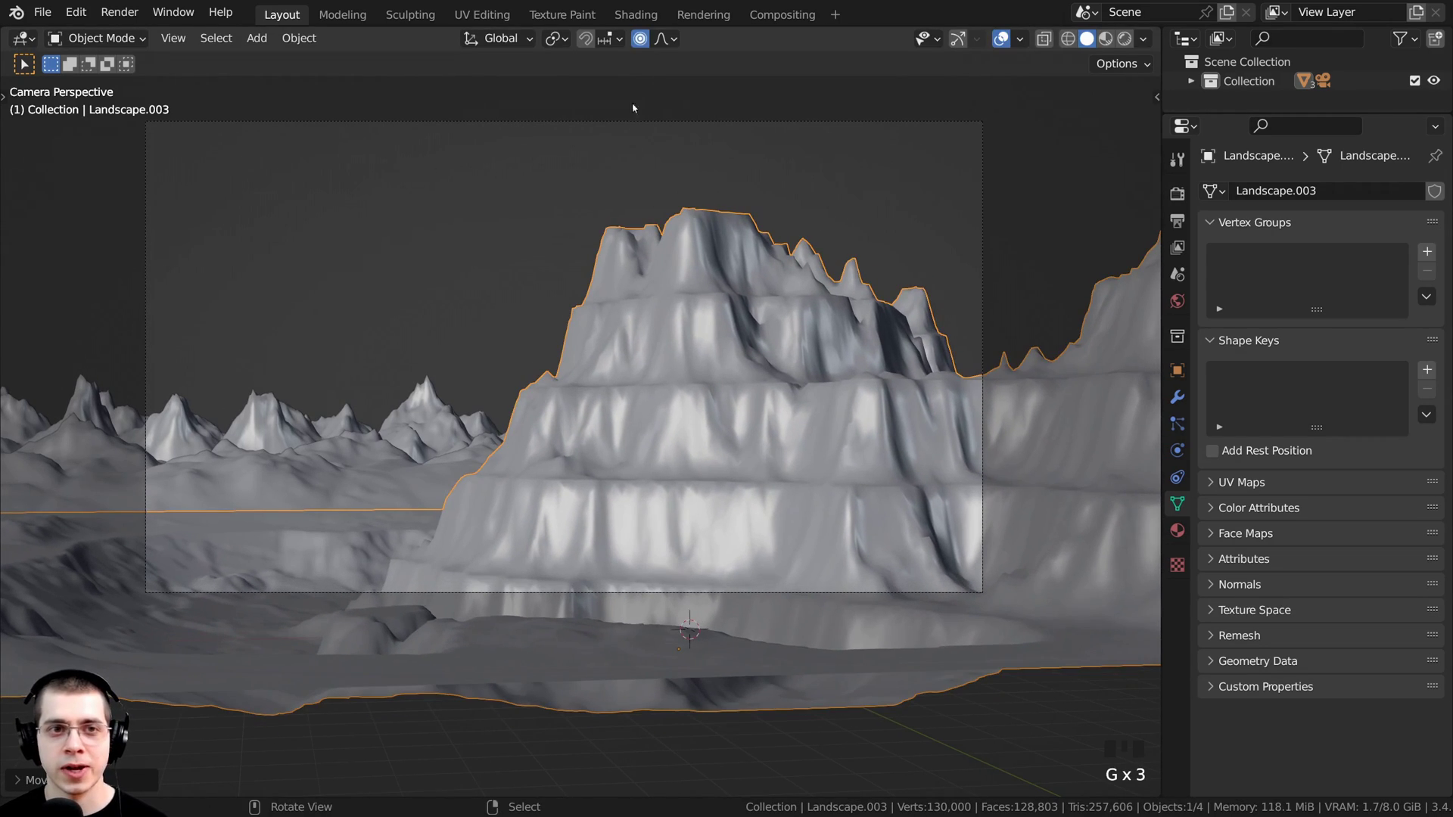
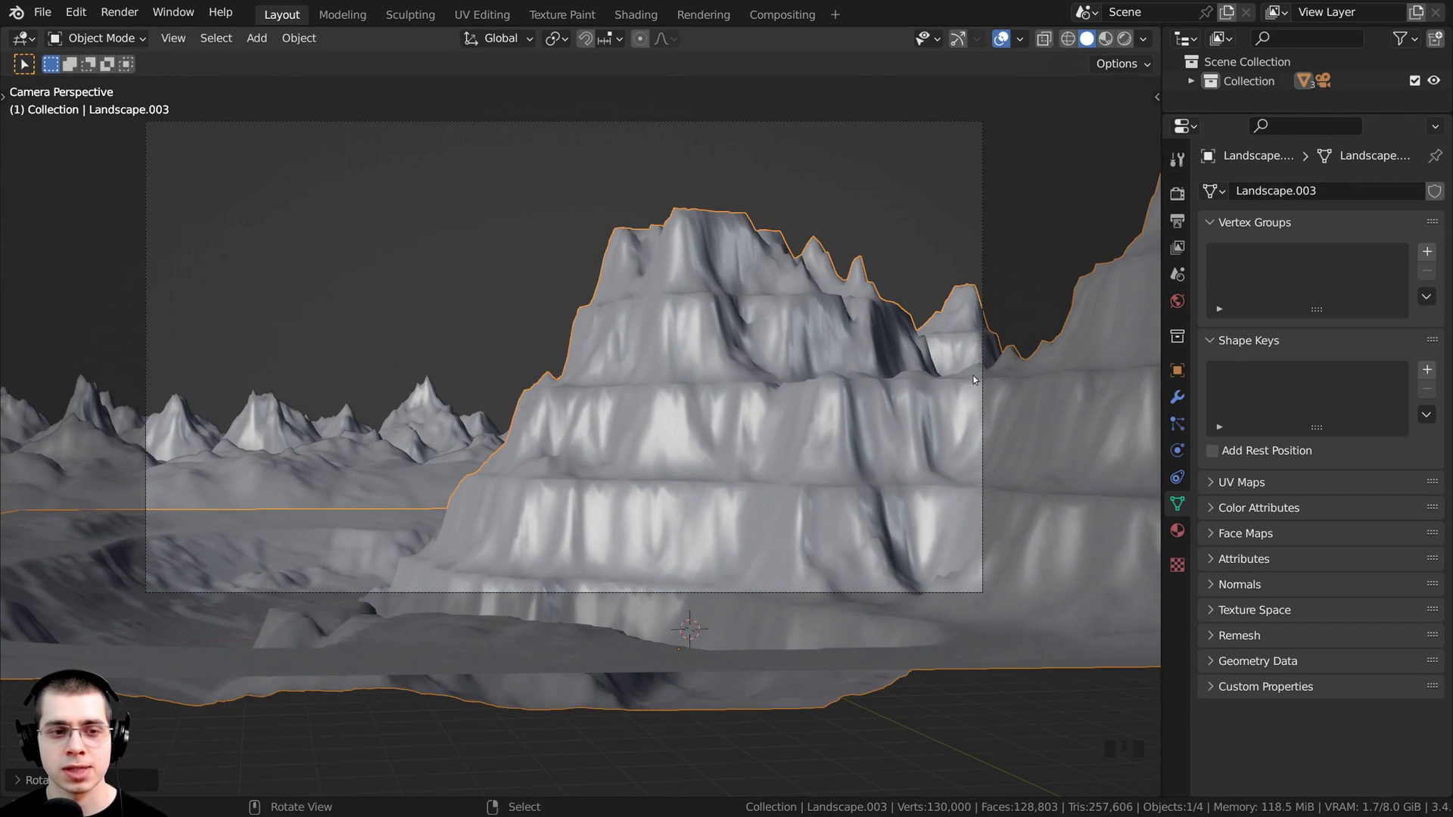
pyautogui.scroll(-3)
pyautogui.scroll(3)
pyautogui.scroll(3)
# - Enter Edit Mode on the landscape and deselect all vertices
pyautogui.press('Tab')
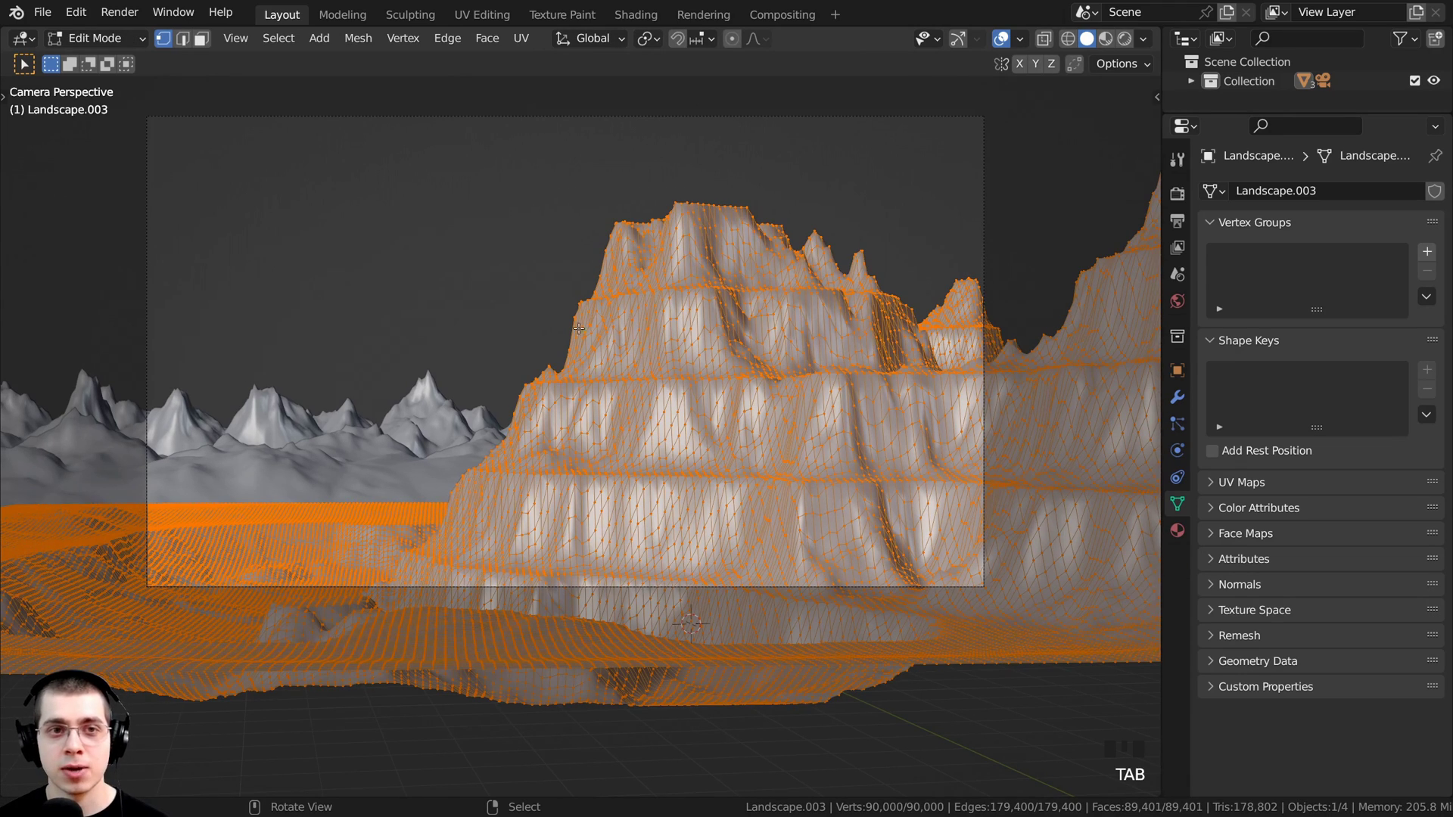
pyautogui.press('a')
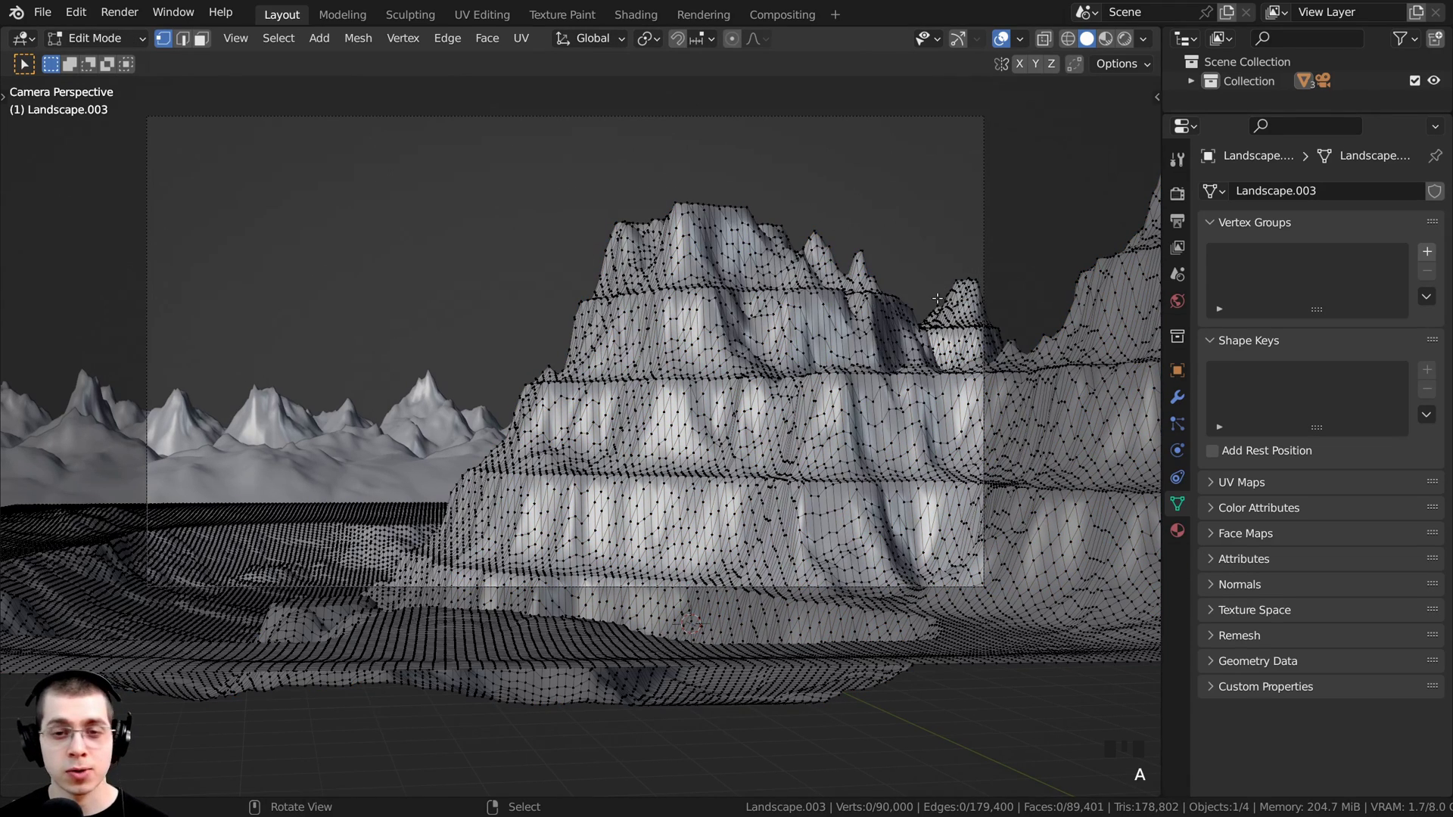
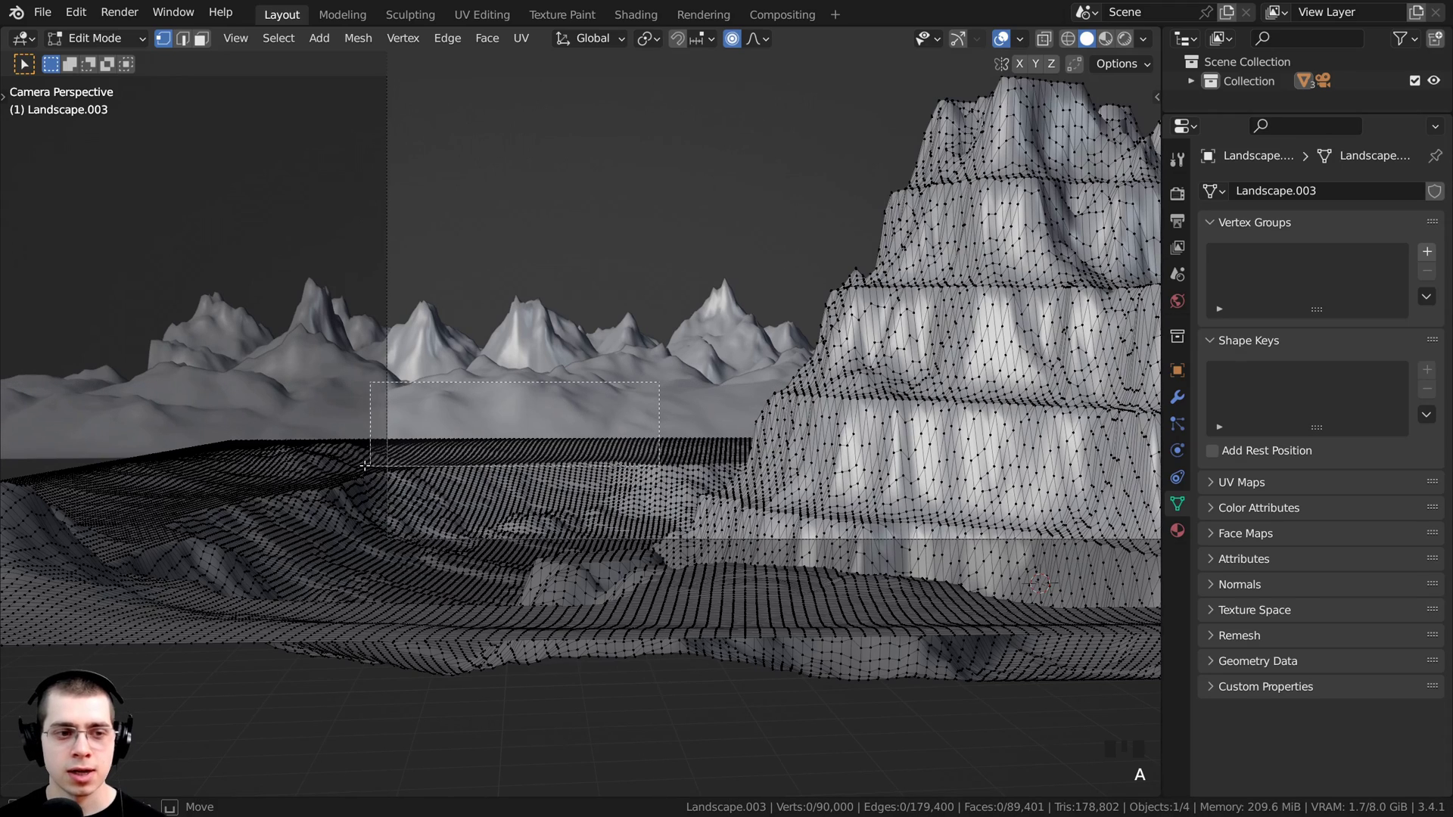
# - Box-select the flat ground strip, lower it with a wide proportional falloff, and return to Object Mode
pyautogui.press('b')
pyautogui.scroll(-3)
pyautogui.scroll(3)
pyautogui.scroll(3)
pyautogui.press('g')
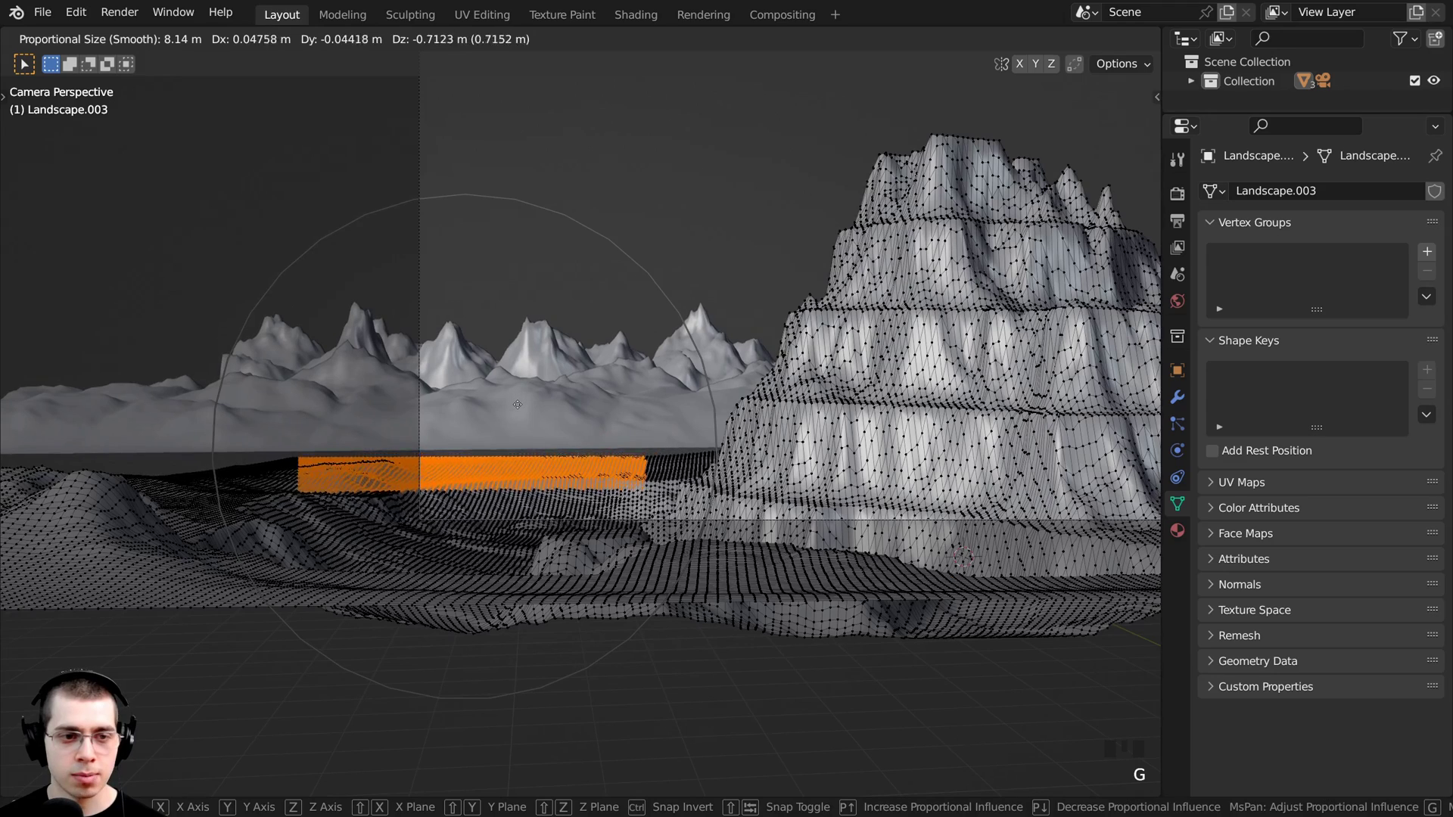
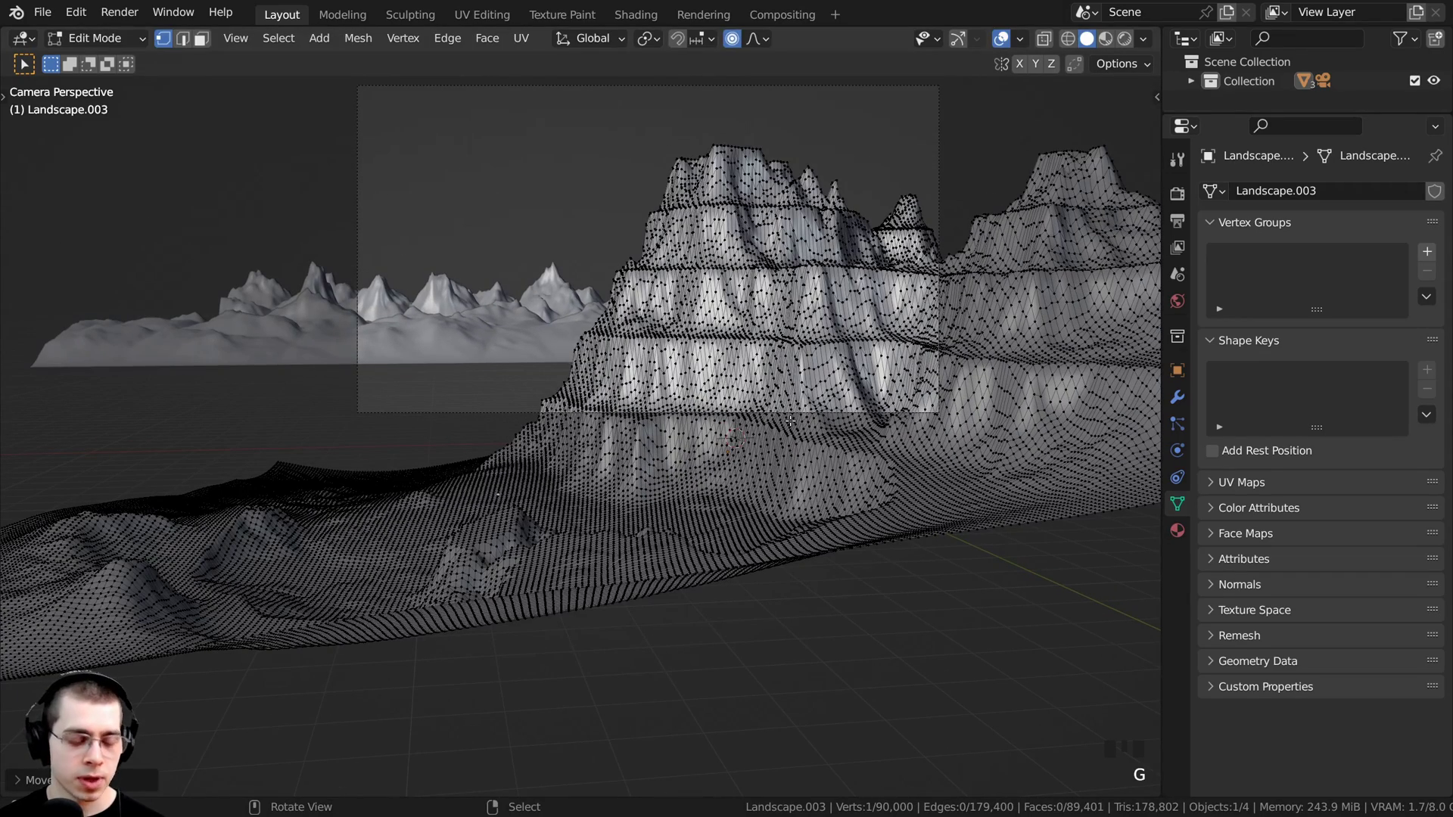
pyautogui.press('Tab')
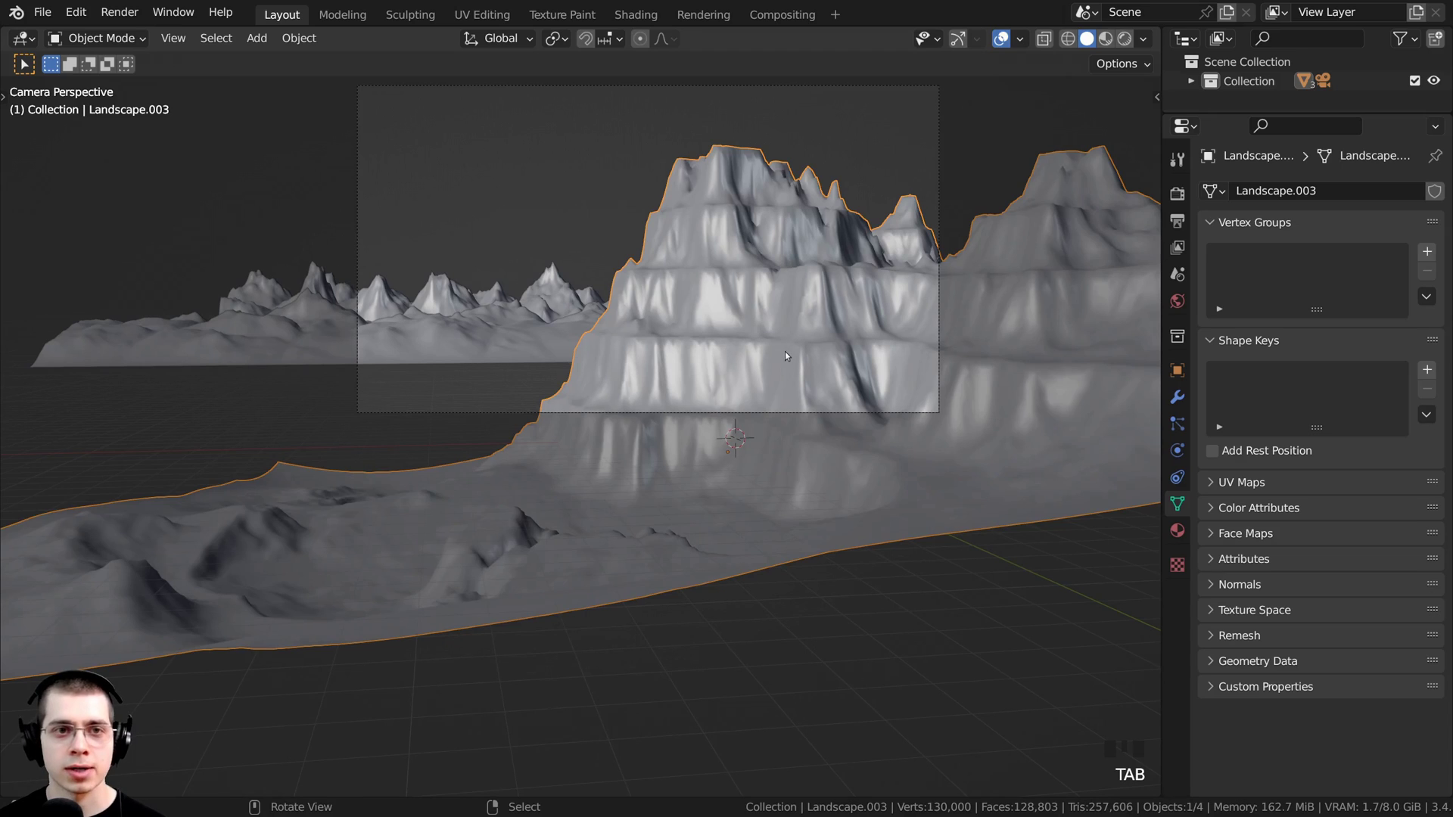
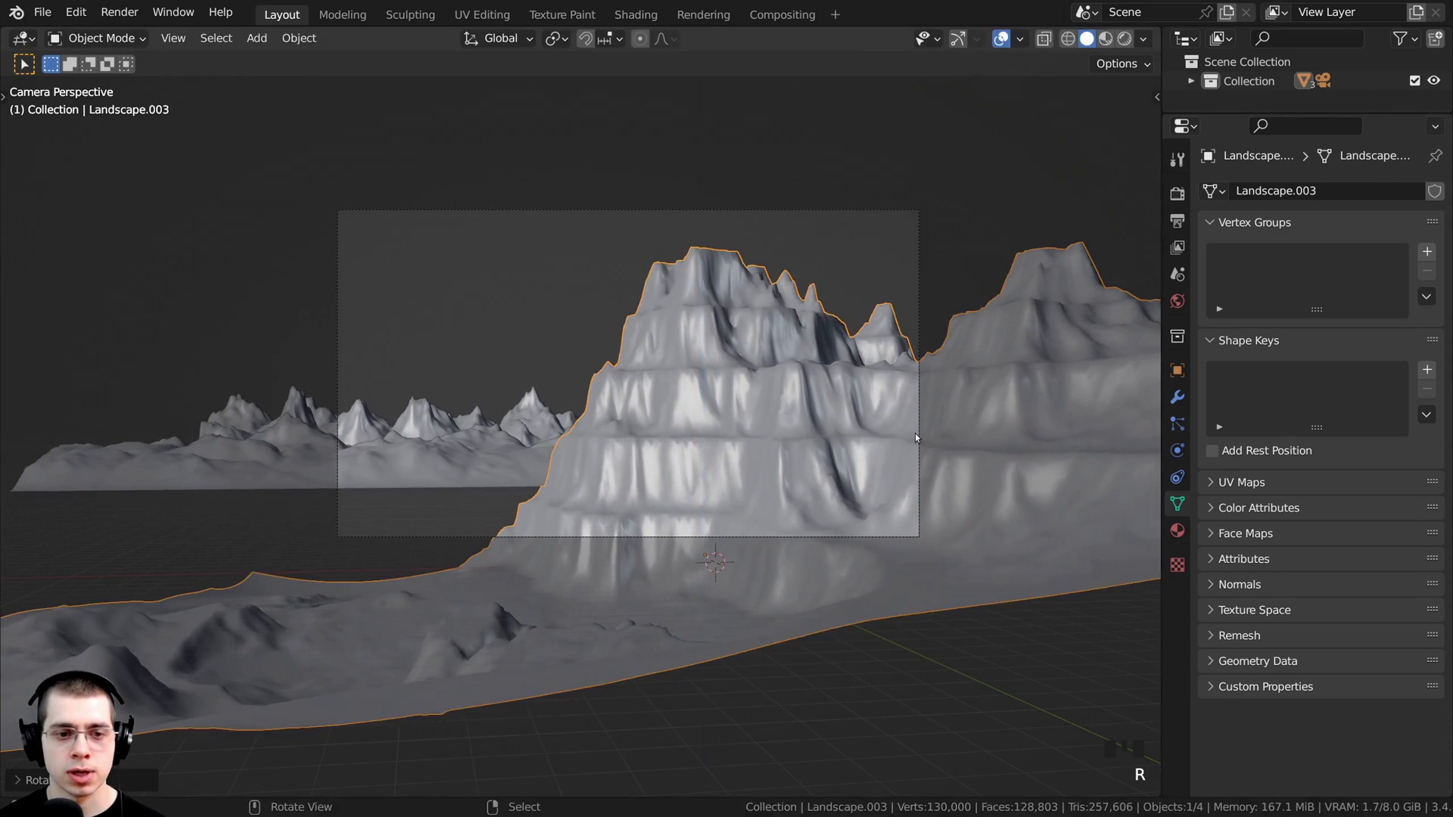
# - Lower the far mountain range vertically and tilt it about X behind the main peak
pyautogui.press('g')
pyautogui.press('a')
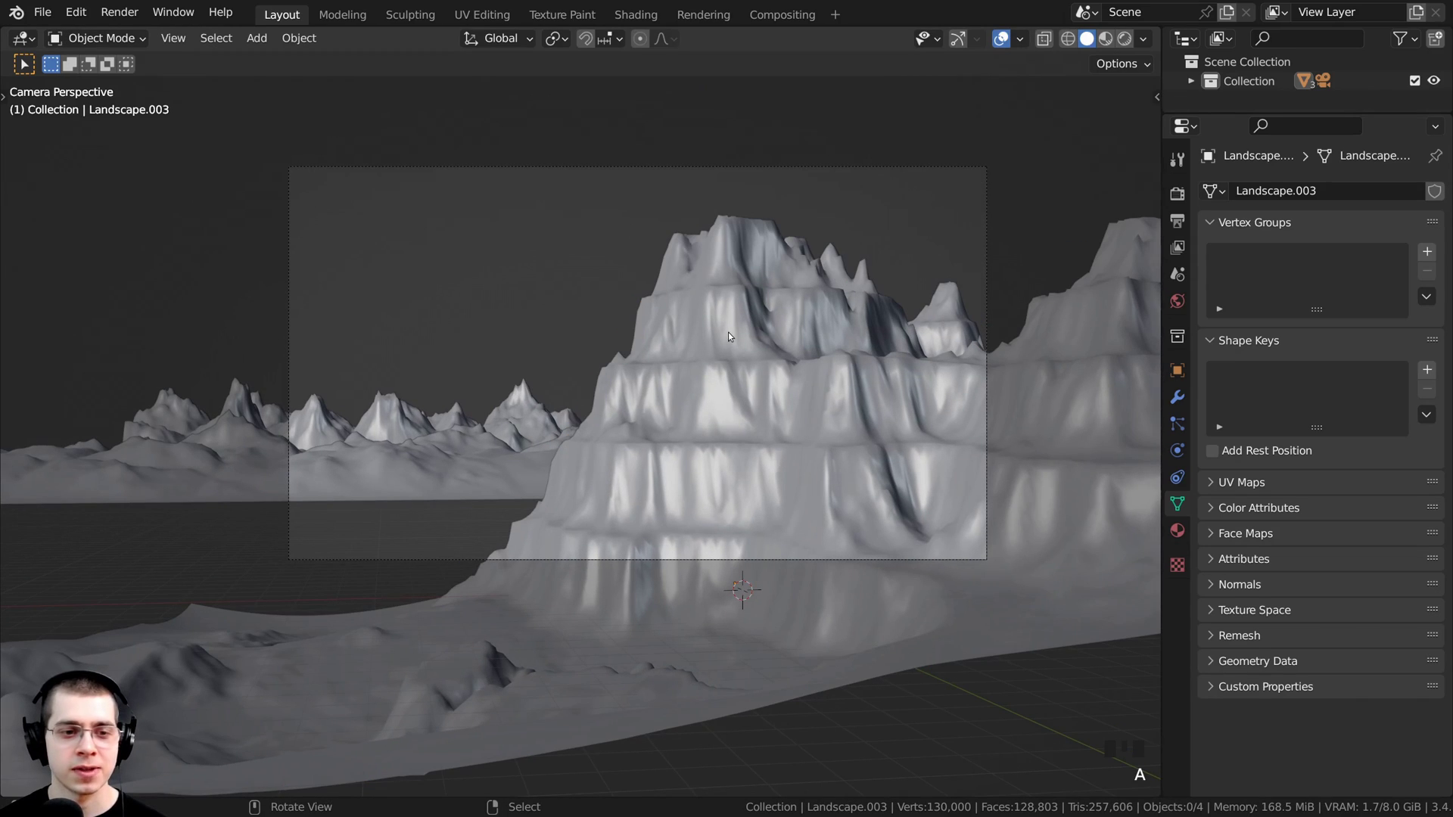
pyautogui.rightClick(355, 492)
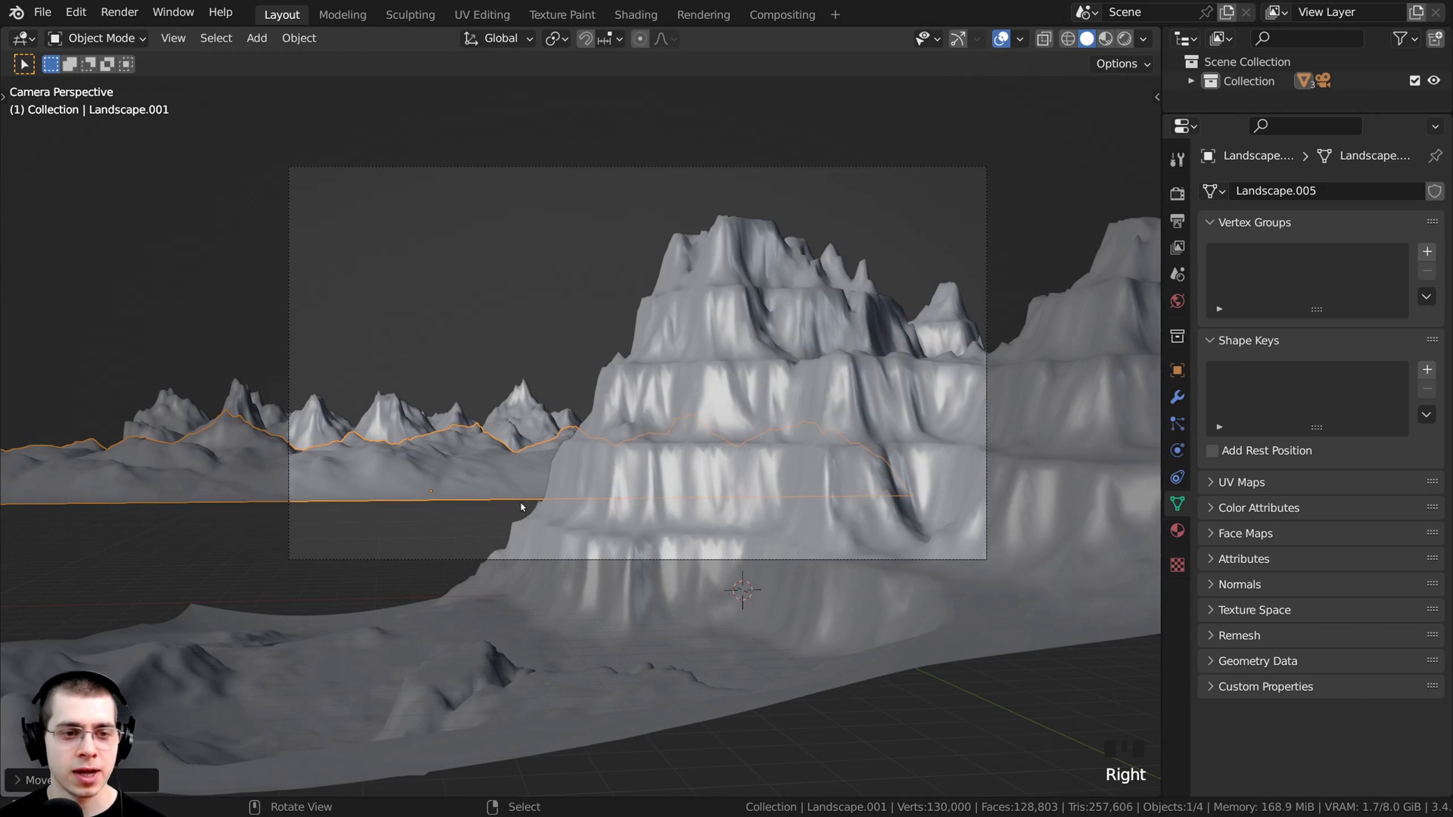
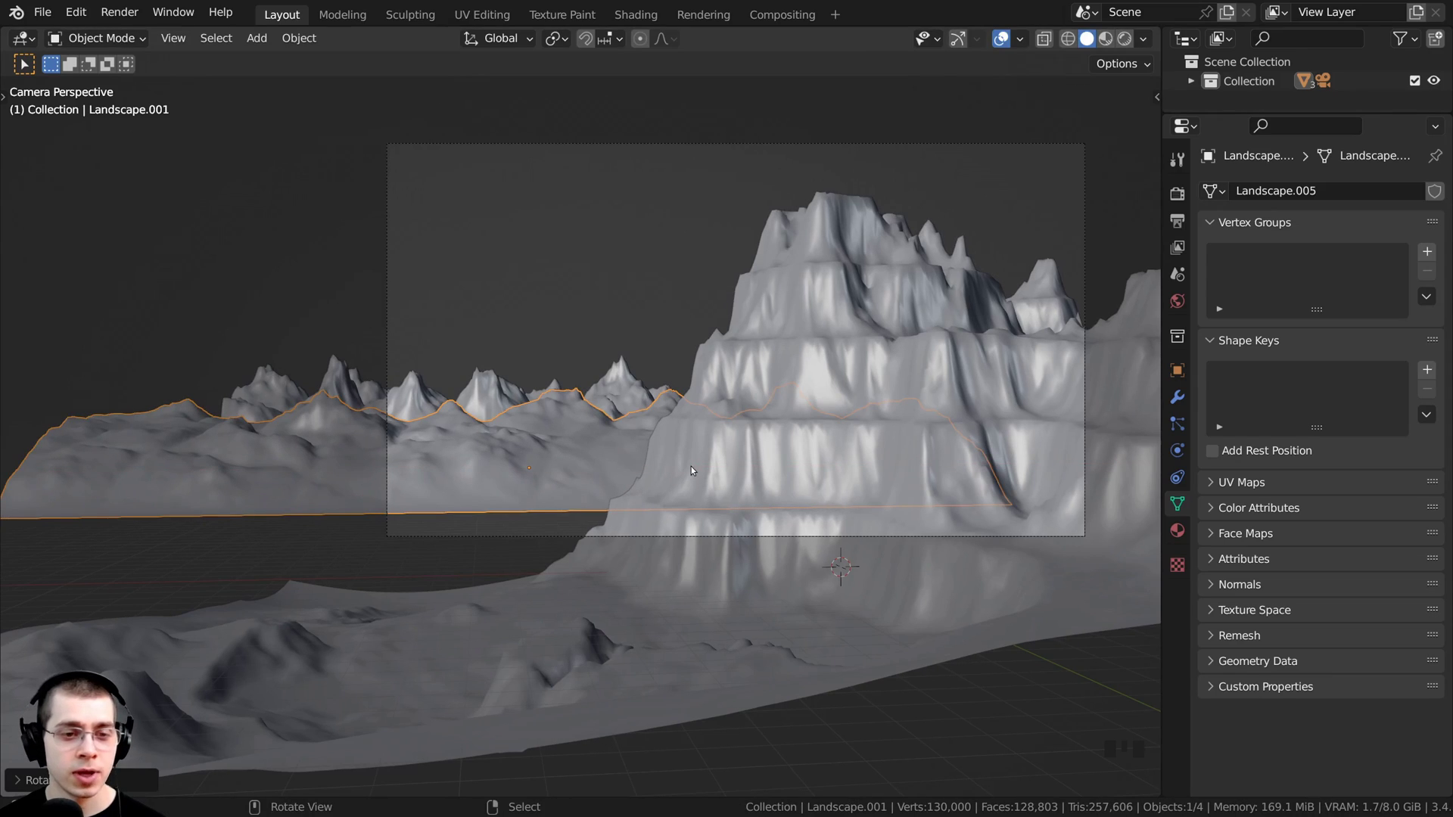
pyautogui.press('g')
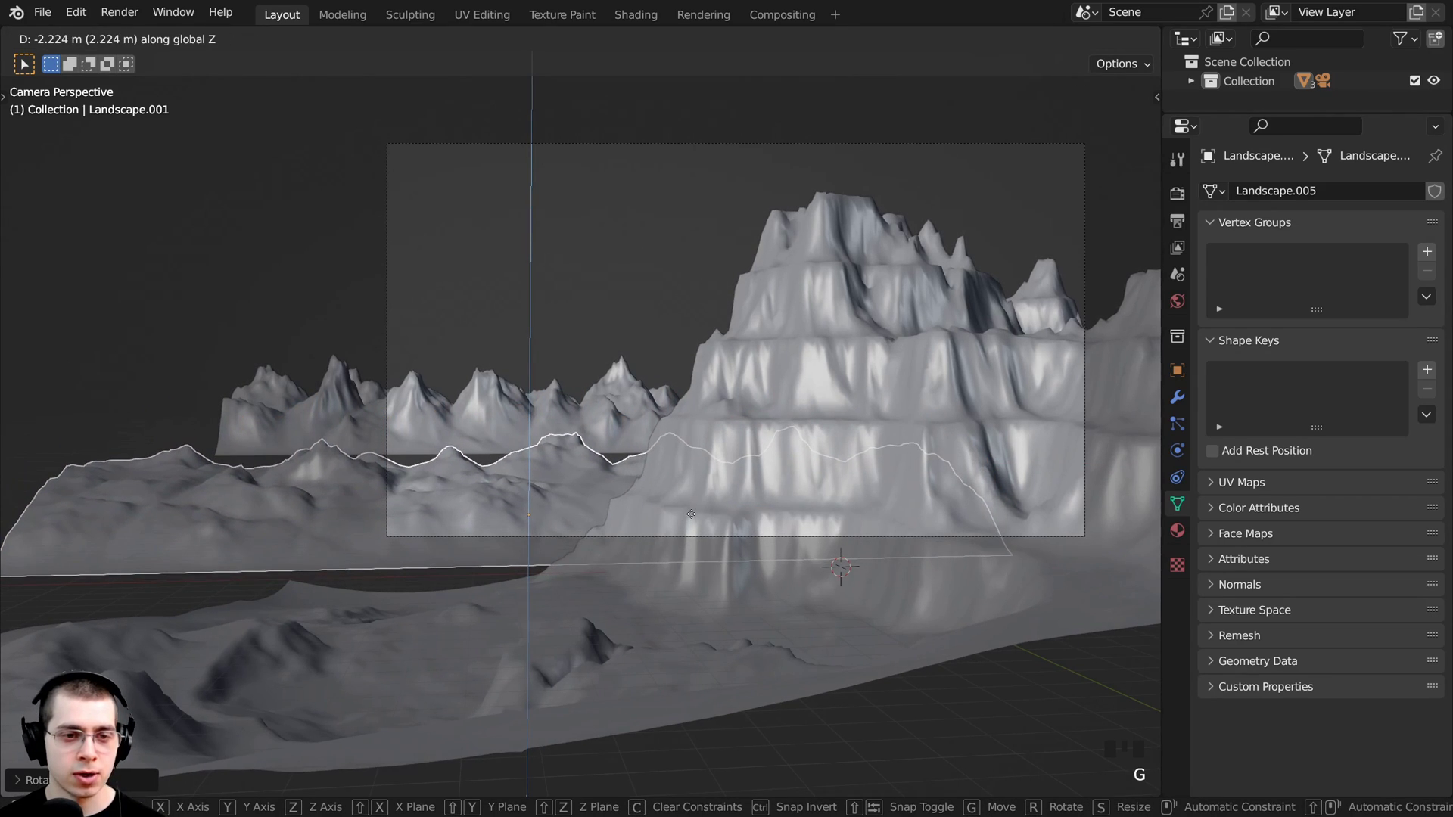
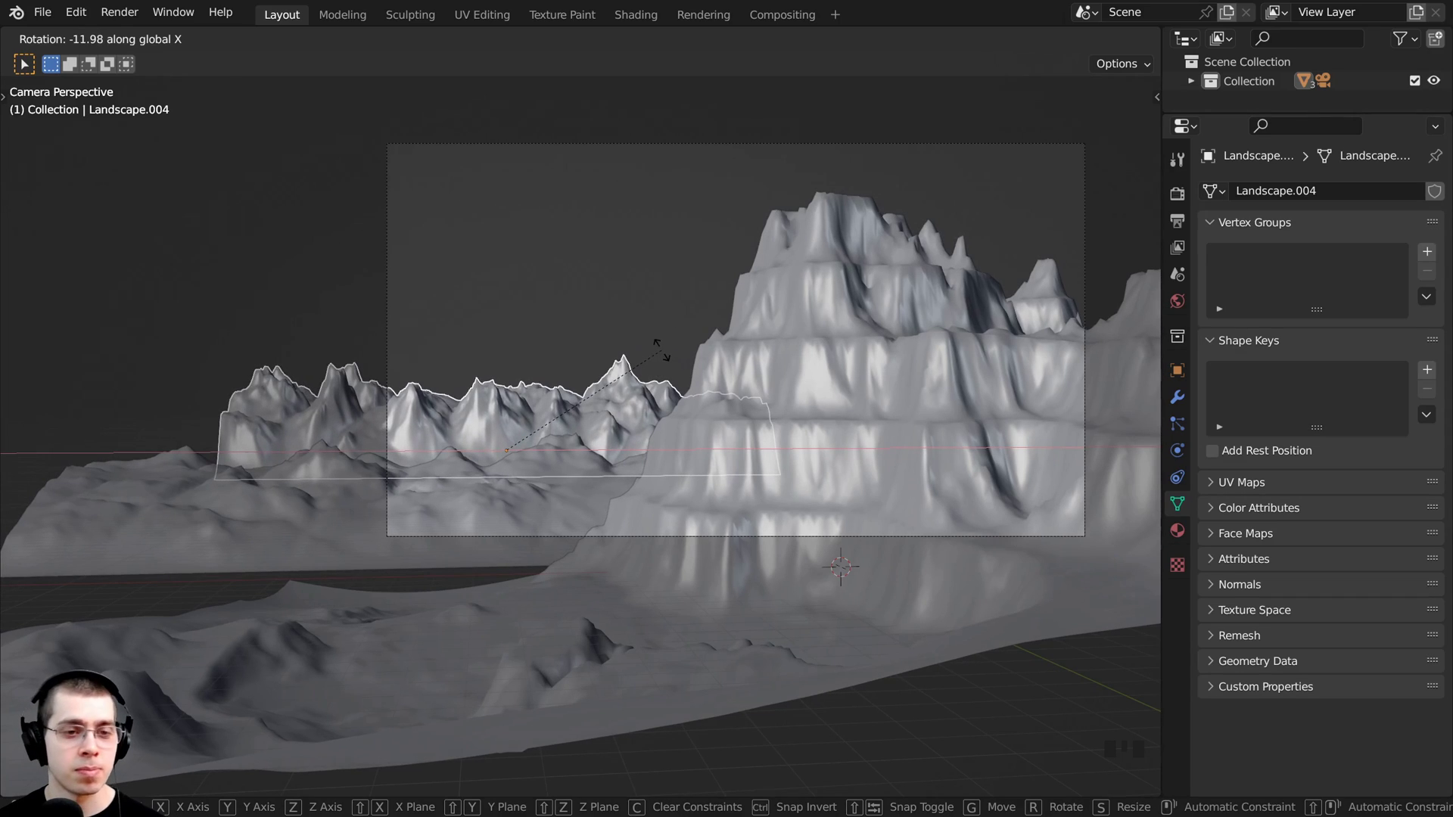
pyautogui.press('s')
# - Shift Landscape.004 into its final position behind the terraced mountain
pyautogui.press('g')
pyautogui.press('s')
pyautogui.press('g')
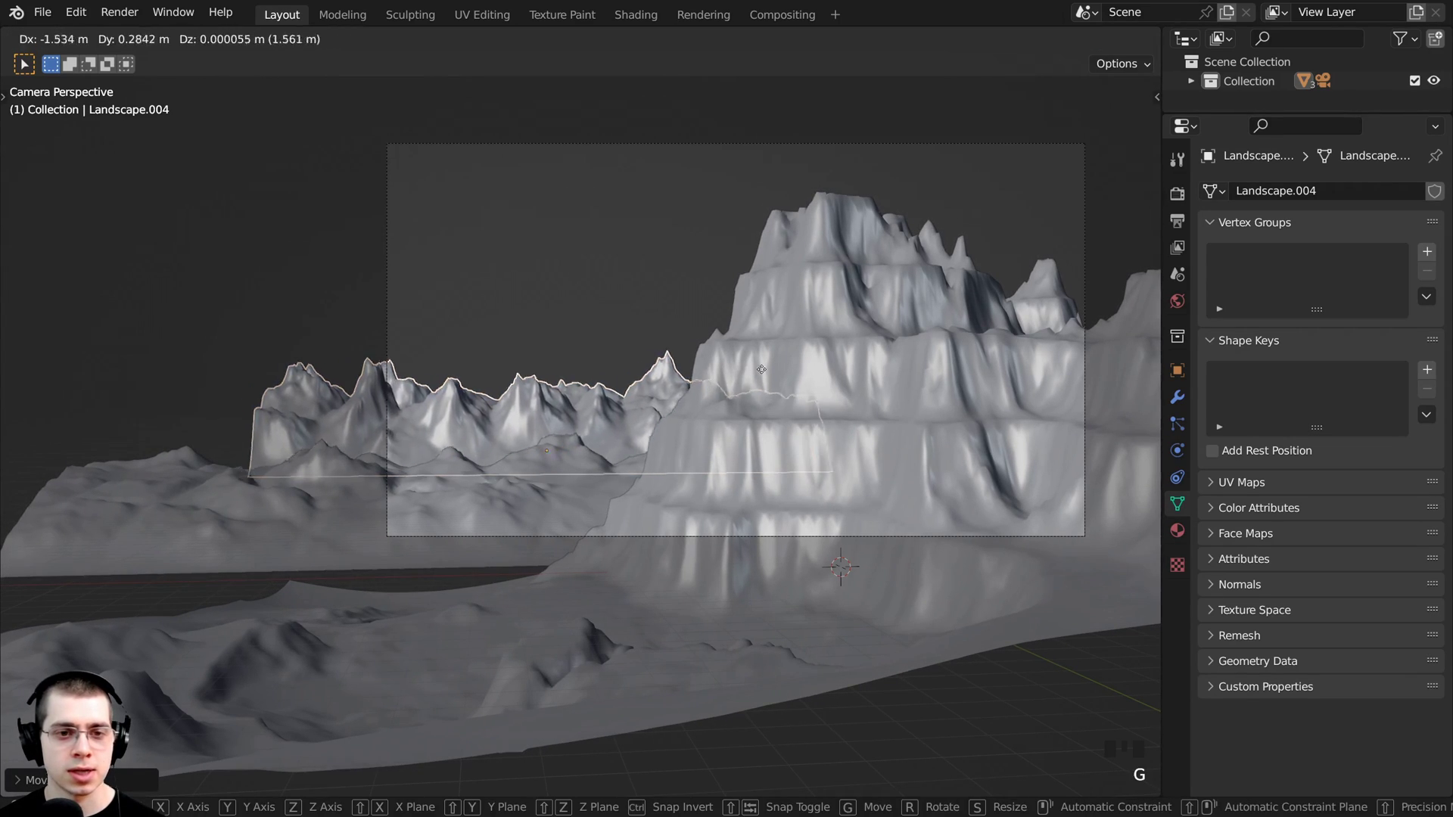
pyautogui.press('g')
pyautogui.press('g')
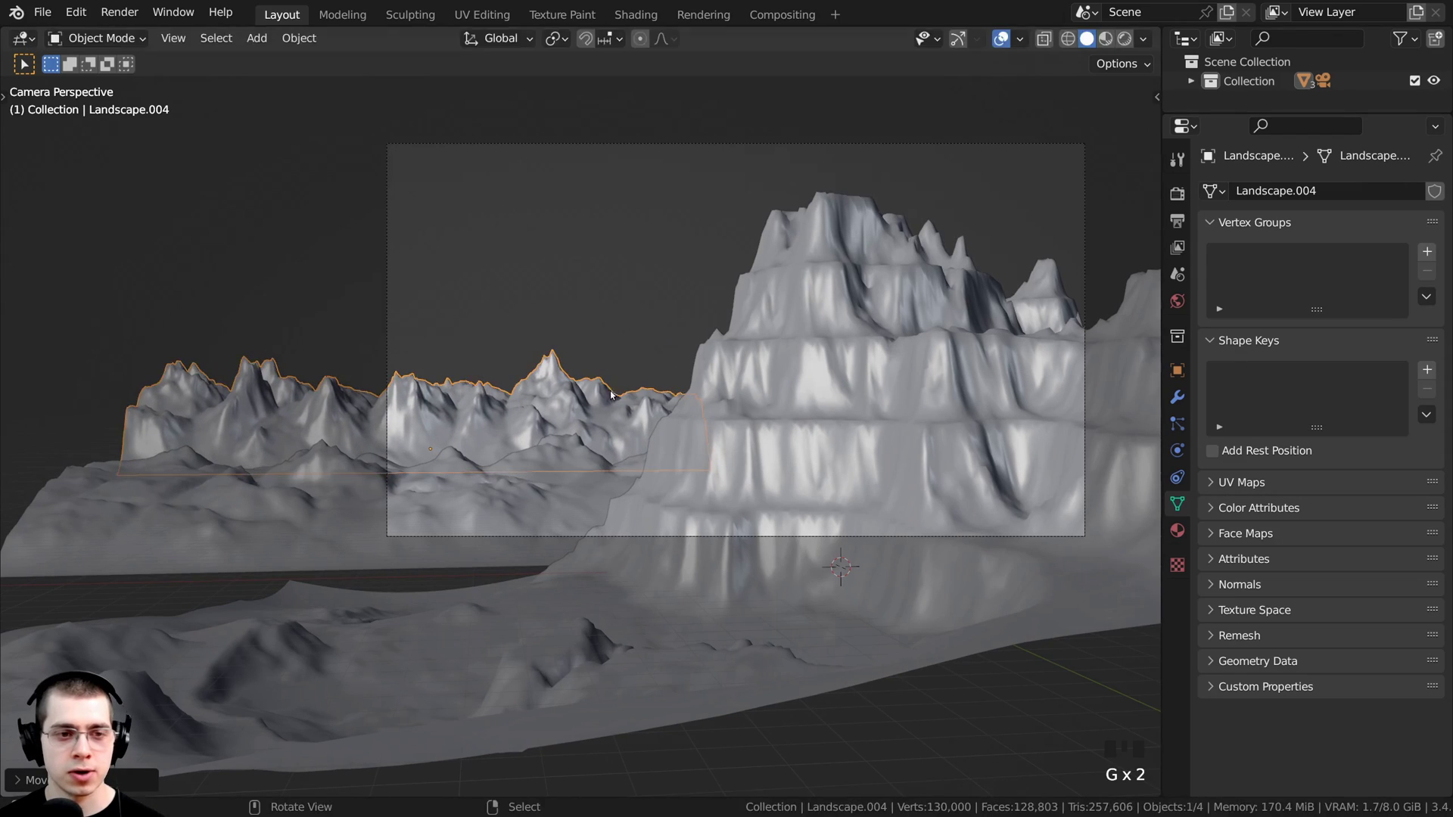
pyautogui.press('g')
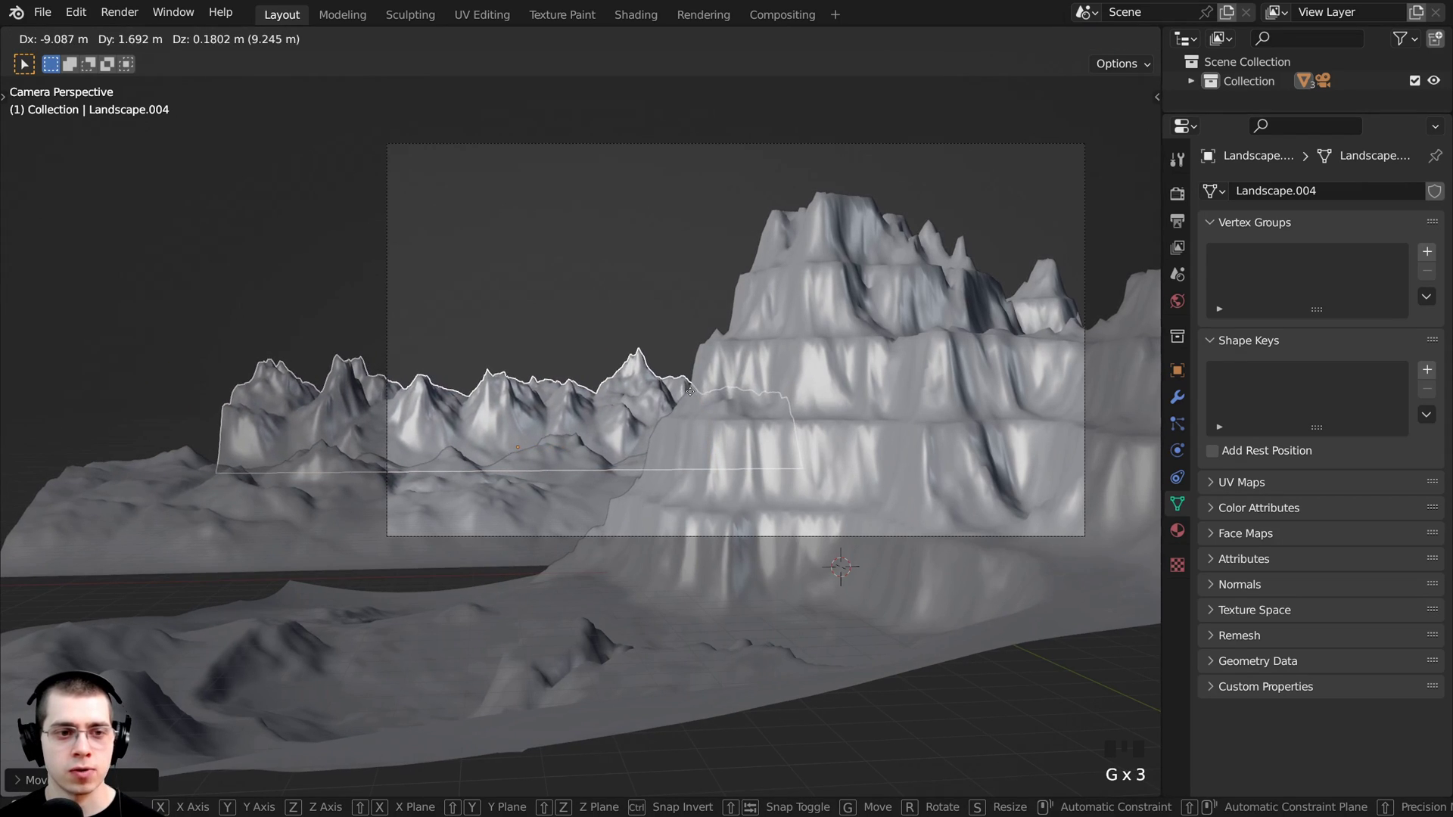
pyautogui.press('g')
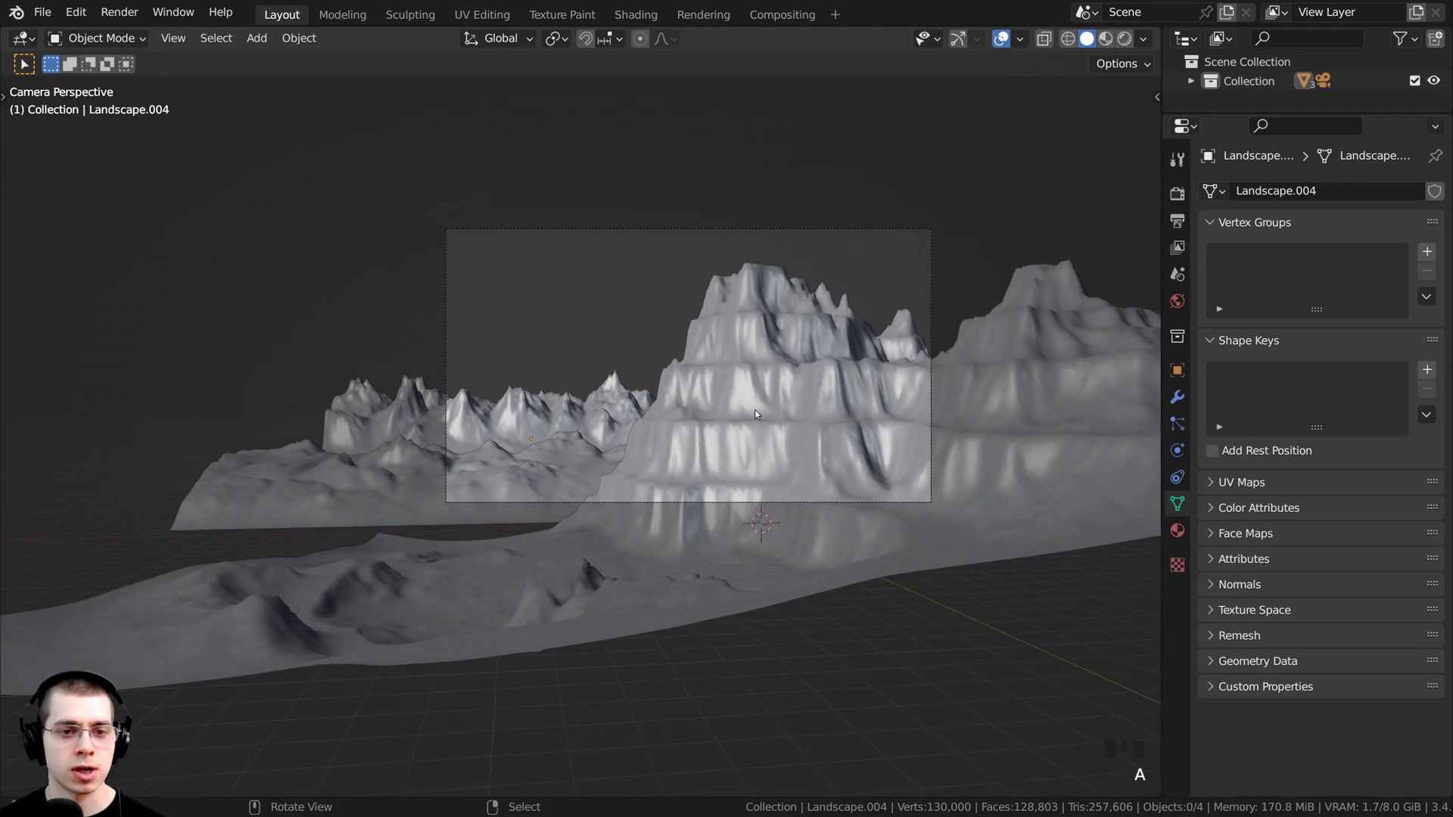
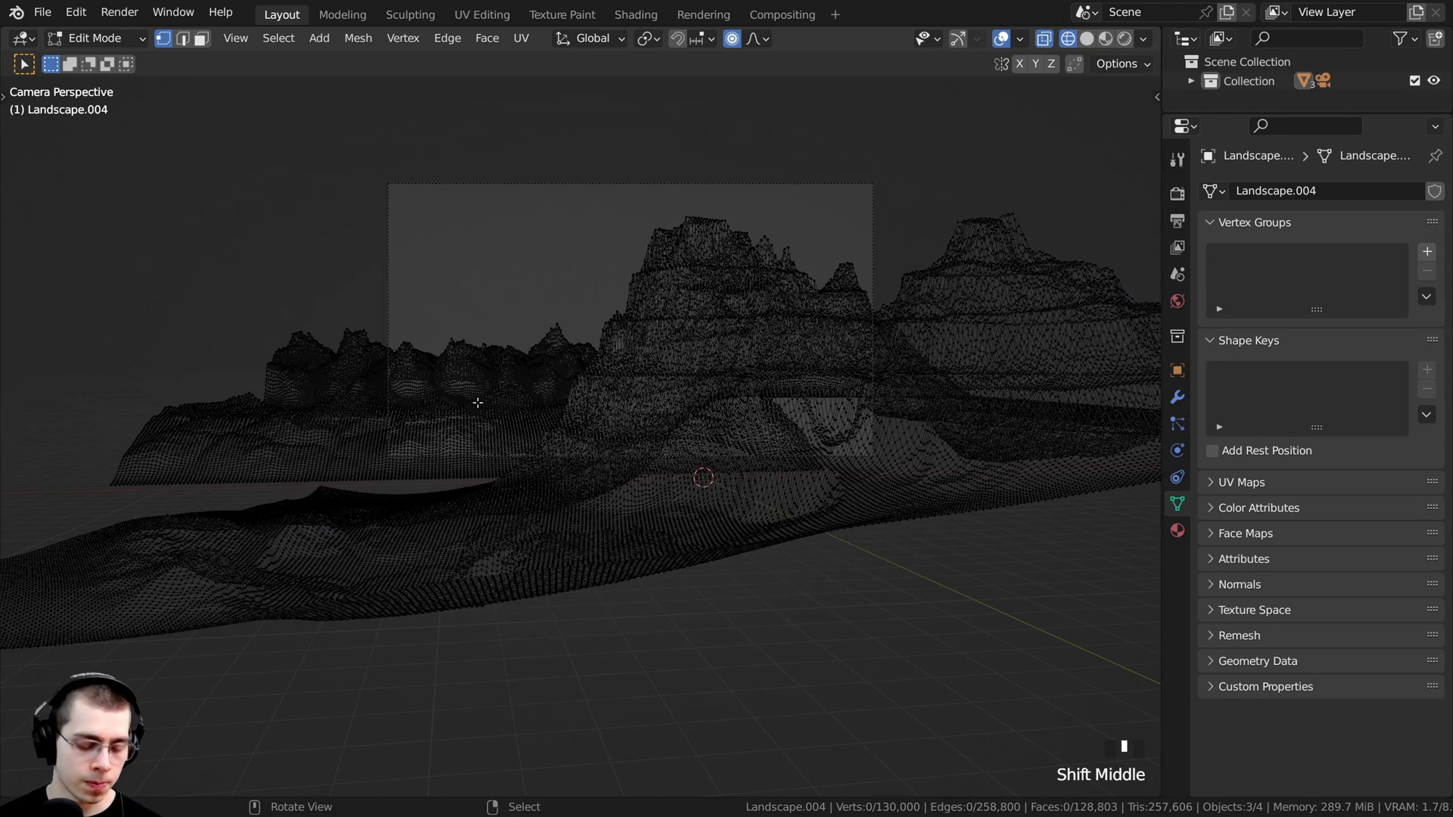
# - Frame the full camera view to see which terrain lies outside the shot
pyautogui.scroll(-3)
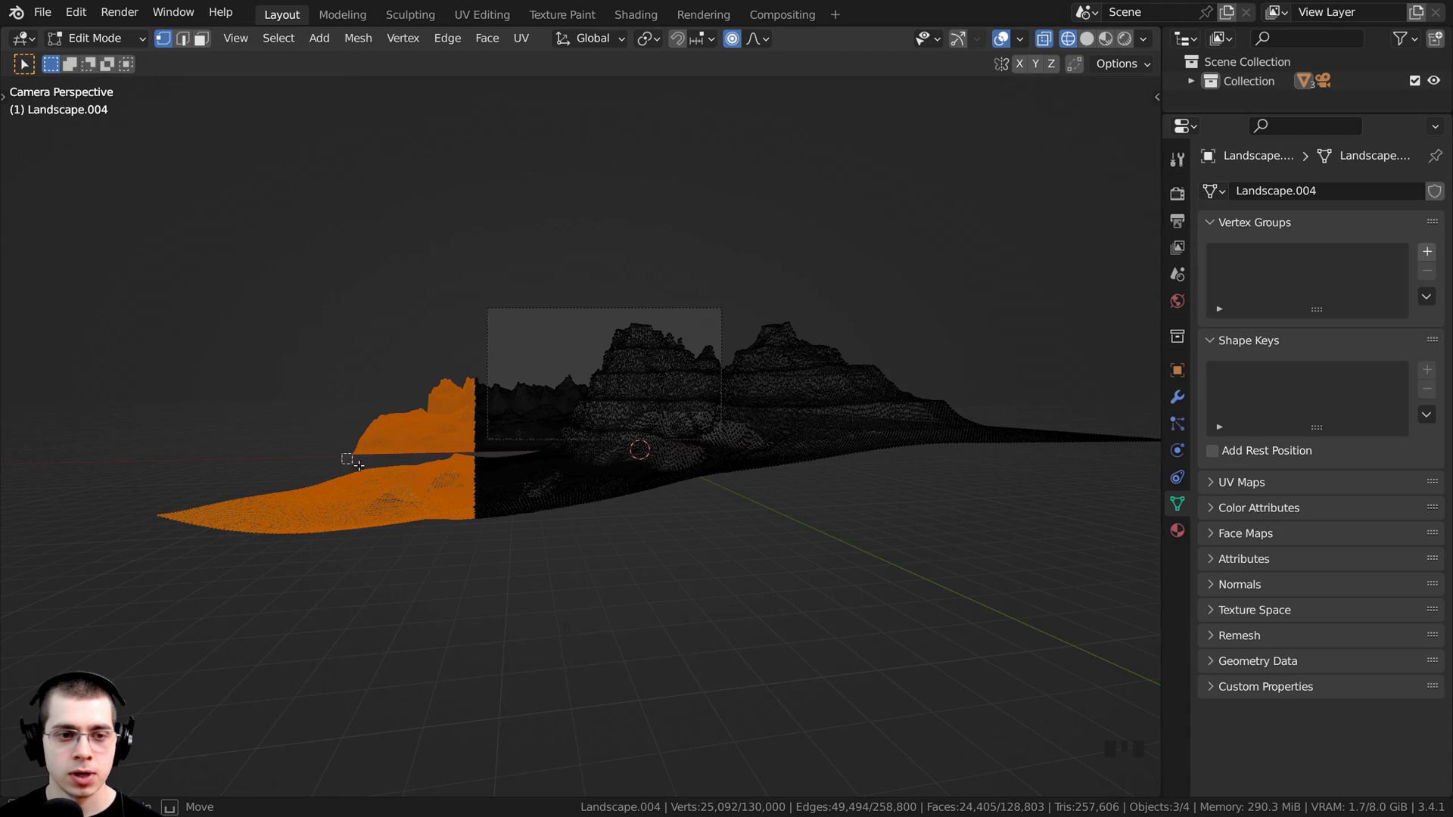
pyautogui.scroll(3)
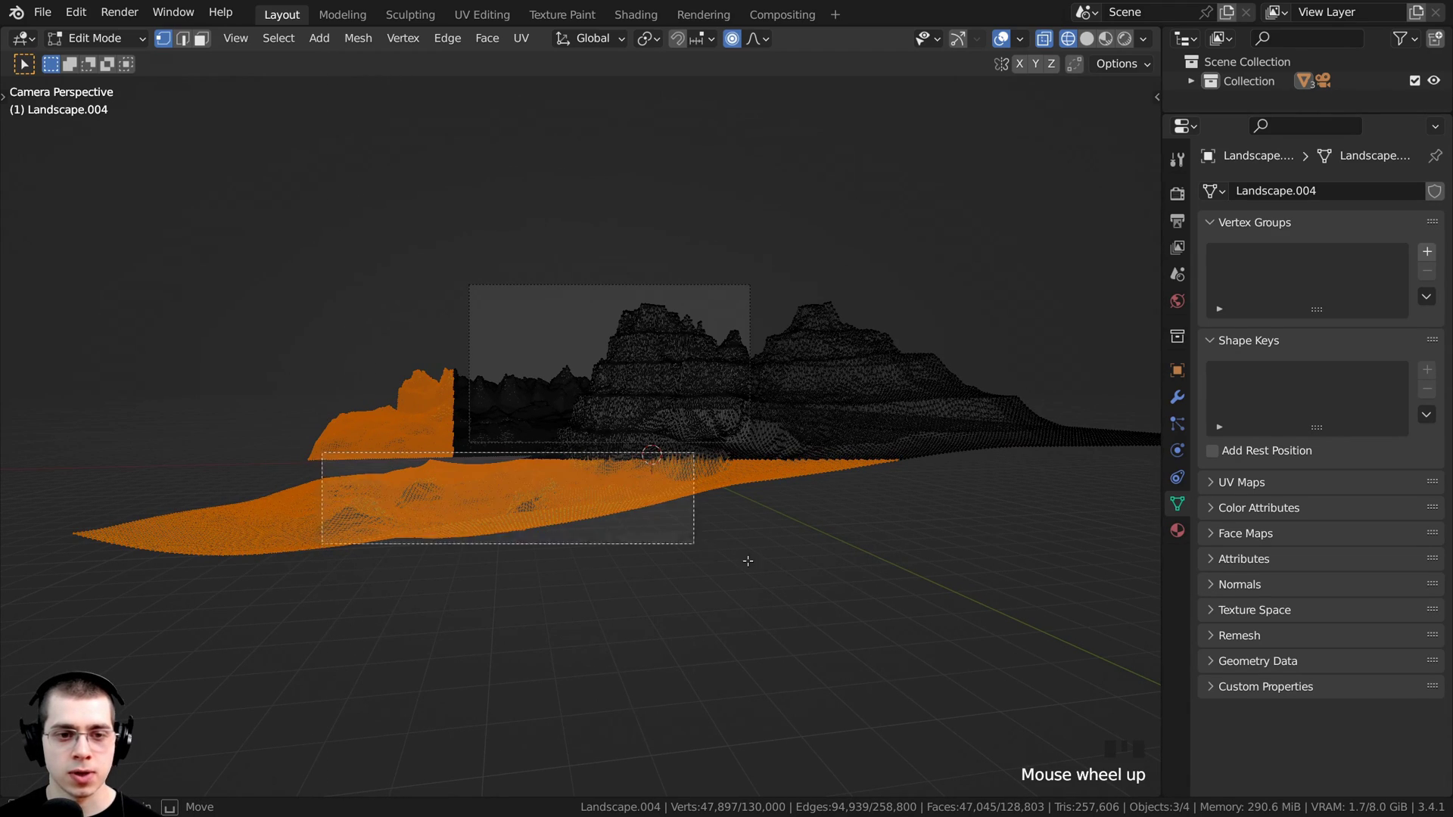
pyautogui.press('b')
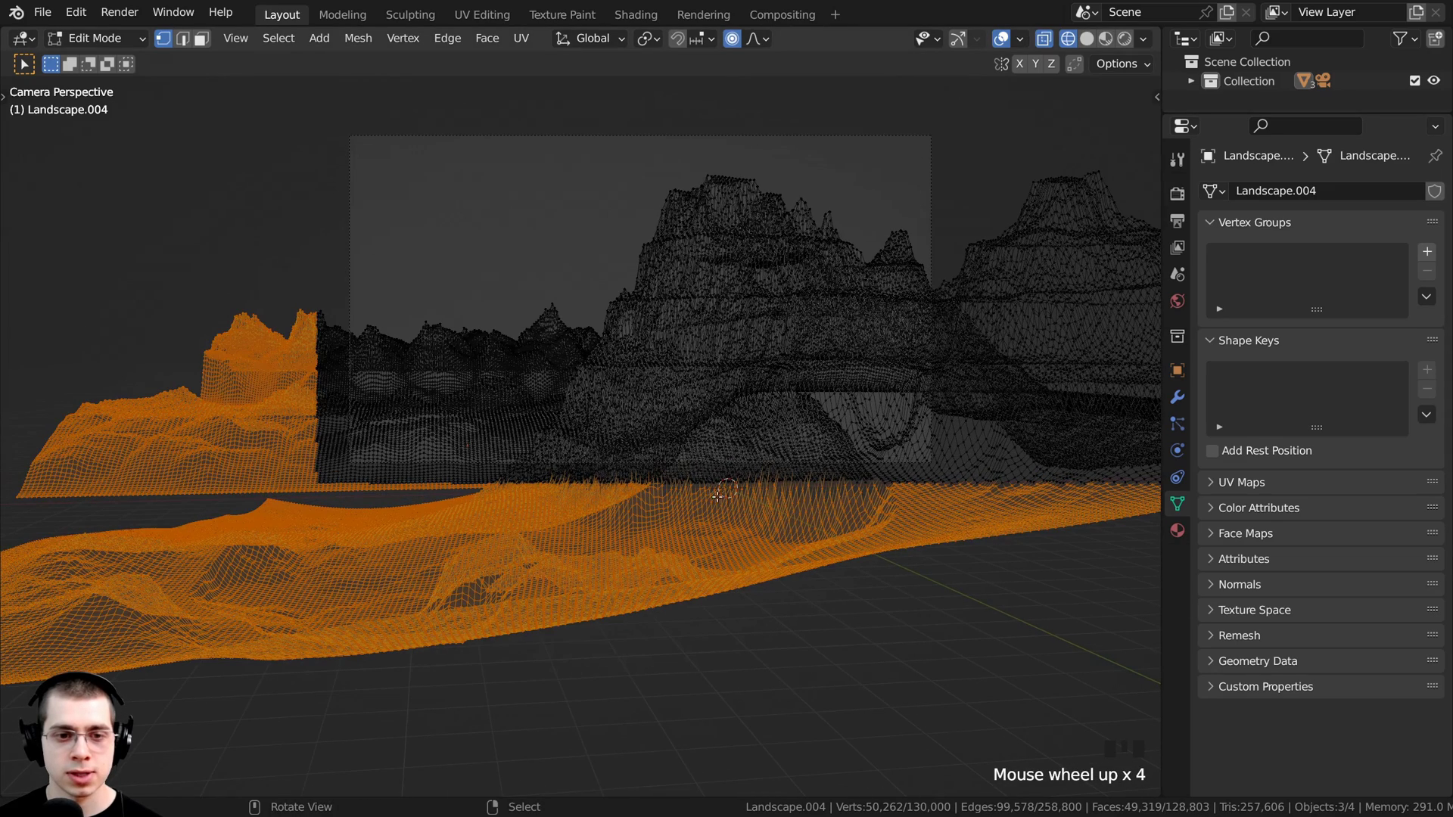
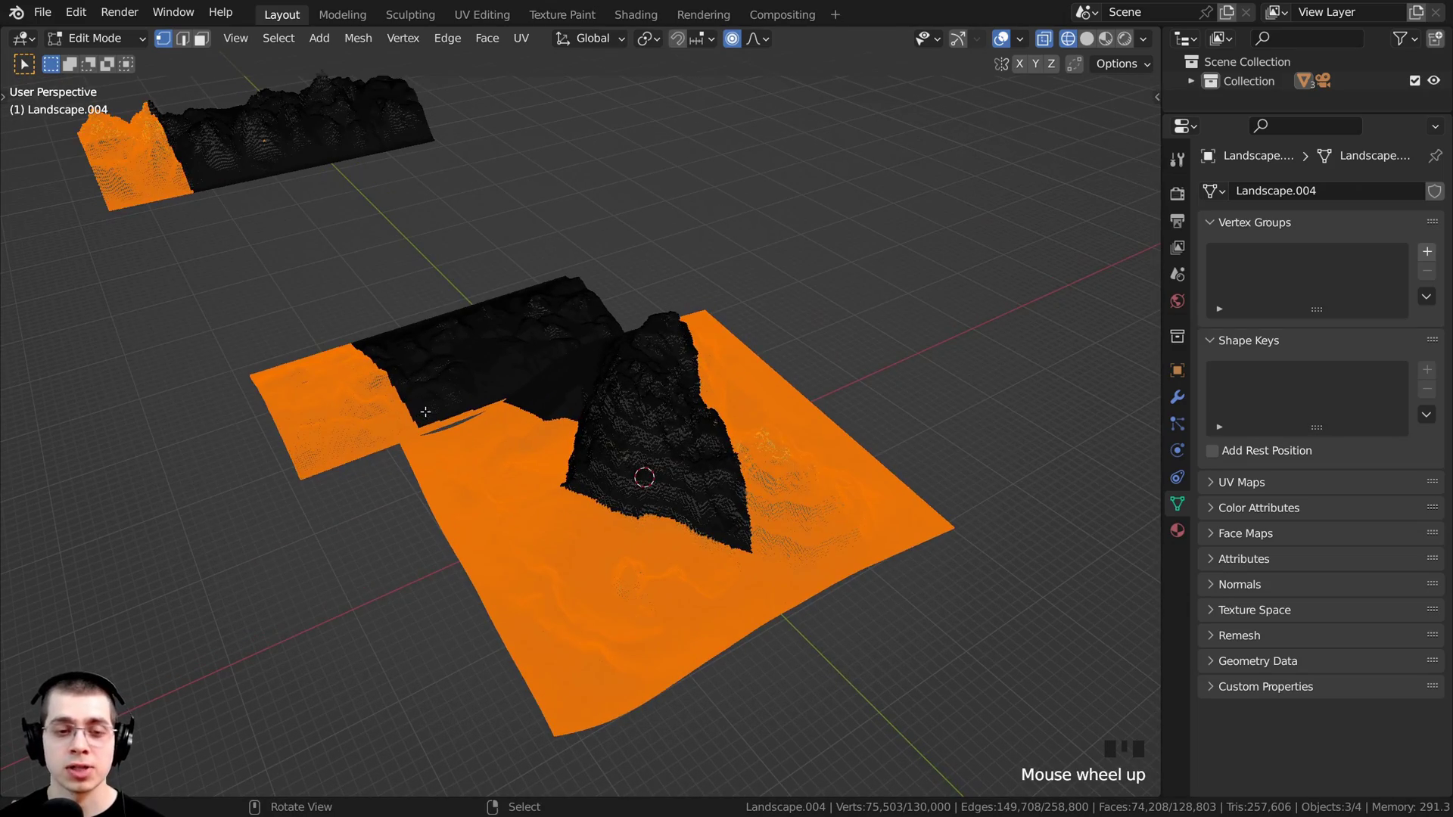
pyautogui.press('KP_0')
pyautogui.scroll(3)
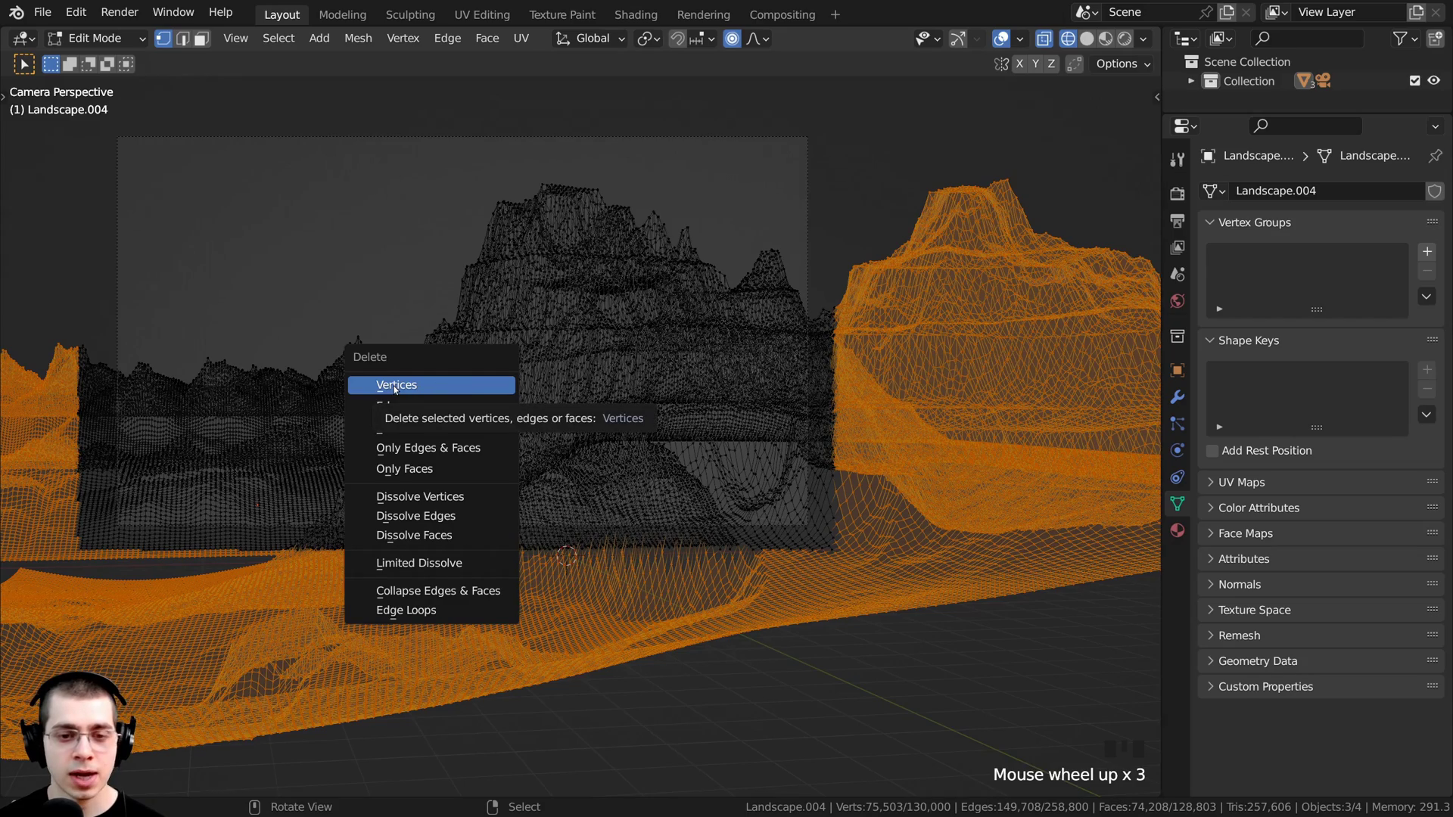
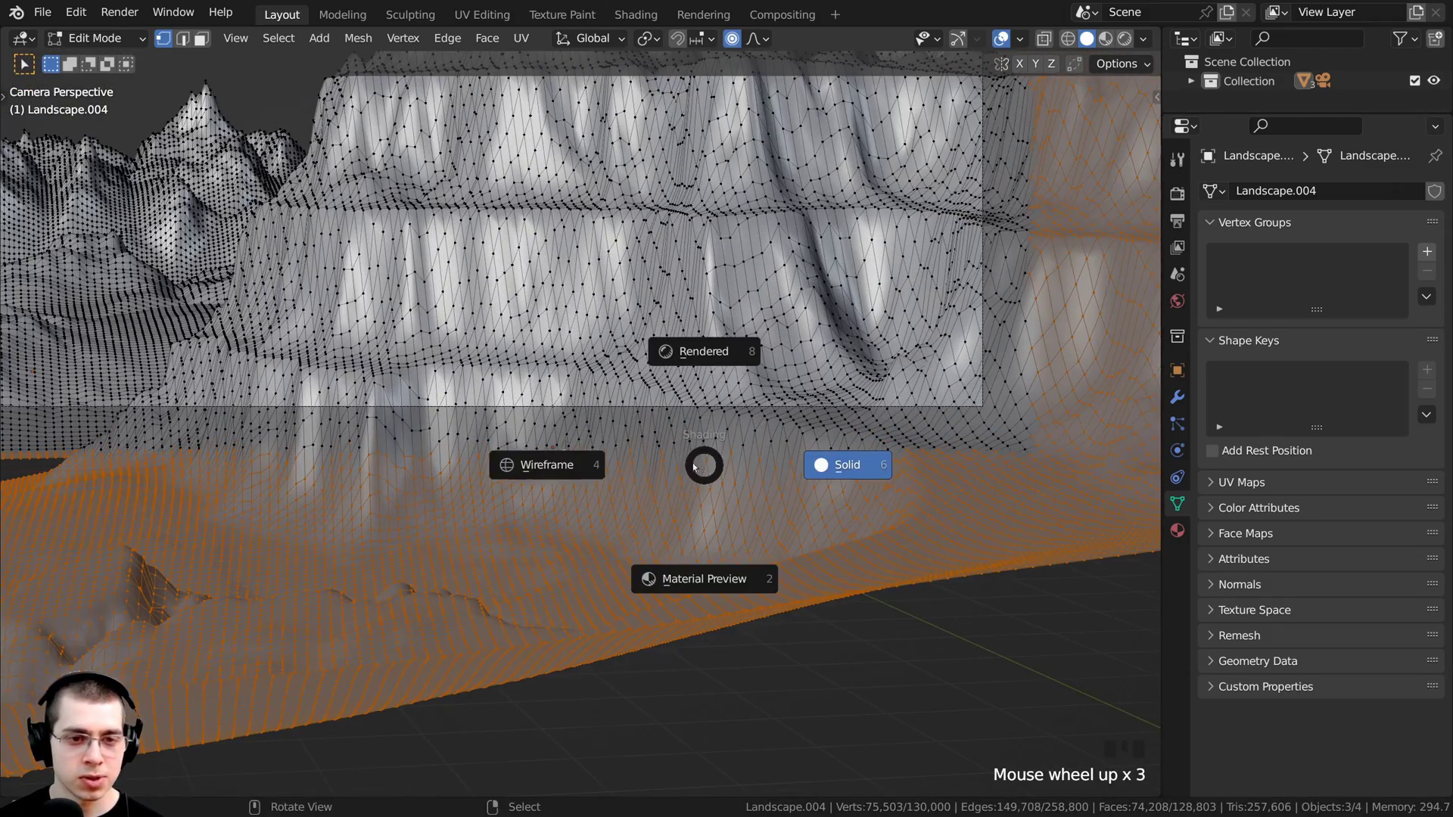
# - In X-ray wireframe, delete the selected out-of-frame terrain vertices
pyautogui.press('z')
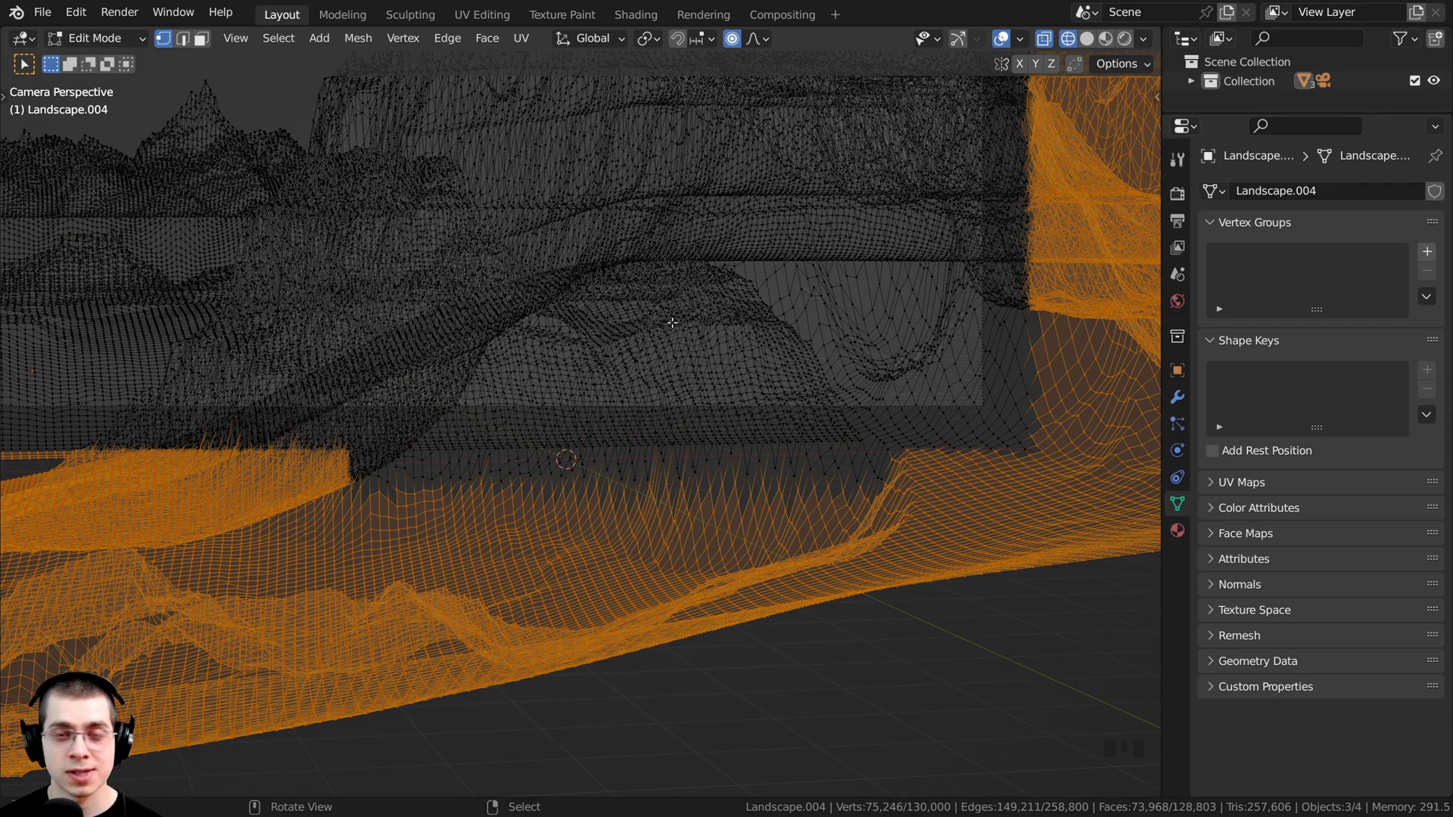
pyautogui.scroll(-3)
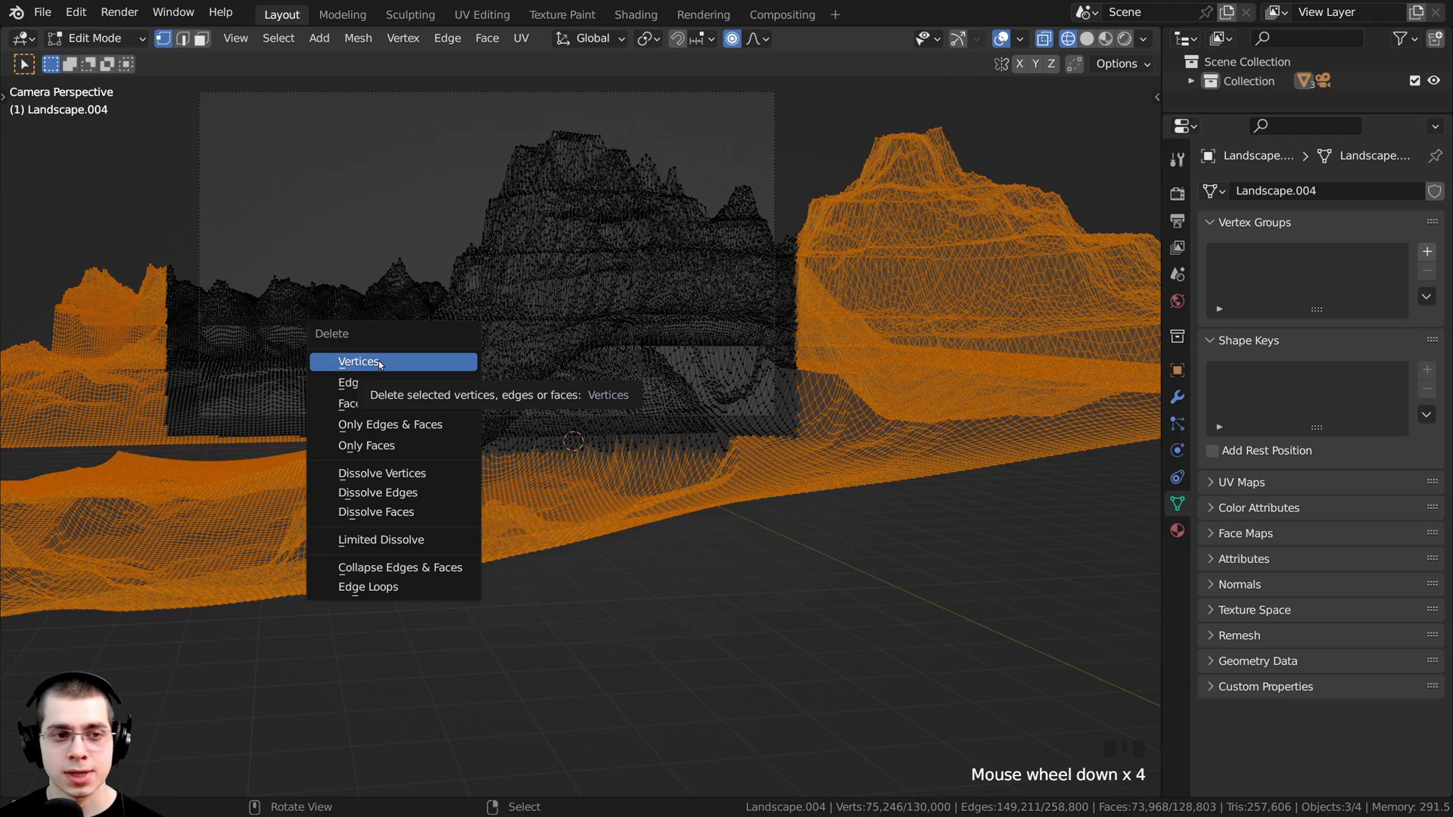
pyautogui.press('x')
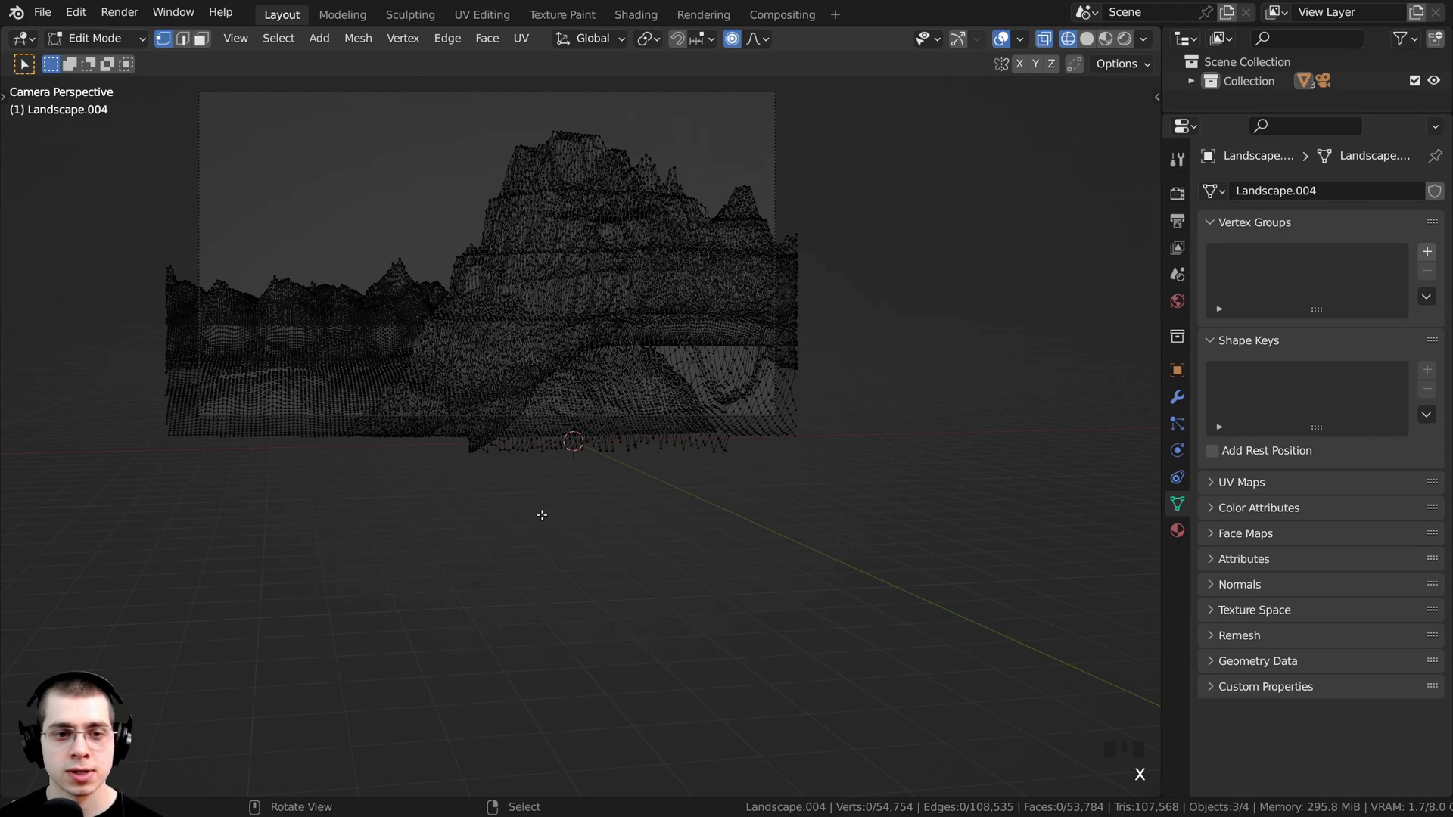
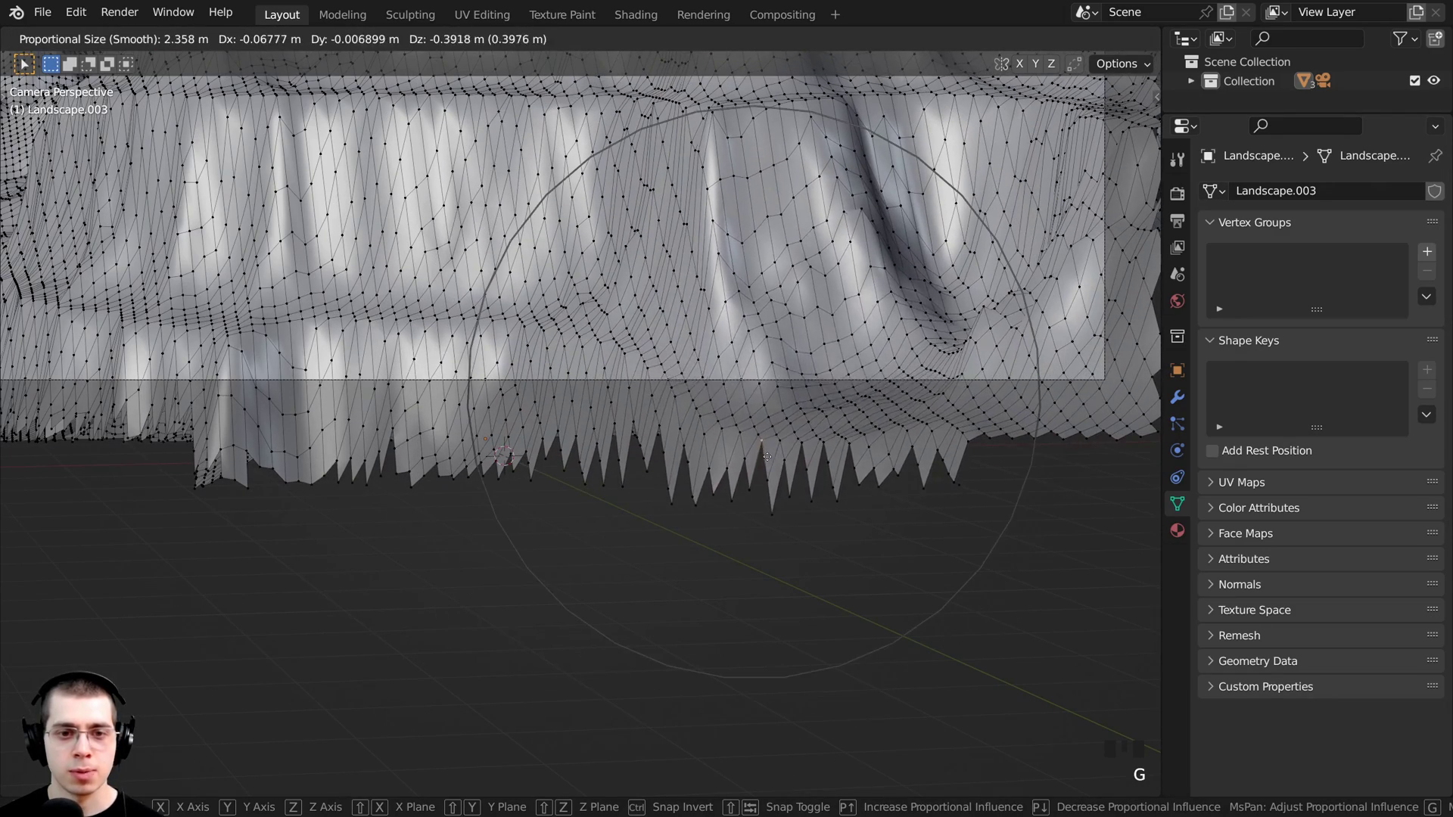
# - Adjust the view while dragging the trimmed terrain's bottom edge downward
pyautogui.scroll(-3)
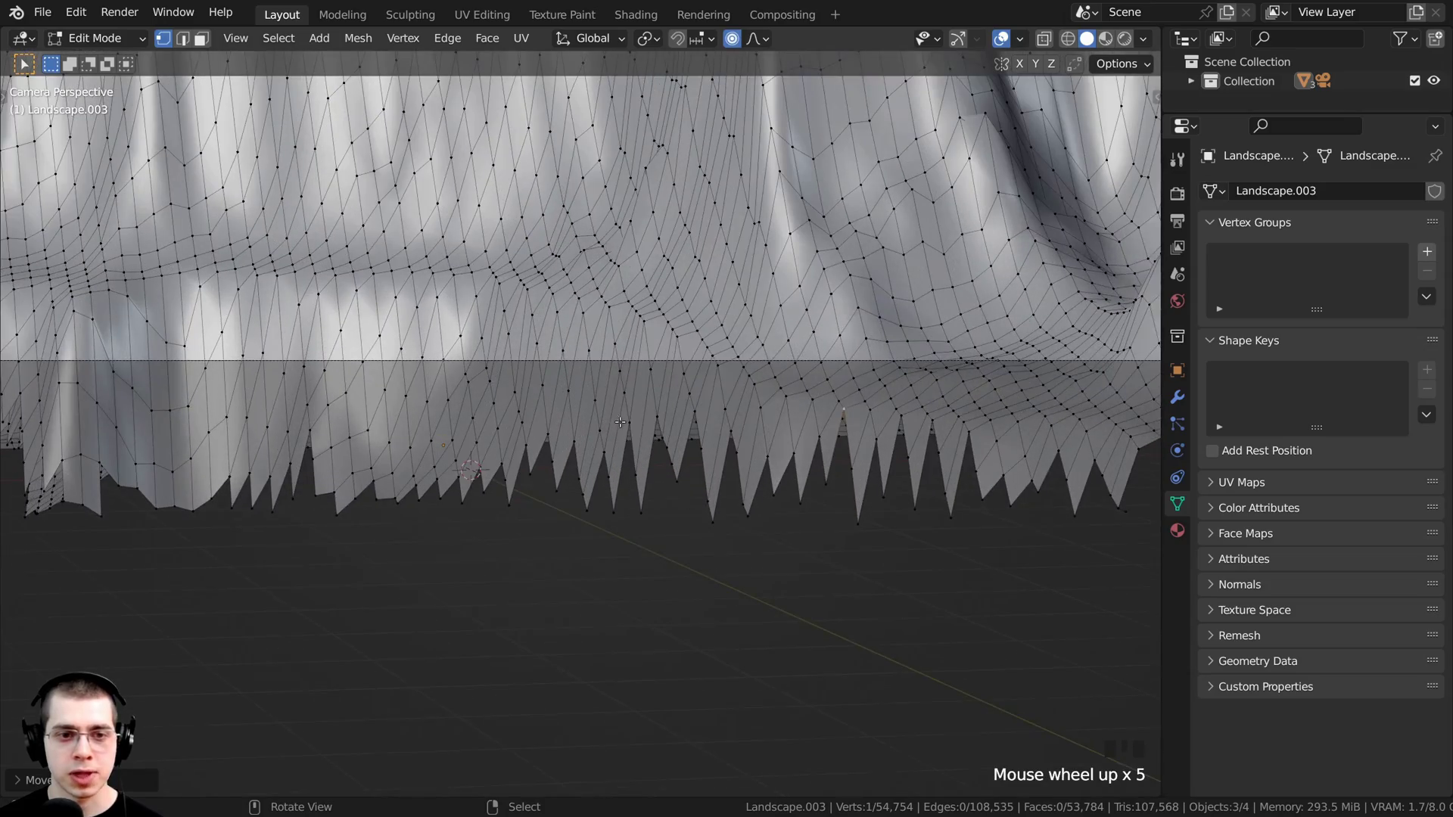
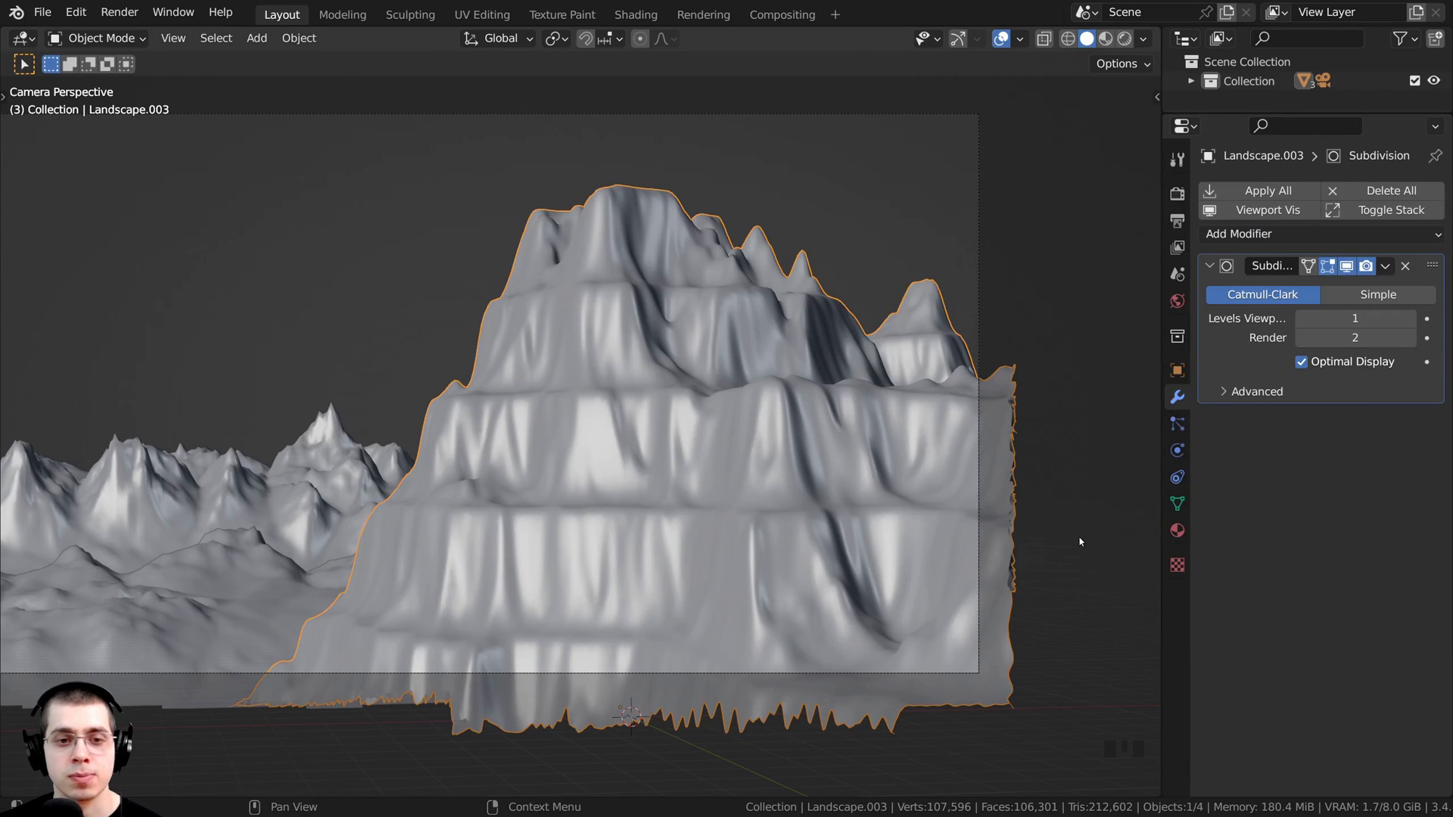
# - Scroll the modifier panel to reach the Subdivision viewport level setting
pyautogui.scroll(3)
pyautogui.scroll(-3)
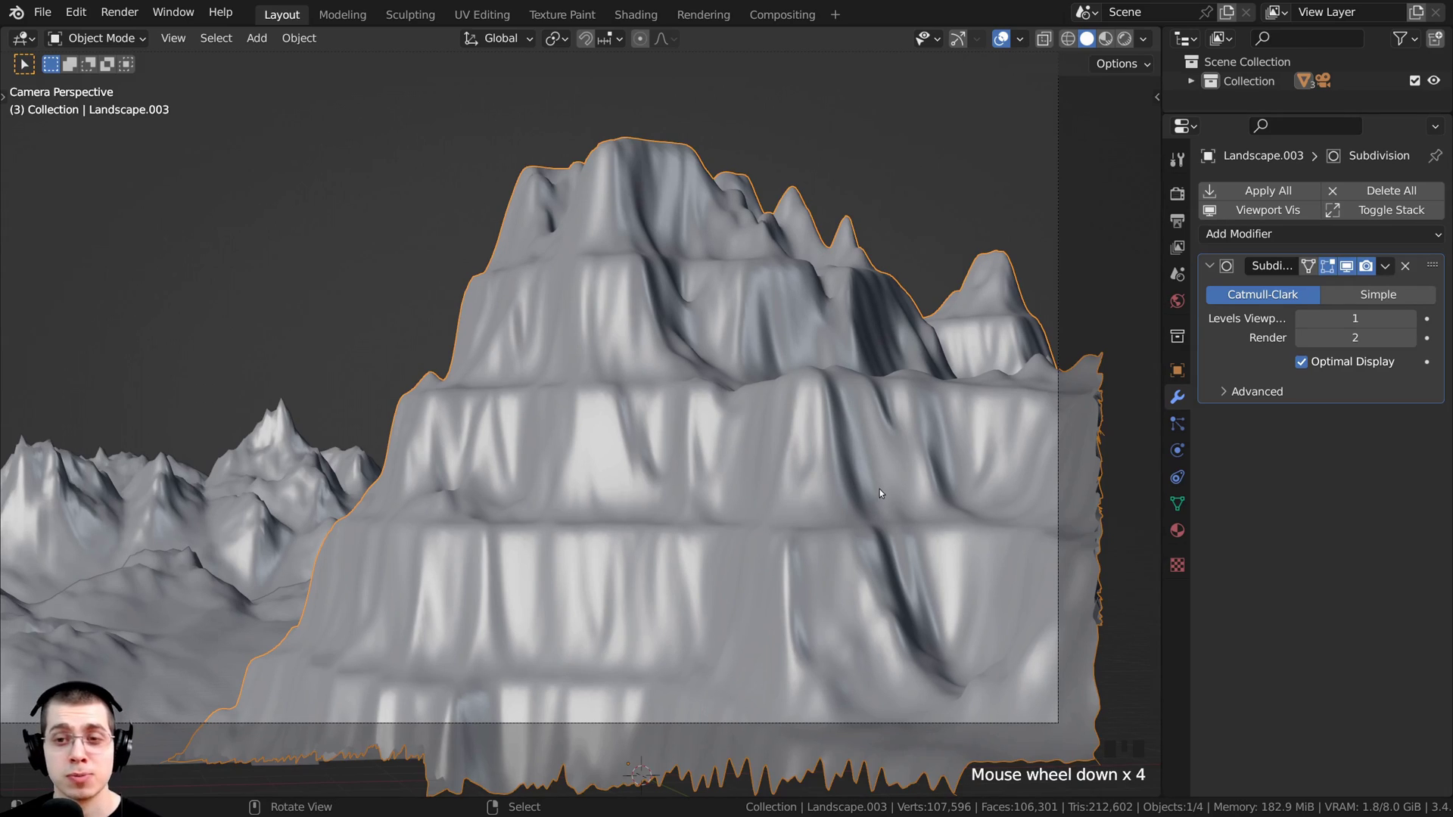
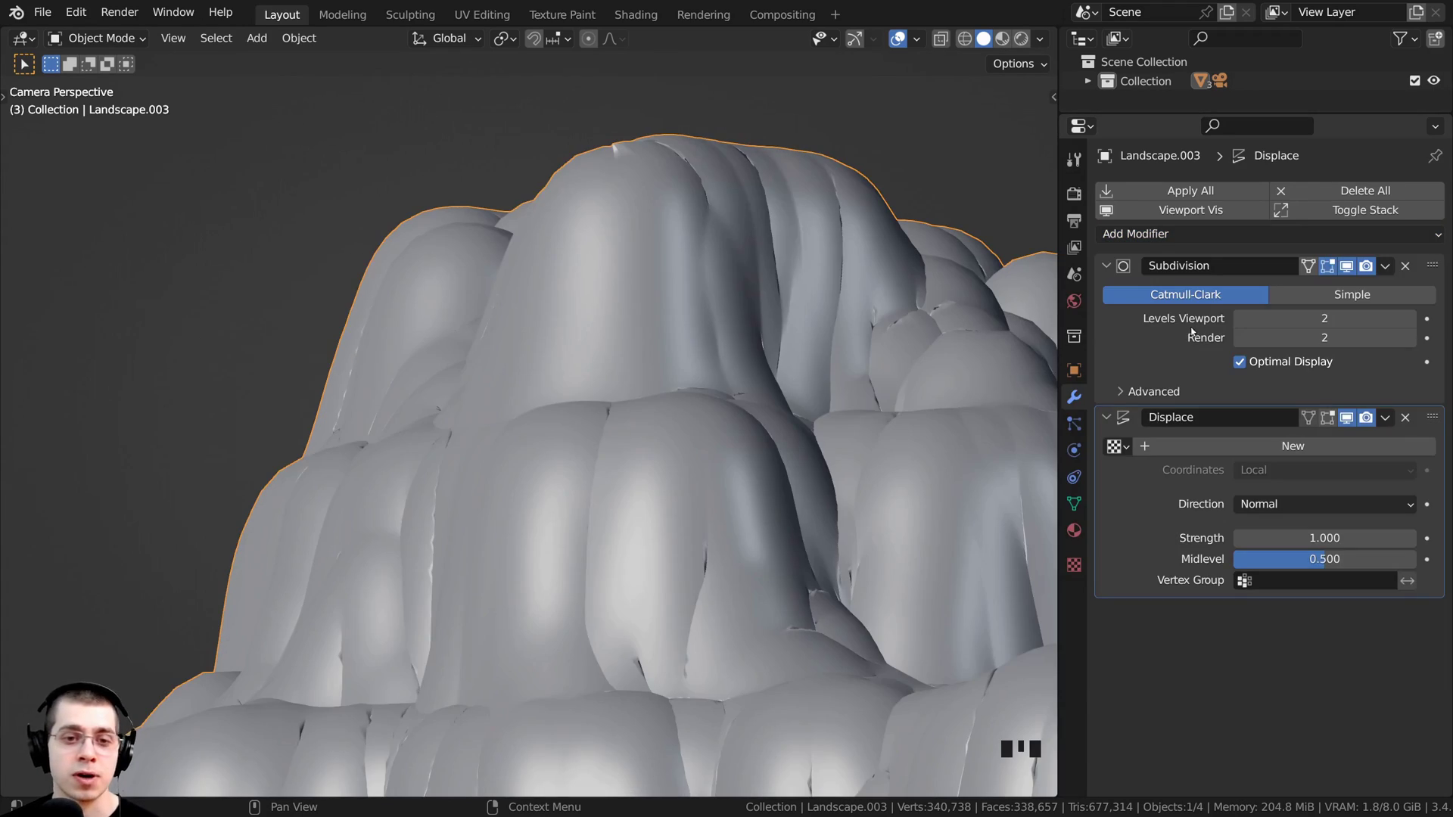
# - Scroll through Texture properties to set the displacement texture to Clouds, size 0.25
pyautogui.scroll(-3)
pyautogui.scroll(-3)
pyautogui.moveTo(606, 436); pyautogui.dragTo(664, 475)
pyautogui.scroll(-3)
pyautogui.moveTo(1226, 449); pyautogui.dragTo(769, 539)
pyautogui.scroll(-3)
pyautogui.moveTo(719, 450); pyautogui.dragTo(615, 470)
pyautogui.scroll(3)
# - Orbit around the displaced landscape to inspect it, then return to the camera view
pyautogui.moveTo(662, 430); pyautogui.dragTo(709, 375)
pyautogui.scroll(-3)
pyautogui.middleClick(675, 361)
pyautogui.scroll(3)
pyautogui.middleClick(672, 393)
pyautogui.scroll(3)
pyautogui.press('KP_0')
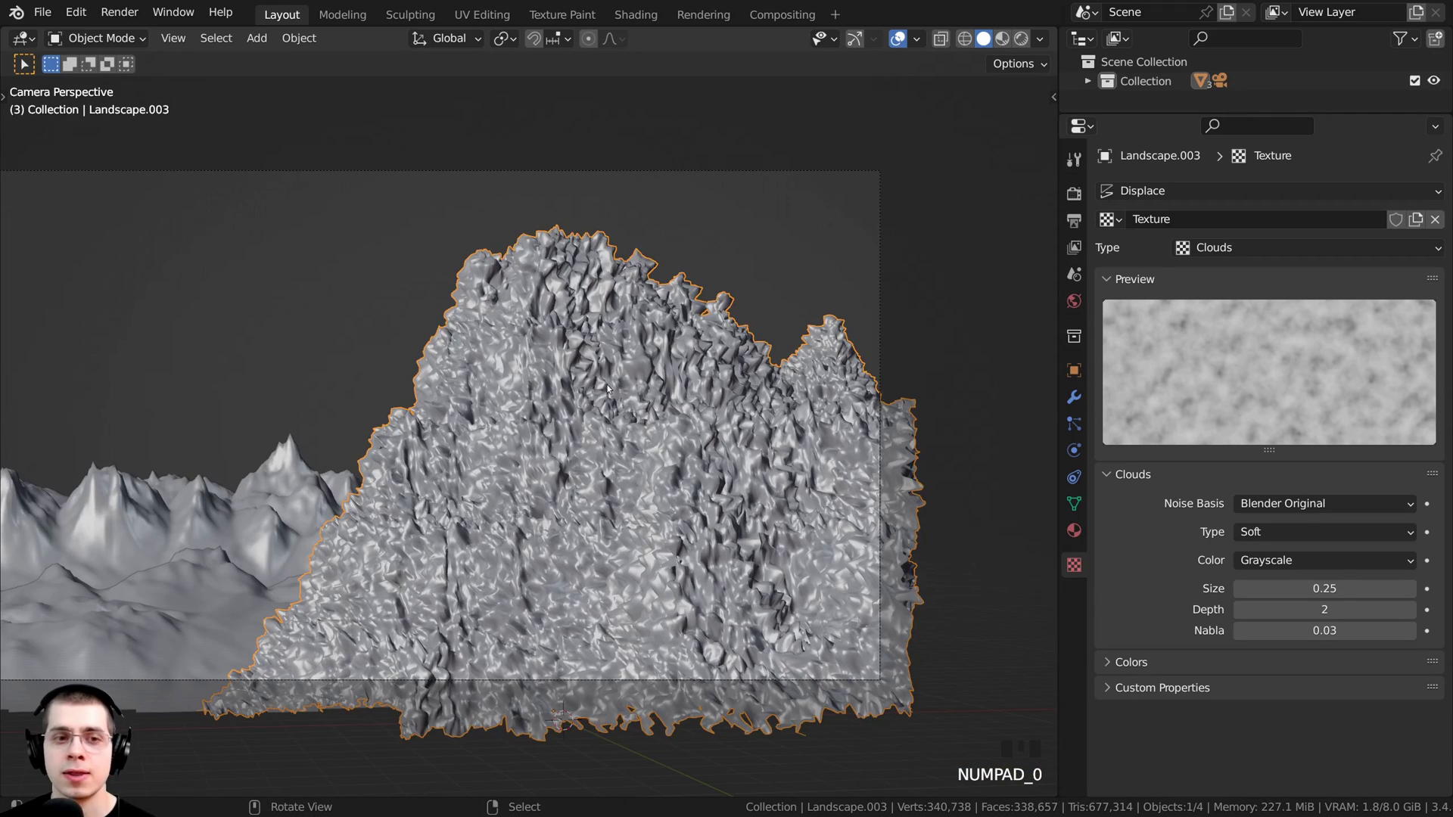
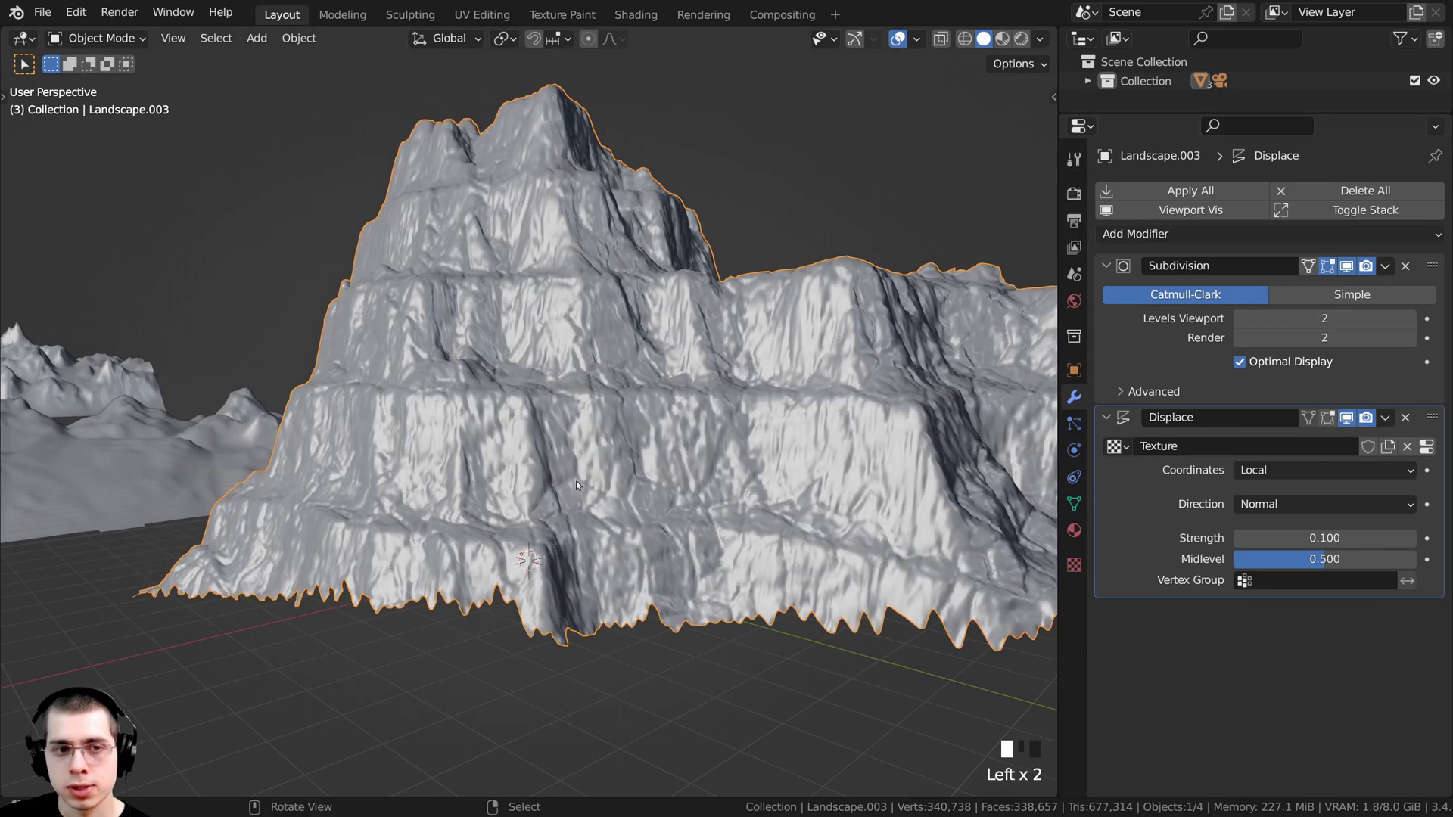
# - Orbit and zoom around the mountain while dropping subdivision to 2 and reaching the World colour socket
pyautogui.middleClick(636, 513)
pyautogui.scroll(3)
pyautogui.moveTo(683, 576); pyautogui.dragTo(678, 538)
pyautogui.scroll(-3)
pyautogui.moveTo(679, 531); pyautogui.dragTo(808, 400)
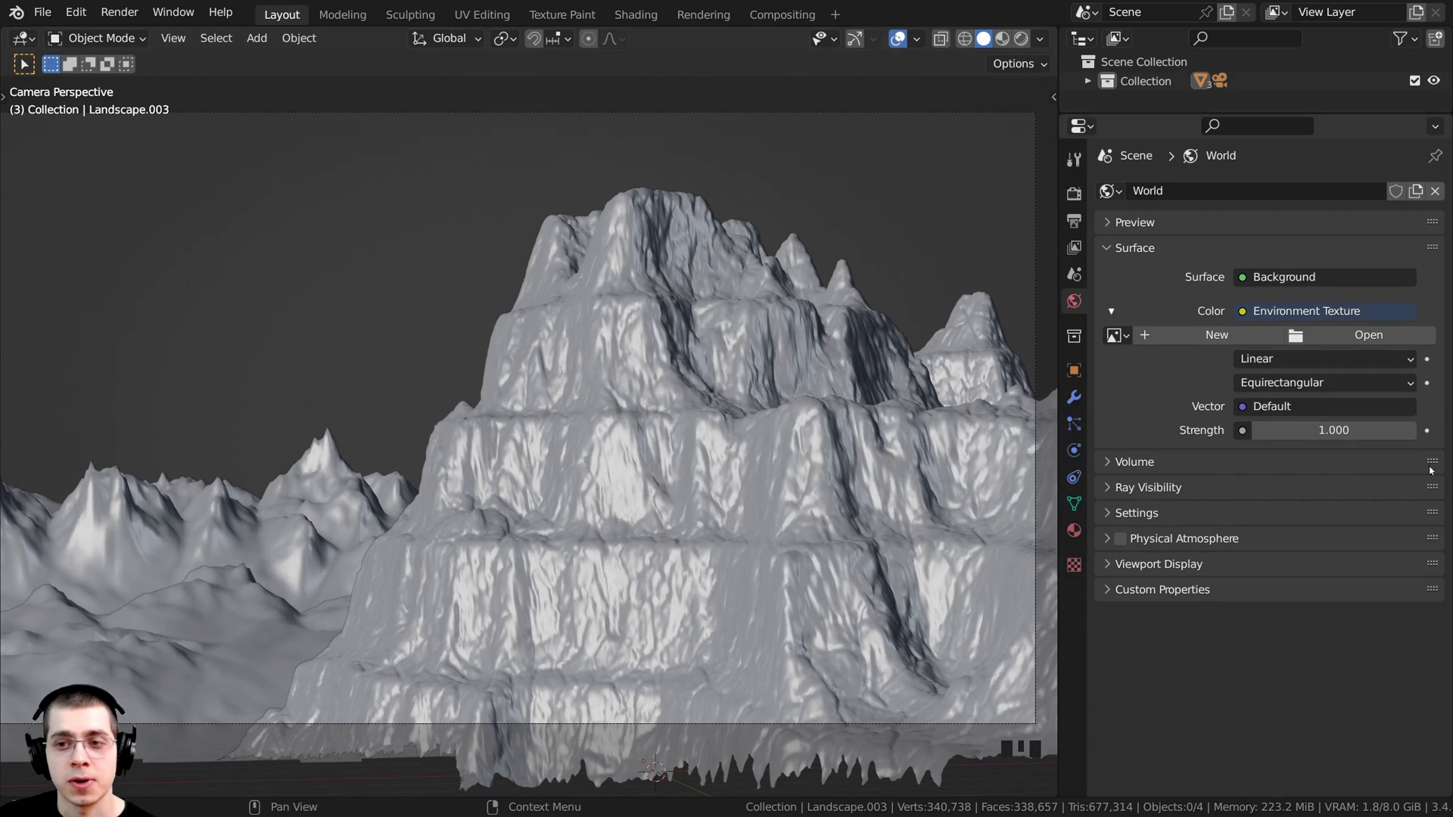
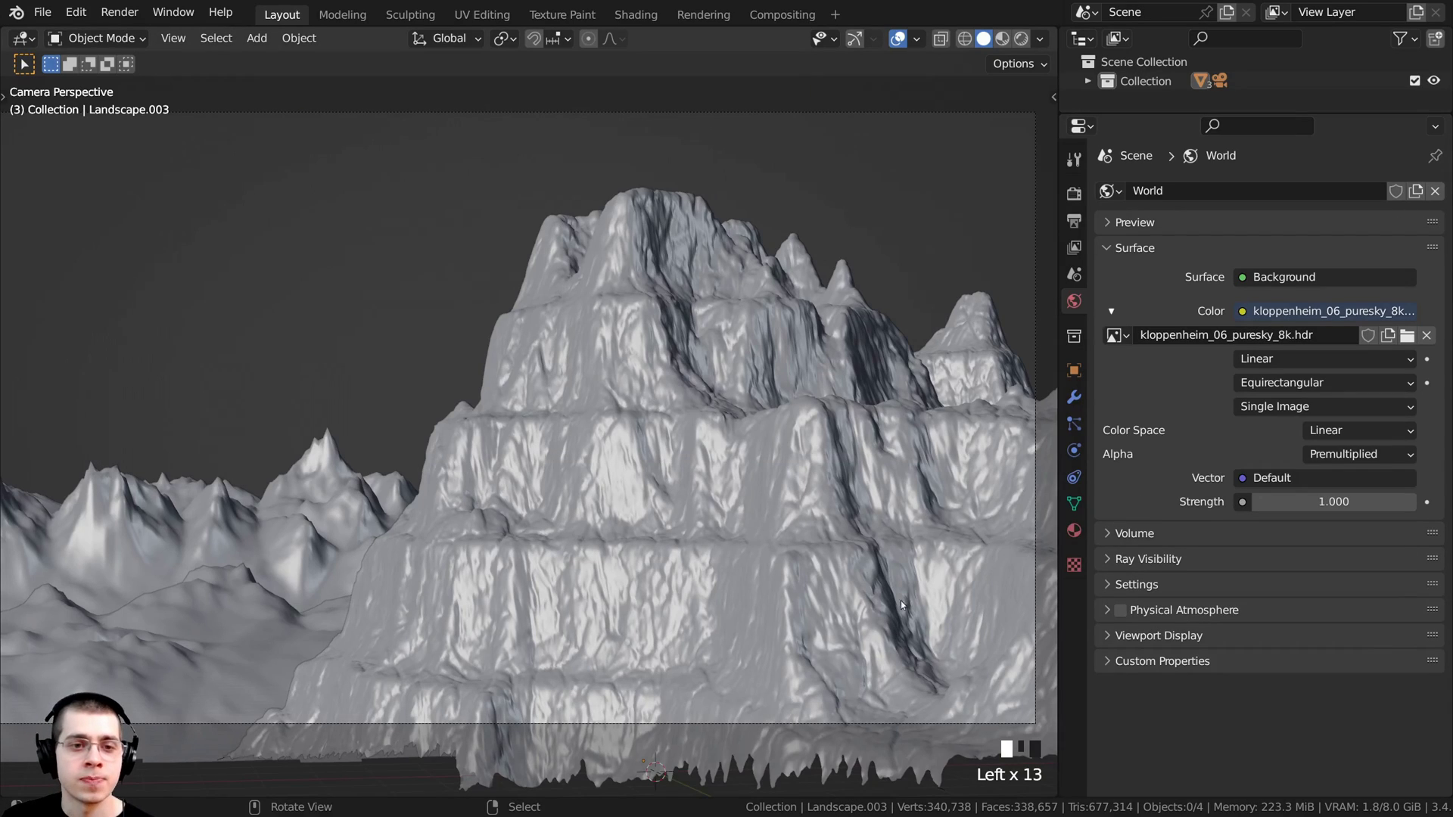
# - Load kloppenheim_06_puresky_8k.hdr as the world Environment Texture and adjust the view for a preview
pyautogui.middleClick(839, 525)
pyautogui.scroll(-3)
# - Switch the viewport to Rendered shading, let Cycles resolve, and scroll Render Properties to Color Management
pyautogui.press('z')
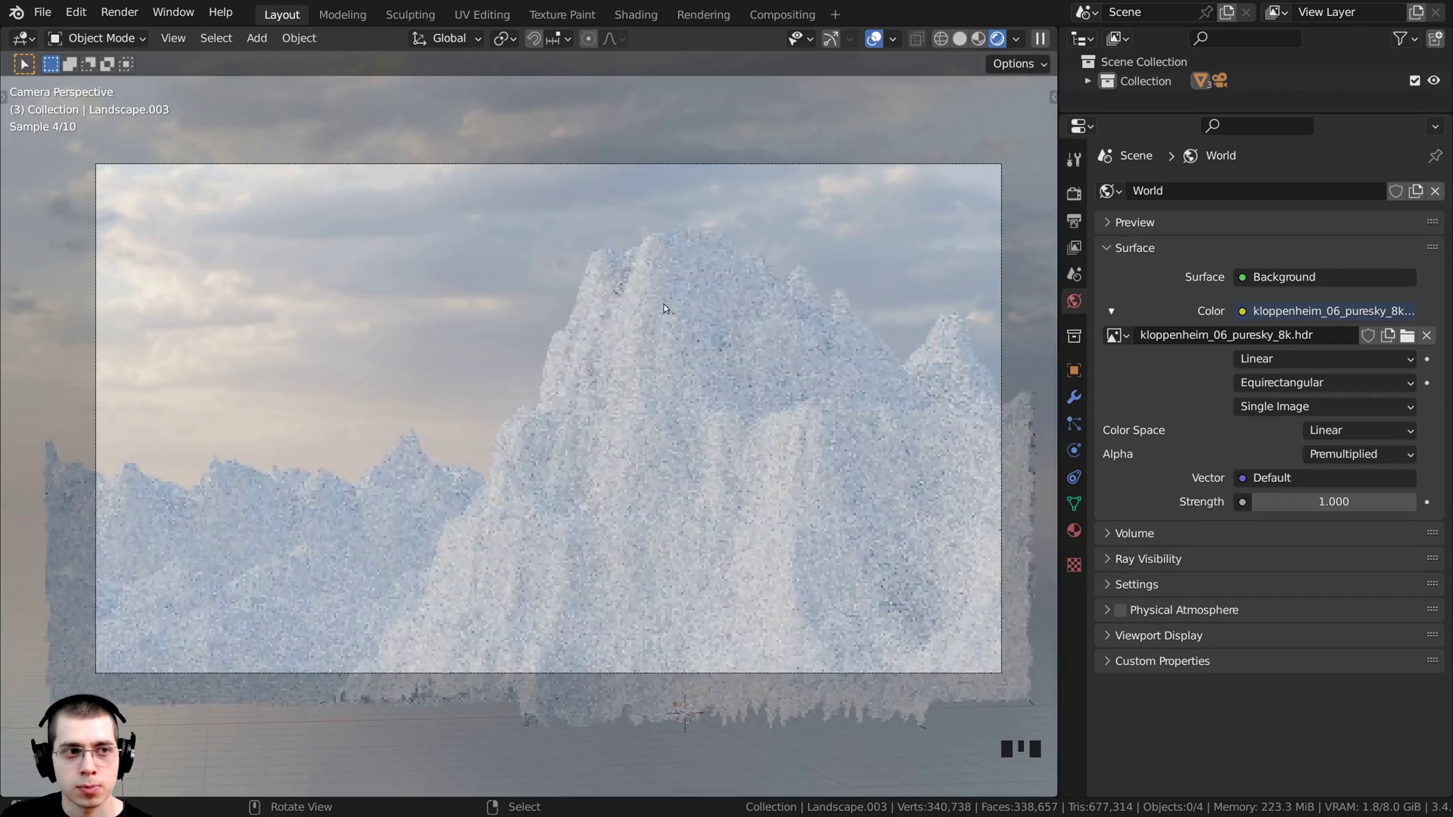
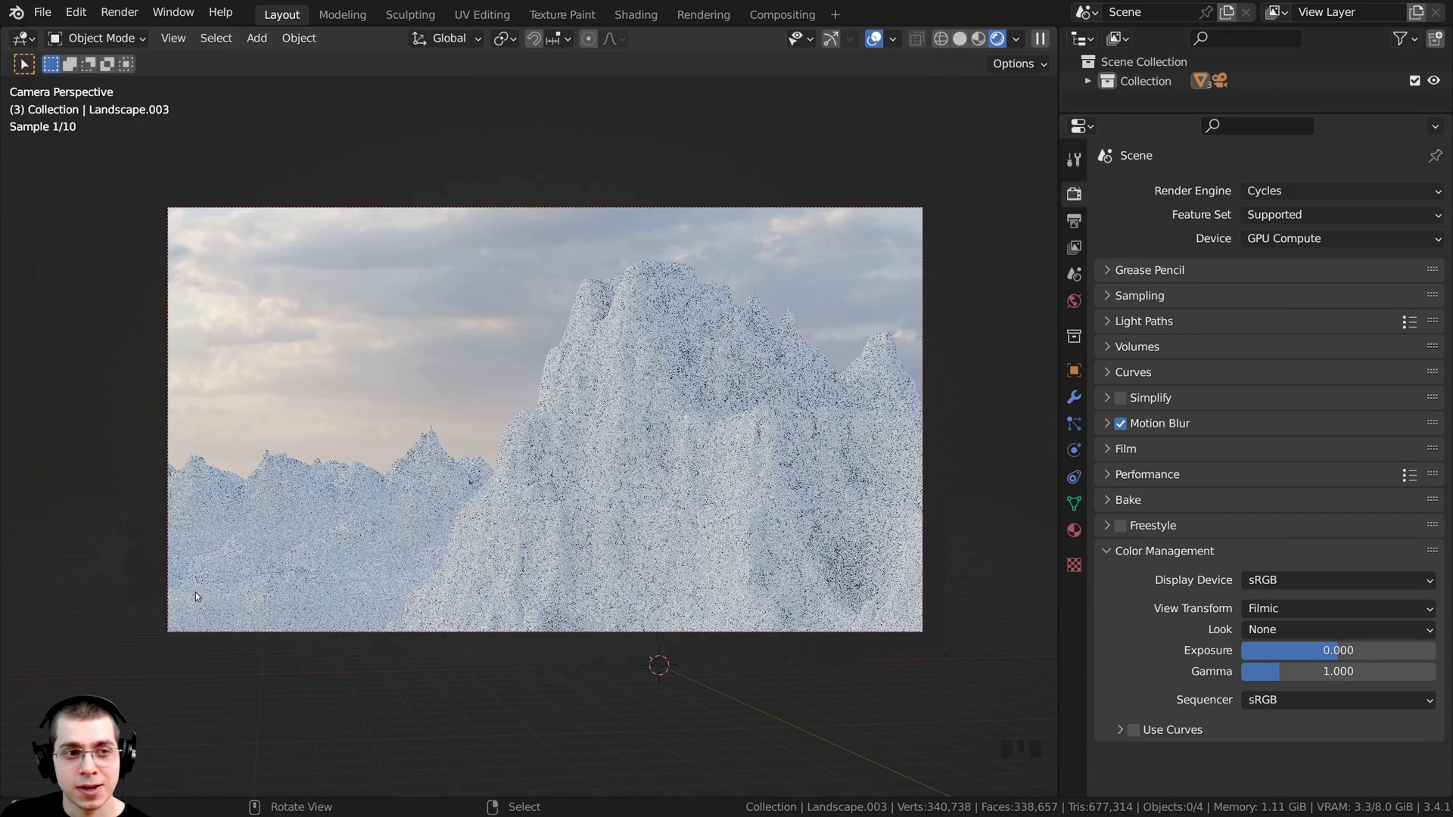
pyautogui.scroll(3)
pyautogui.scroll(3)
pyautogui.moveTo(838, 271); pyautogui.dragTo(578, 295)
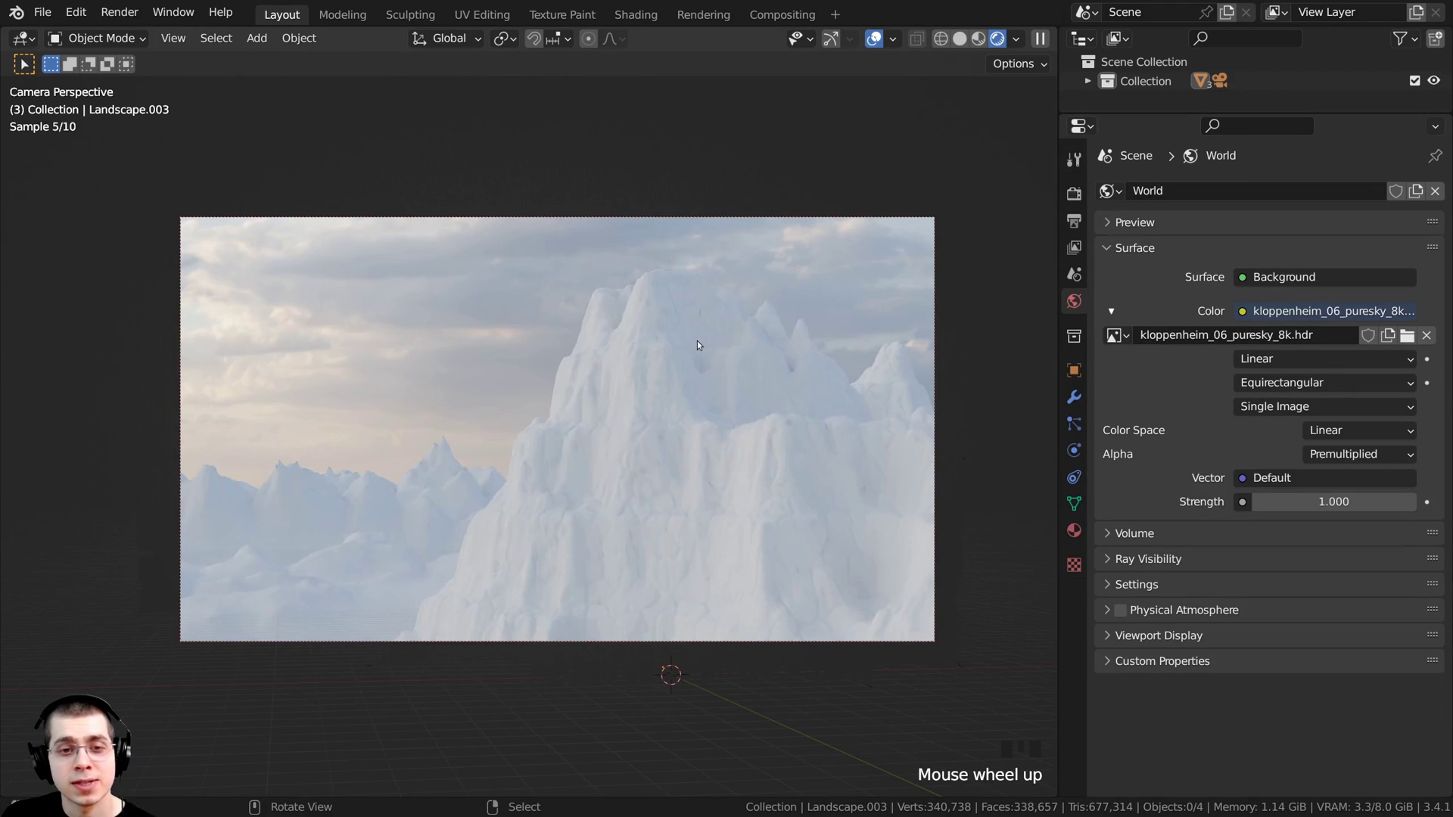
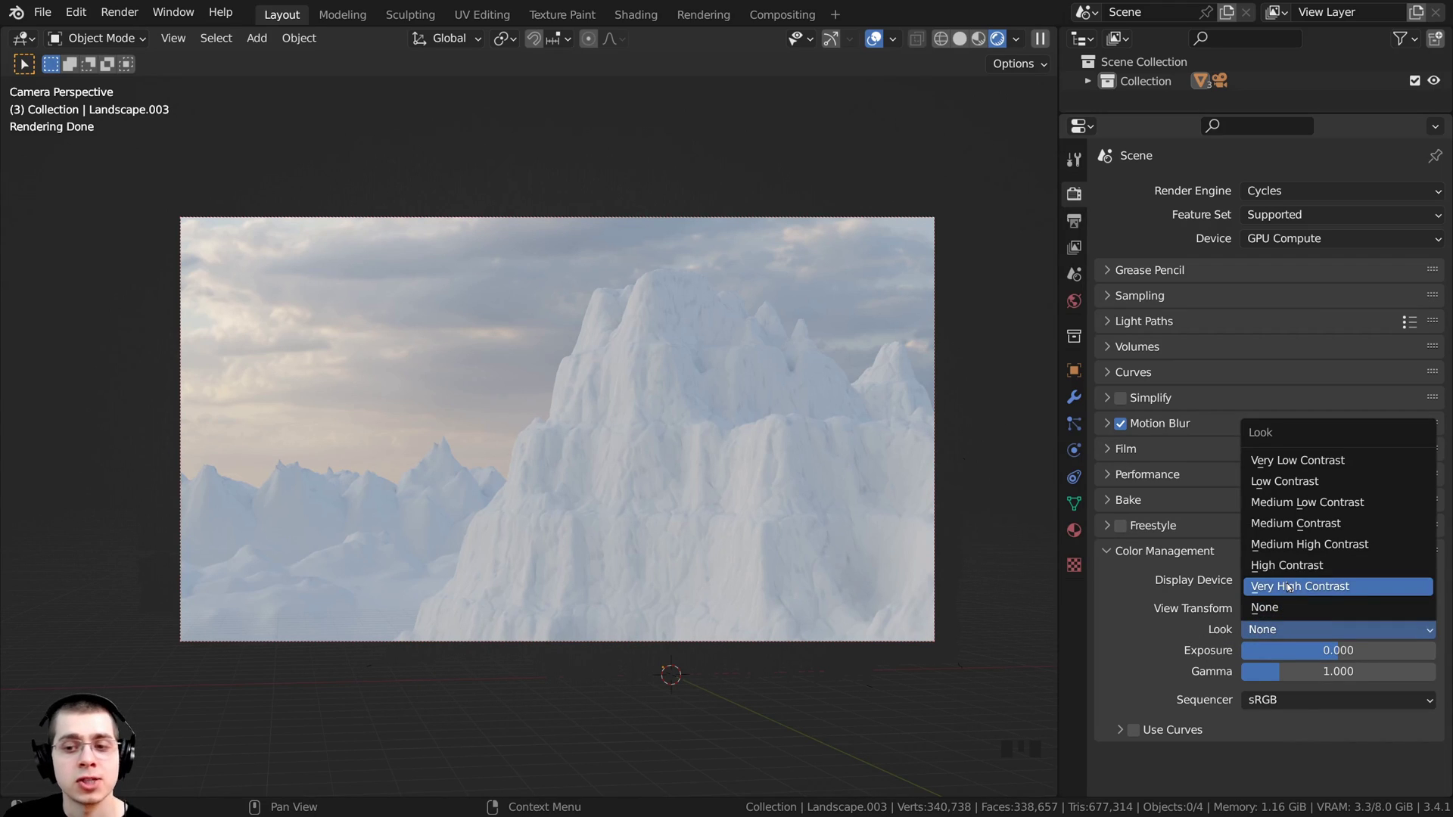
# - Set the Color Management Look to Very High Contrast and inspect the result around the mountains
pyautogui.moveTo(1291, 586); pyautogui.dragTo(594, 553)
pyautogui.moveTo(595, 553); pyautogui.dragTo(542, 432)
pyautogui.scroll(3)
pyautogui.middleClick(488, 429)
pyautogui.scroll(-3)
pyautogui.moveTo(413, 463); pyautogui.dragTo(562, 475)
# - Orbit the scene and return to camera view with Numpad 0 to check the high-contrast shot
pyautogui.scroll(3)
pyautogui.scroll(3)
pyautogui.middleClick(514, 390)
pyautogui.scroll(3)
pyautogui.press('KP_0')
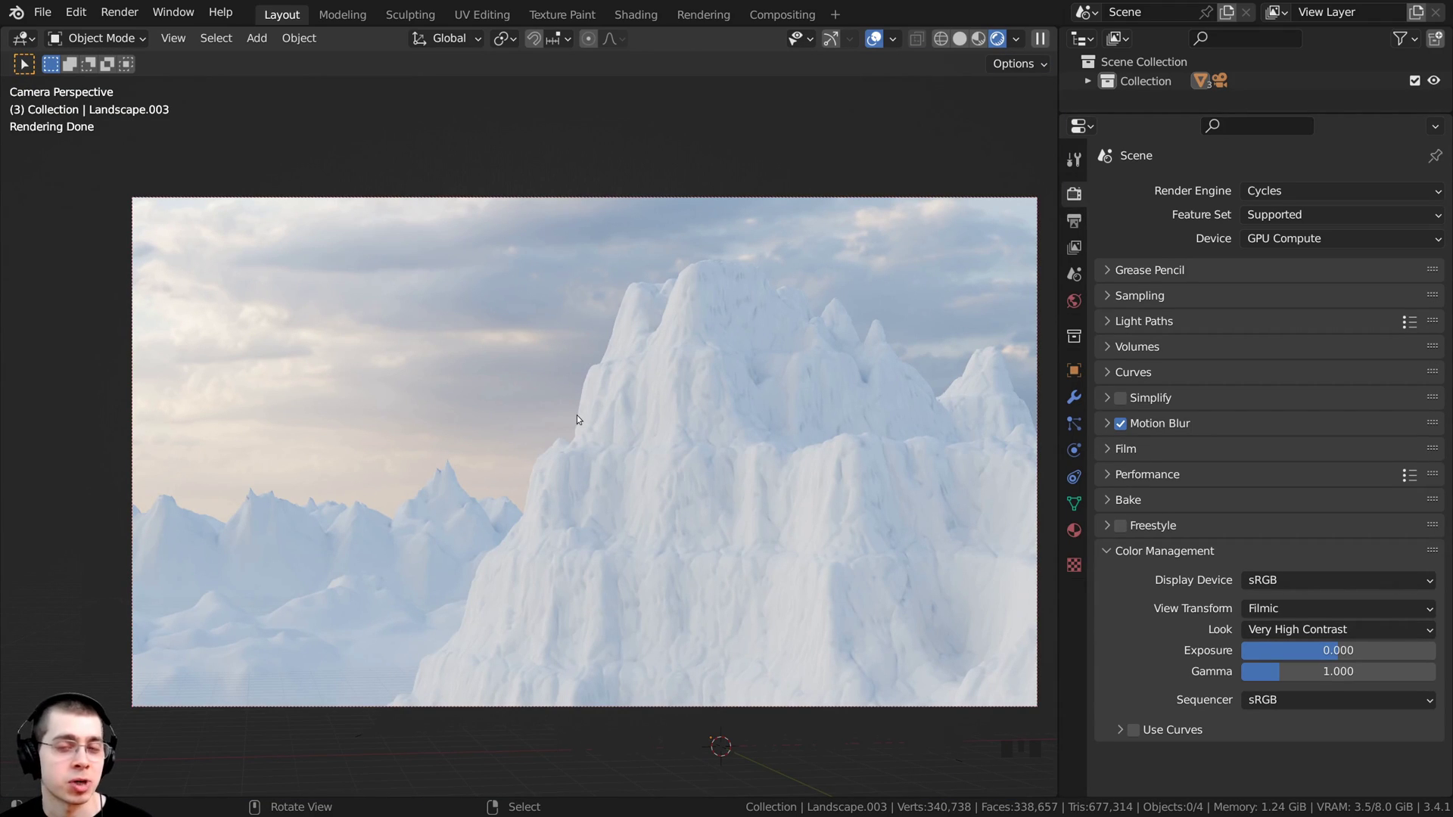
pyautogui.middleClick(611, 286)
pyautogui.scroll(-3)
# - Add a Sun light via Shift+A and rotate it so its rays slant across the mountains
pyautogui.press('shift+a')
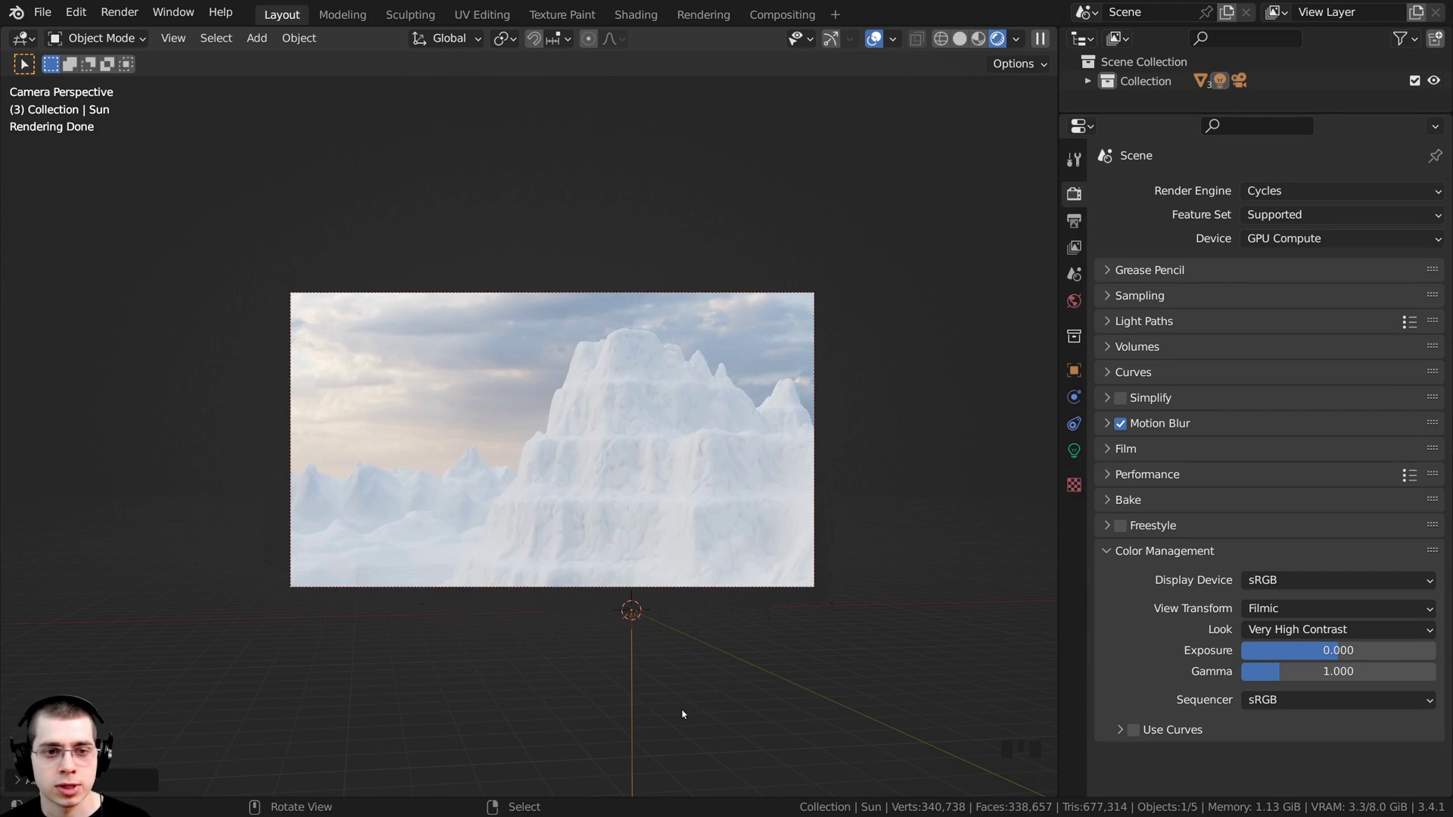
pyautogui.press('g')
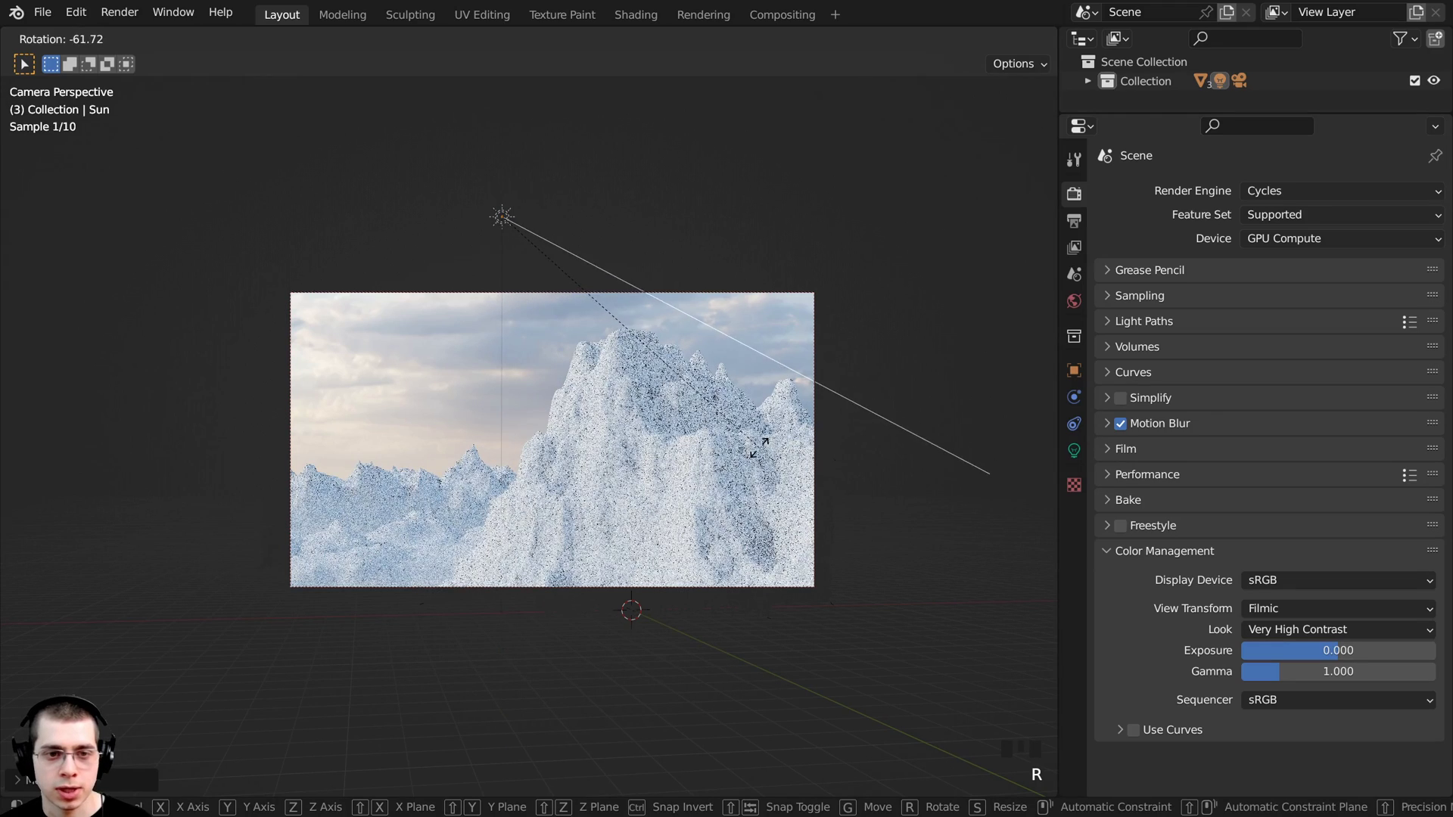
pyautogui.press('r')
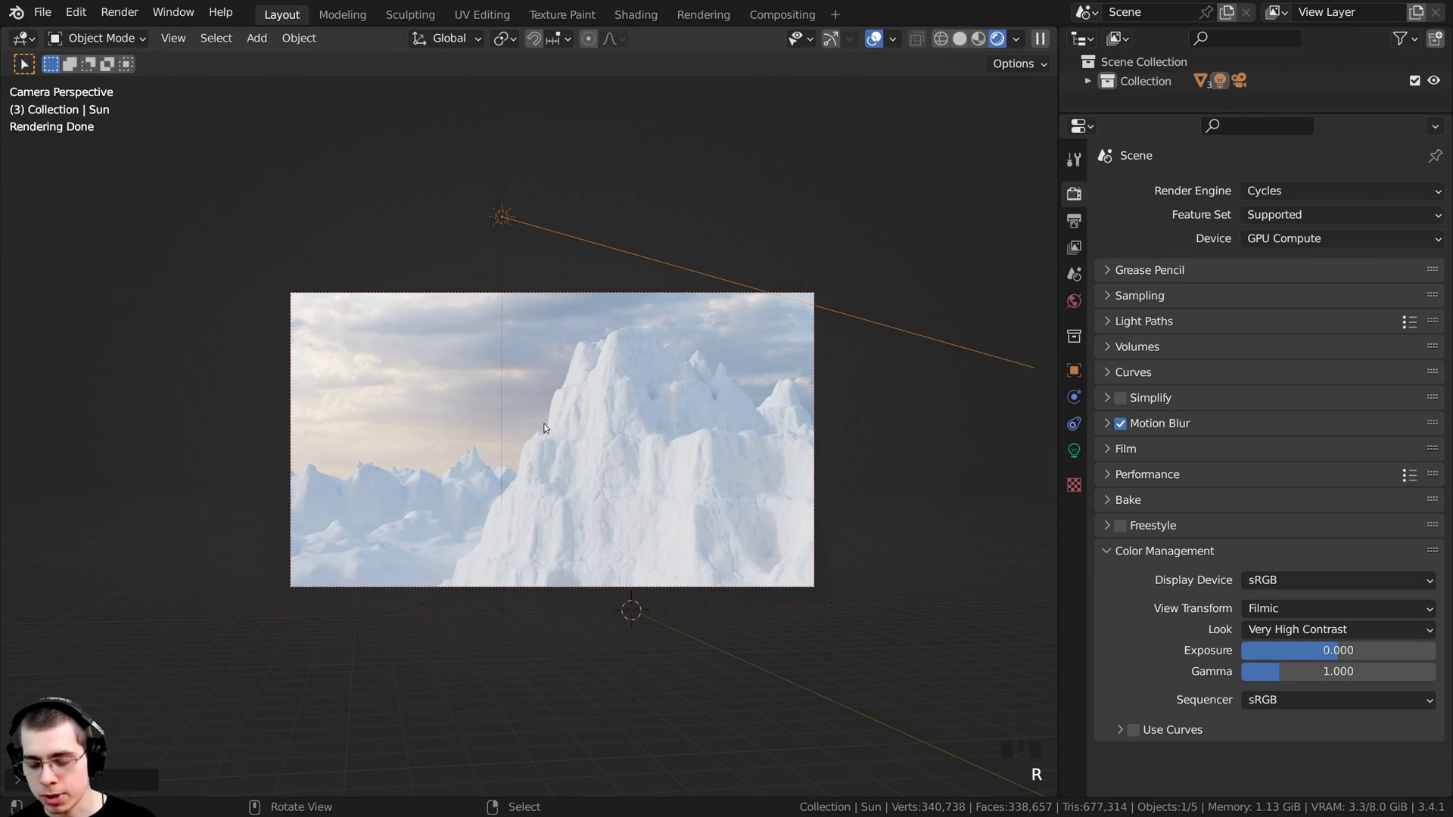
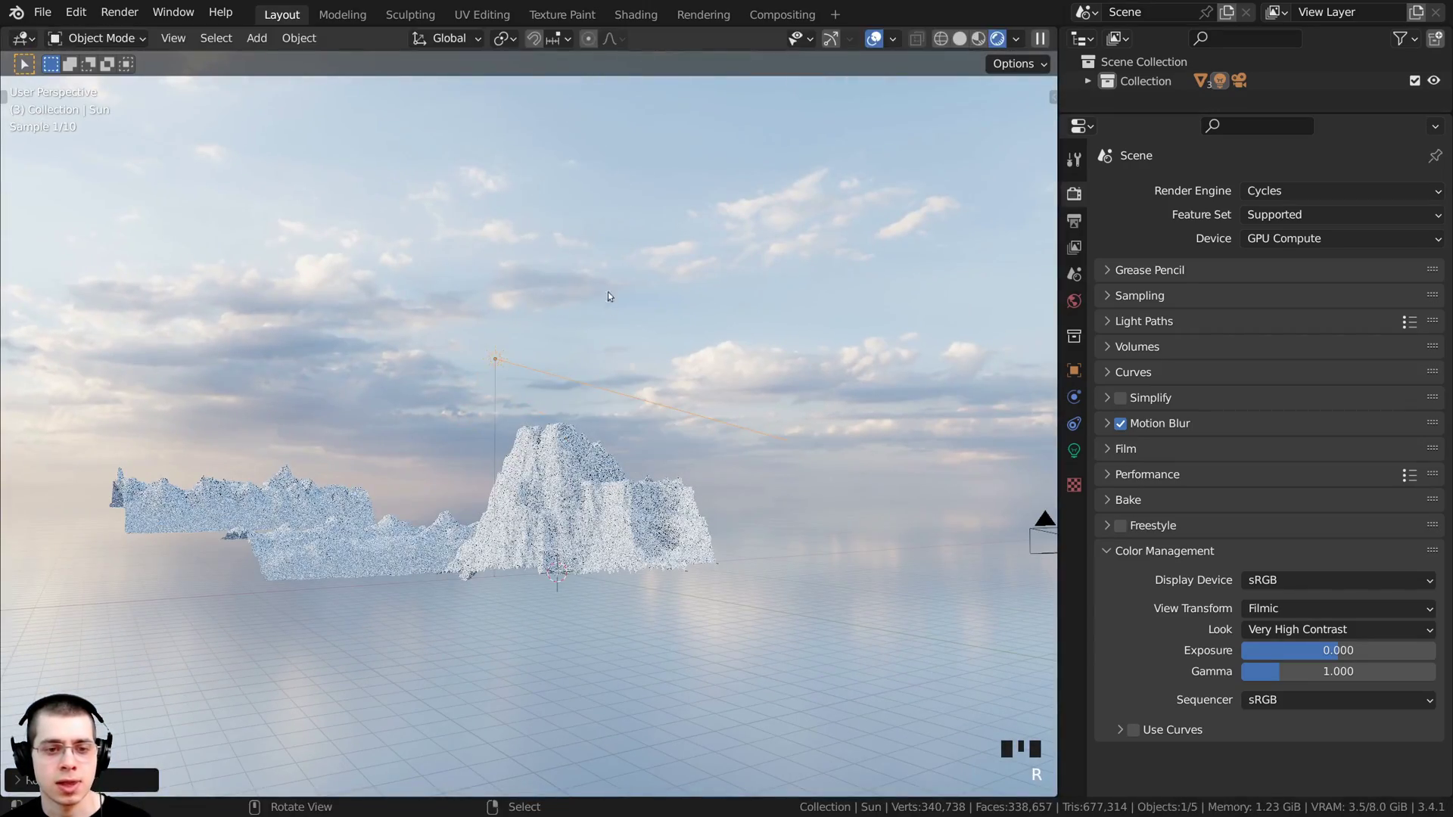
# - Re-aim the Sun's rotation, orbiting between adjustments to check its direction over the peaks
pyautogui.press('g')
pyautogui.press('r')
pyautogui.middleClick(491, 318)
pyautogui.press('r')
pyautogui.middleClick(743, 582)
pyautogui.press('r')
pyautogui.moveTo(686, 535); pyautogui.dragTo(406, 258)
pyautogui.scroll(3)
# - Return to the camera view with Numpad 0 and bring up the Sun light's data settings
pyautogui.middleClick(420, 220)
pyautogui.scroll(-3)
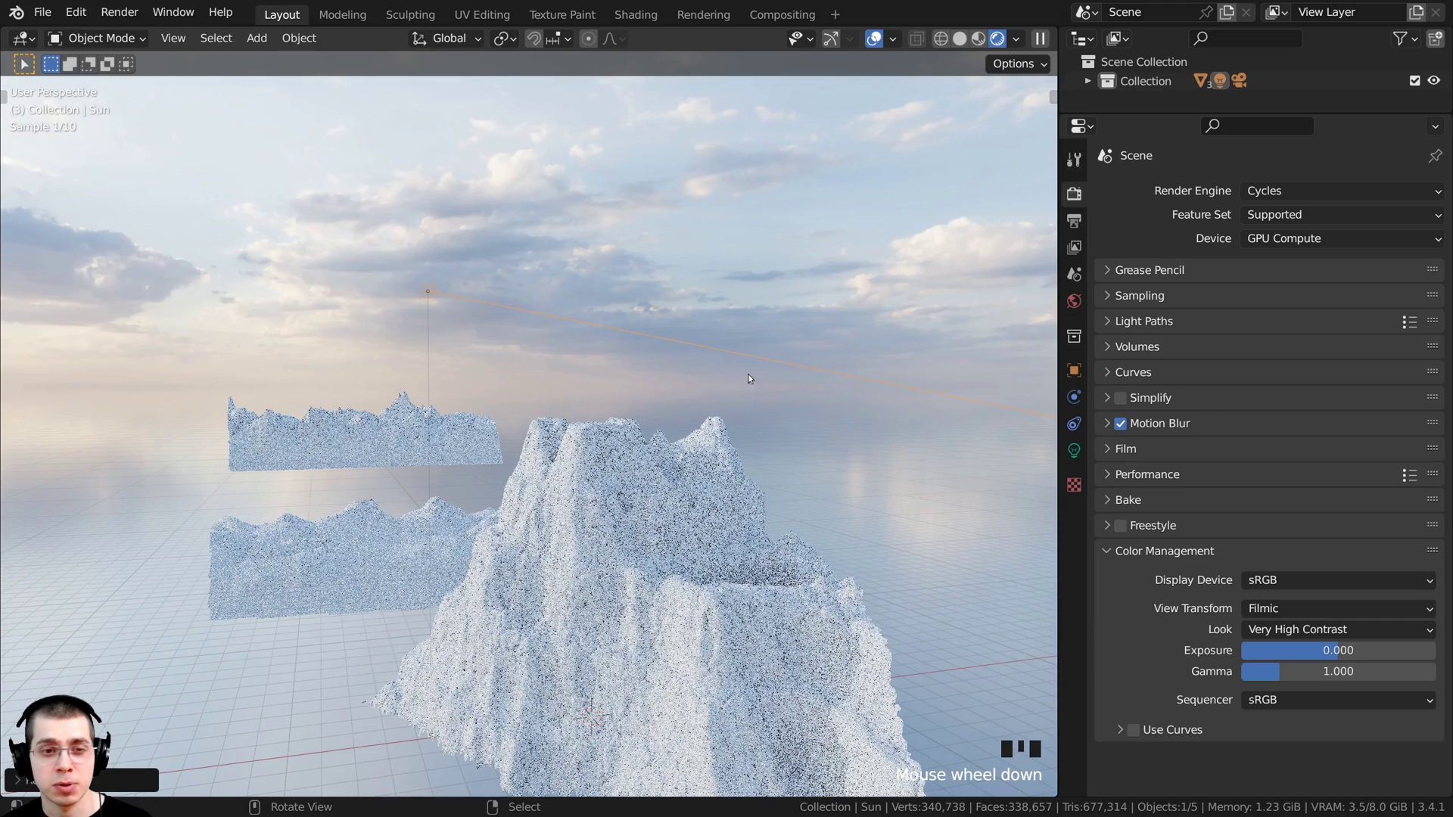
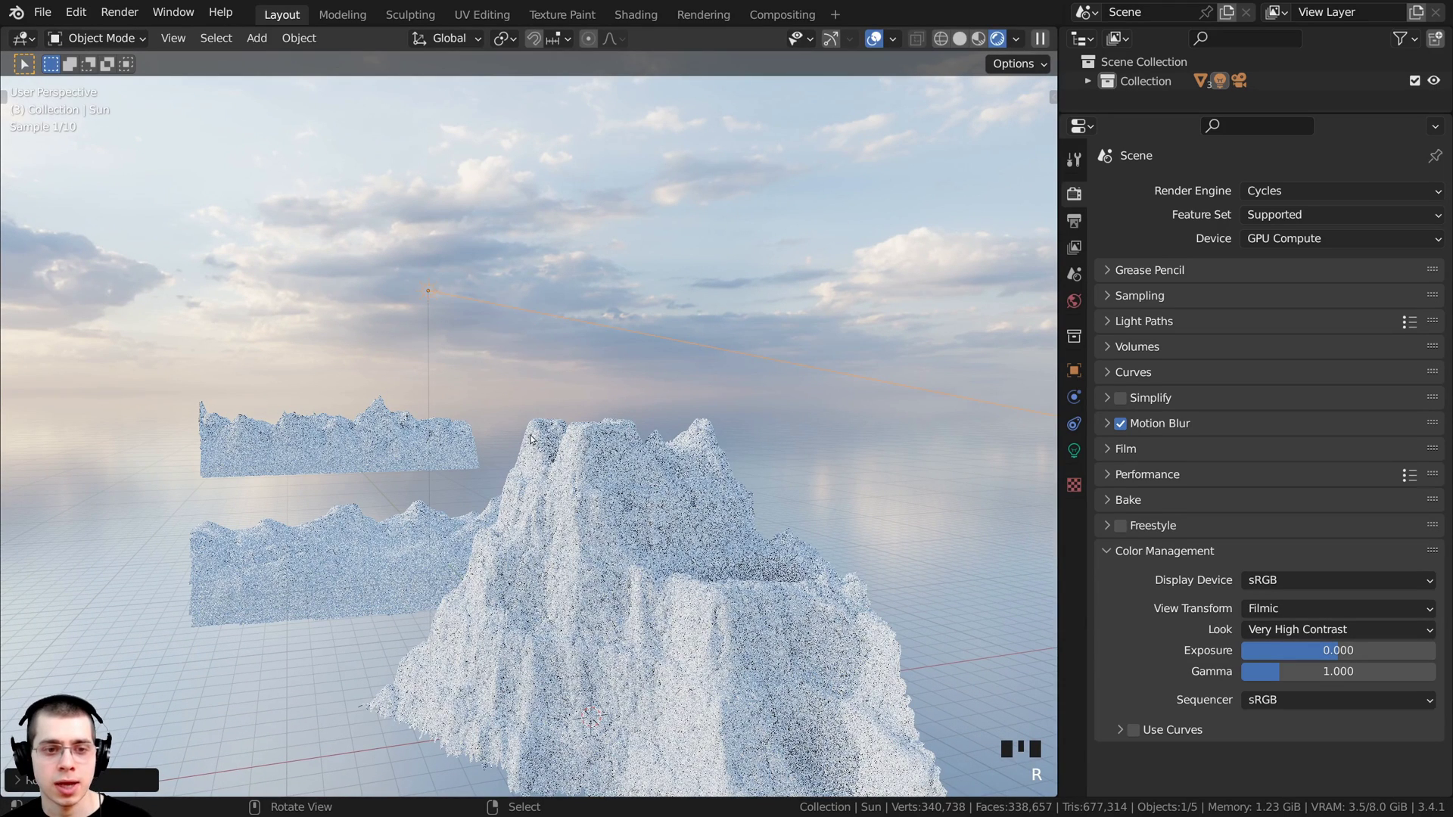
pyautogui.press('KP_0')
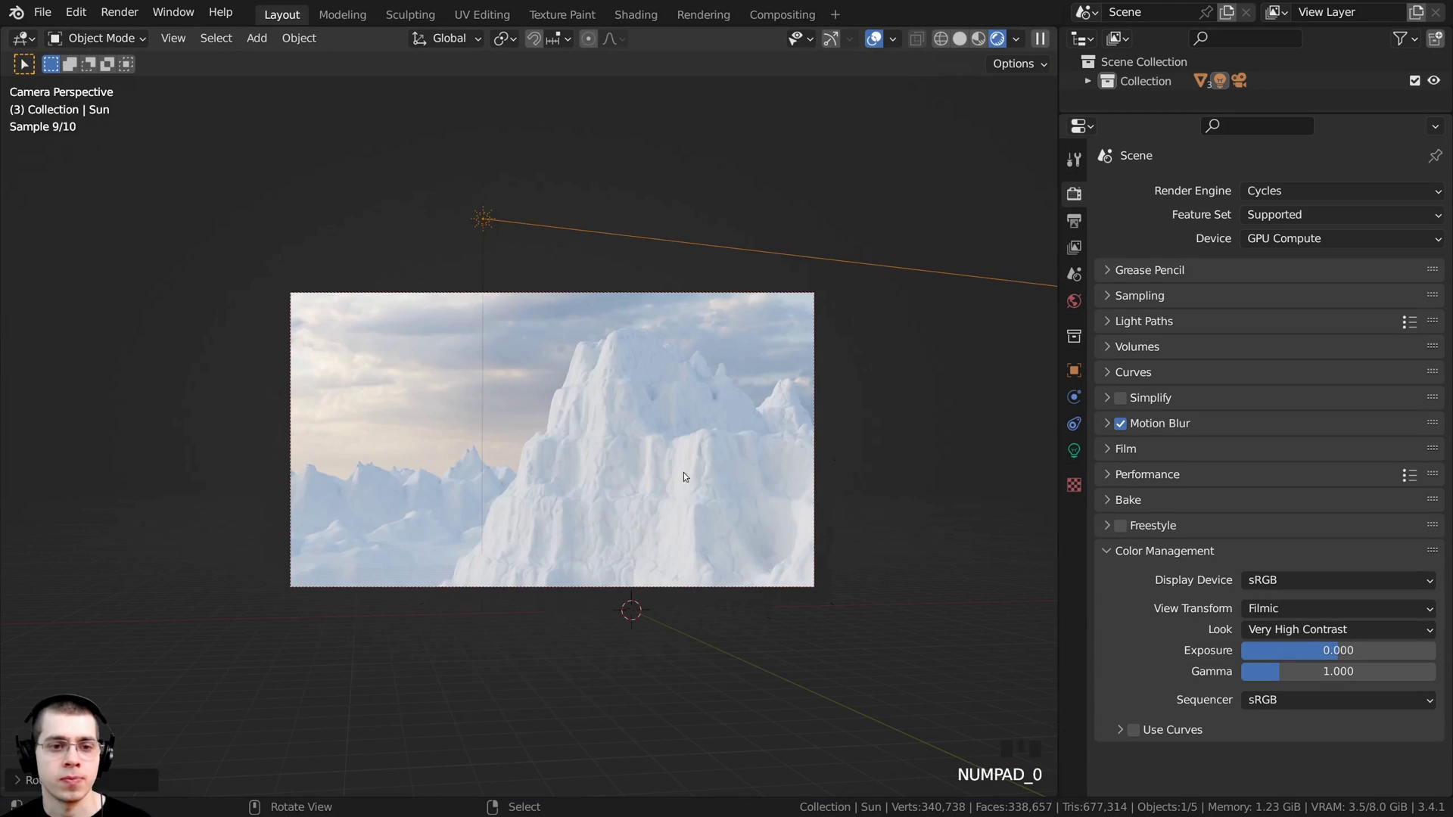
pyautogui.press('r')
pyautogui.scroll(3)
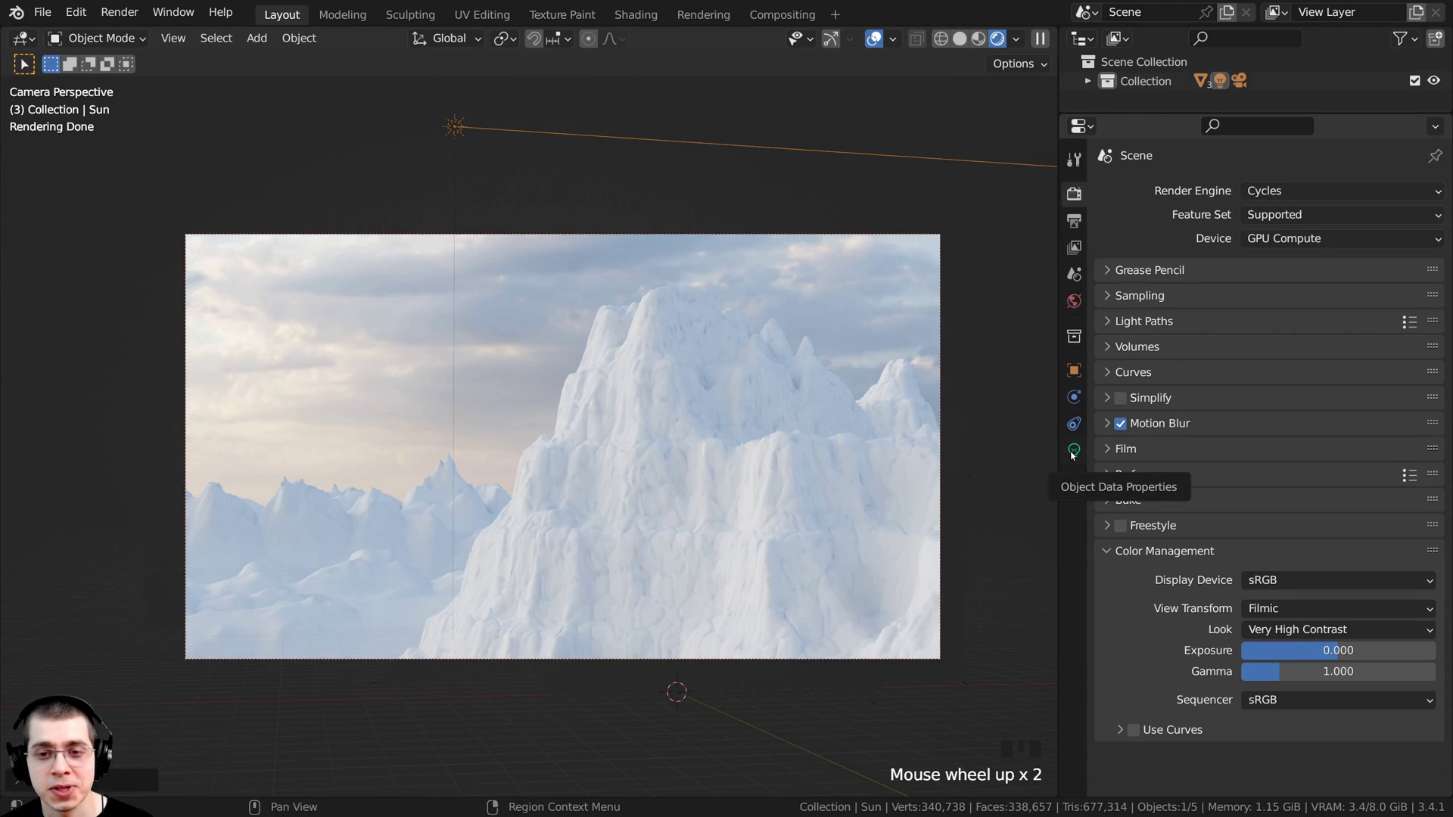